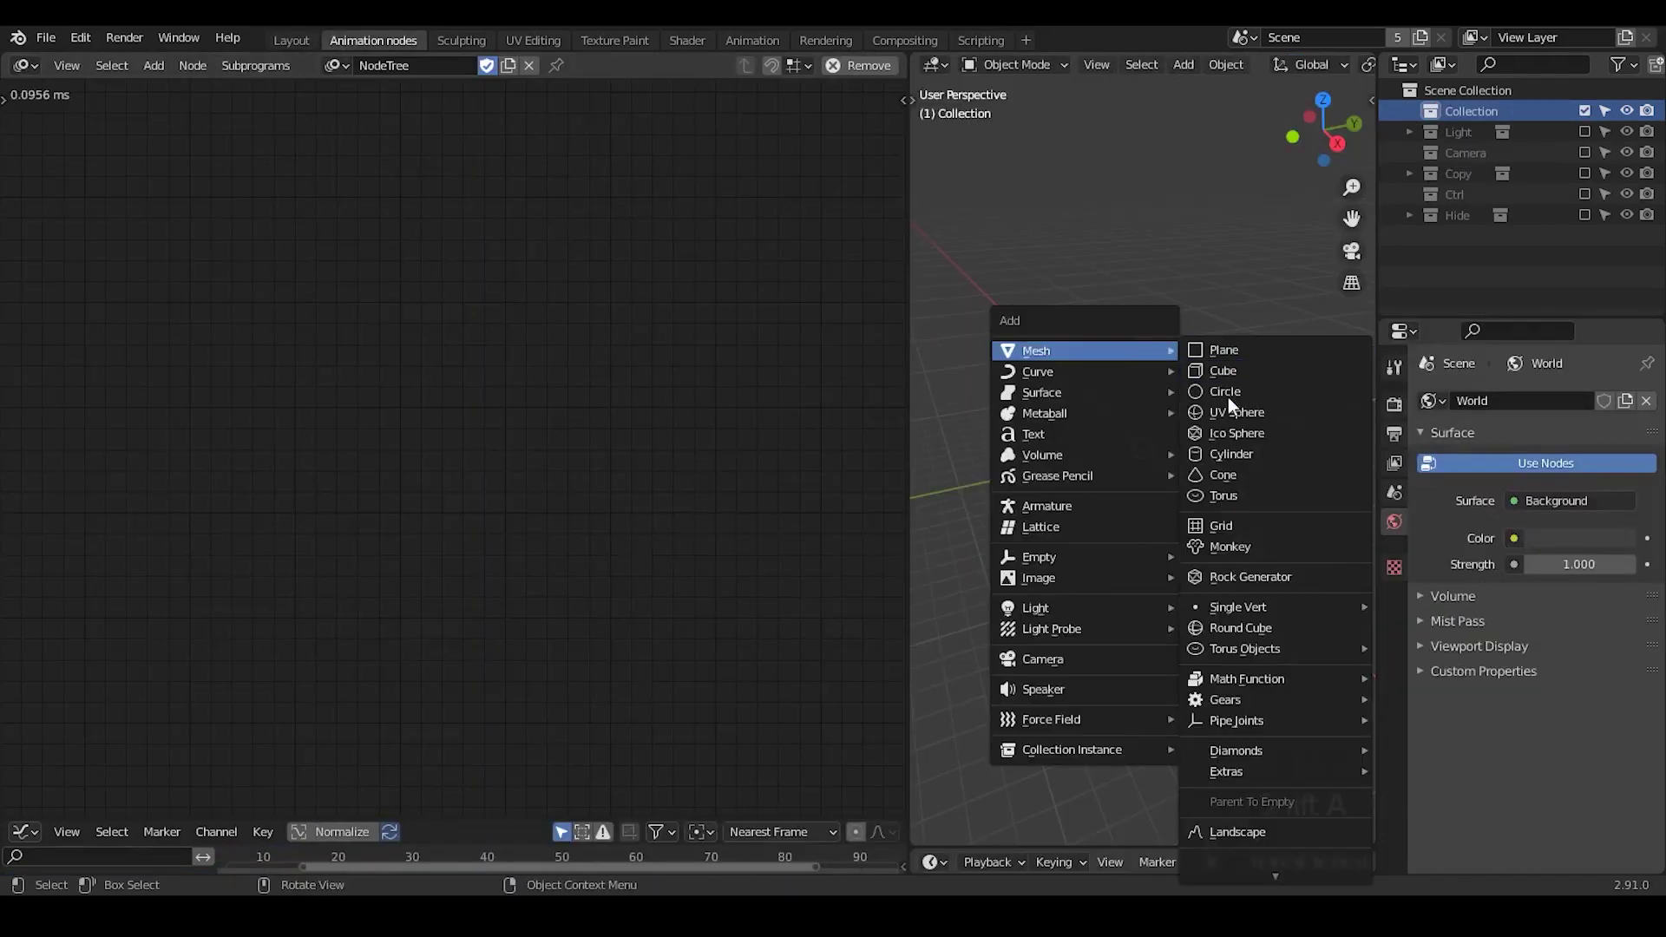
# Expand the Collection and Ctrl collections in the Outliner and select the Controller object.
pyautogui.press('shift+a')
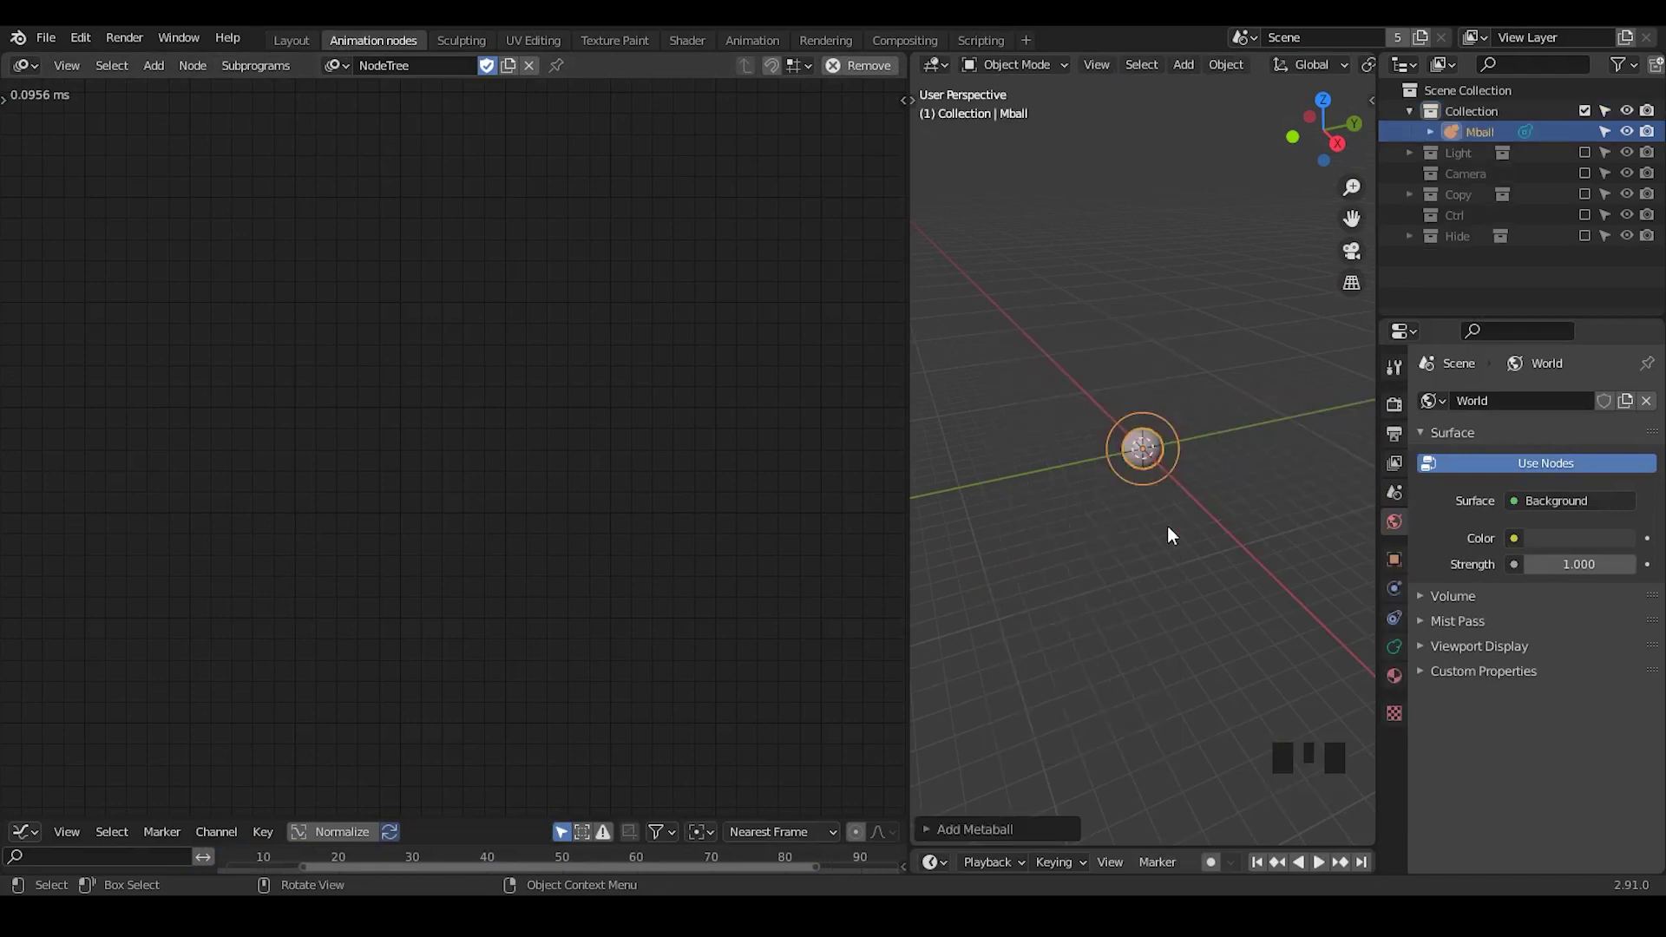
pyautogui.moveTo(1161, 539); pyautogui.dragTo(1594, 227)
pyautogui.moveTo(1594, 226); pyautogui.dragTo(1465, 223)
pyautogui.click(1454, 169)
pyautogui.click(1460, 192)
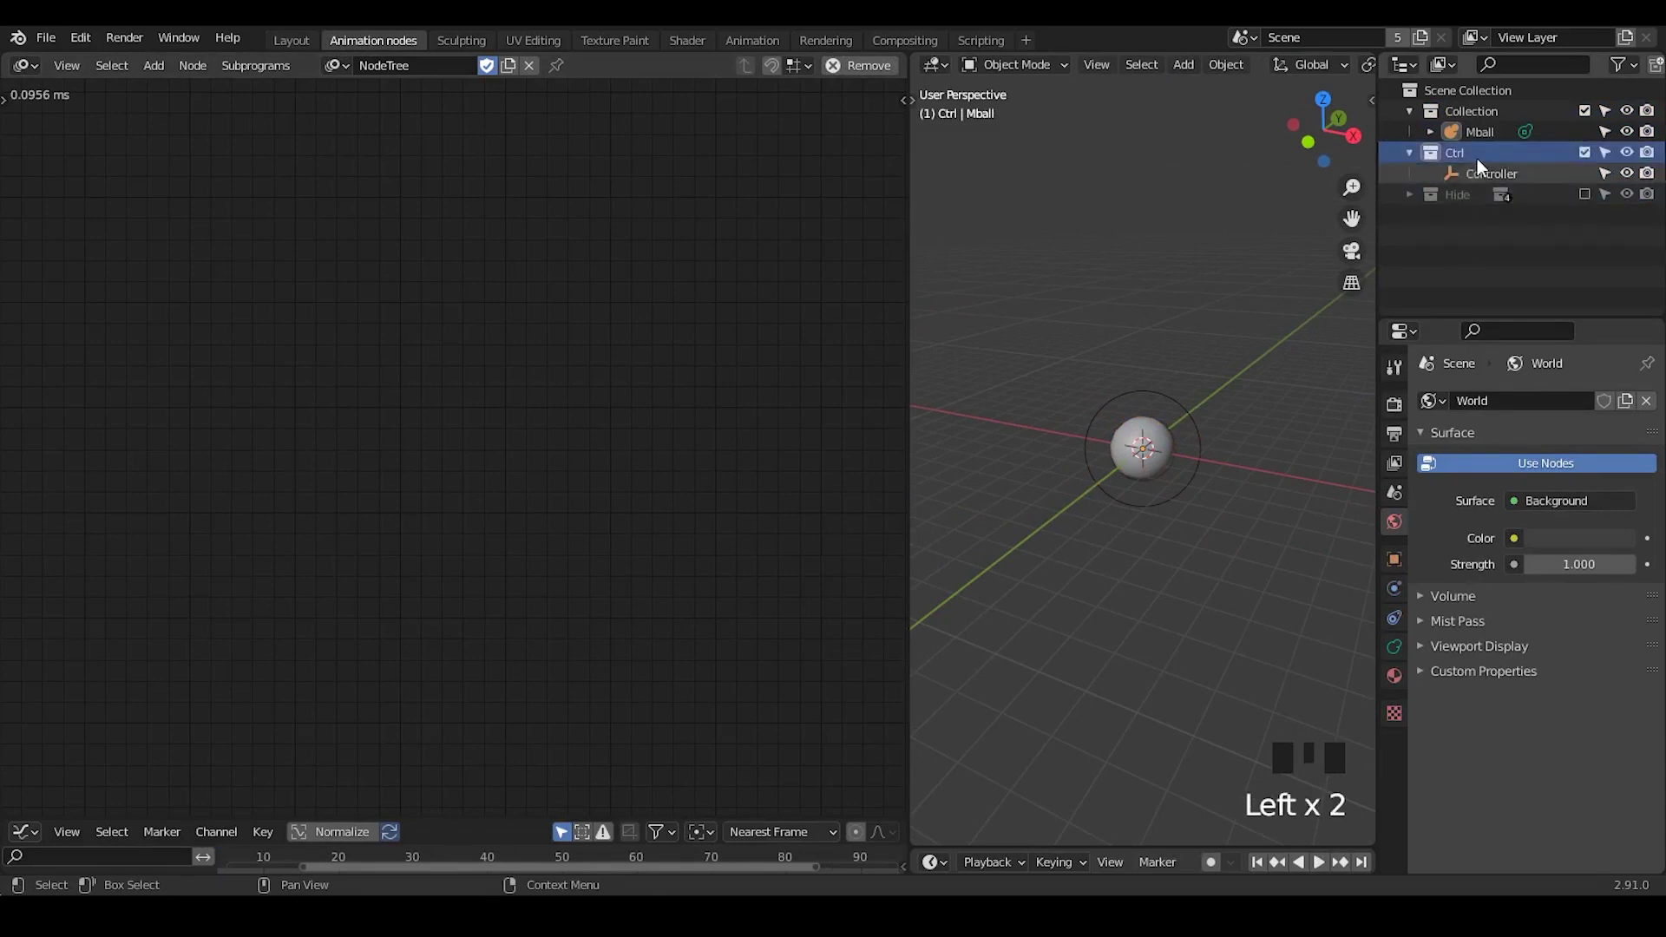
pyautogui.click(1484, 150)
# Add Action from Object, Object Instancer and Time Info nodes wired into Object Action Output.
pyautogui.click(1499, 174)
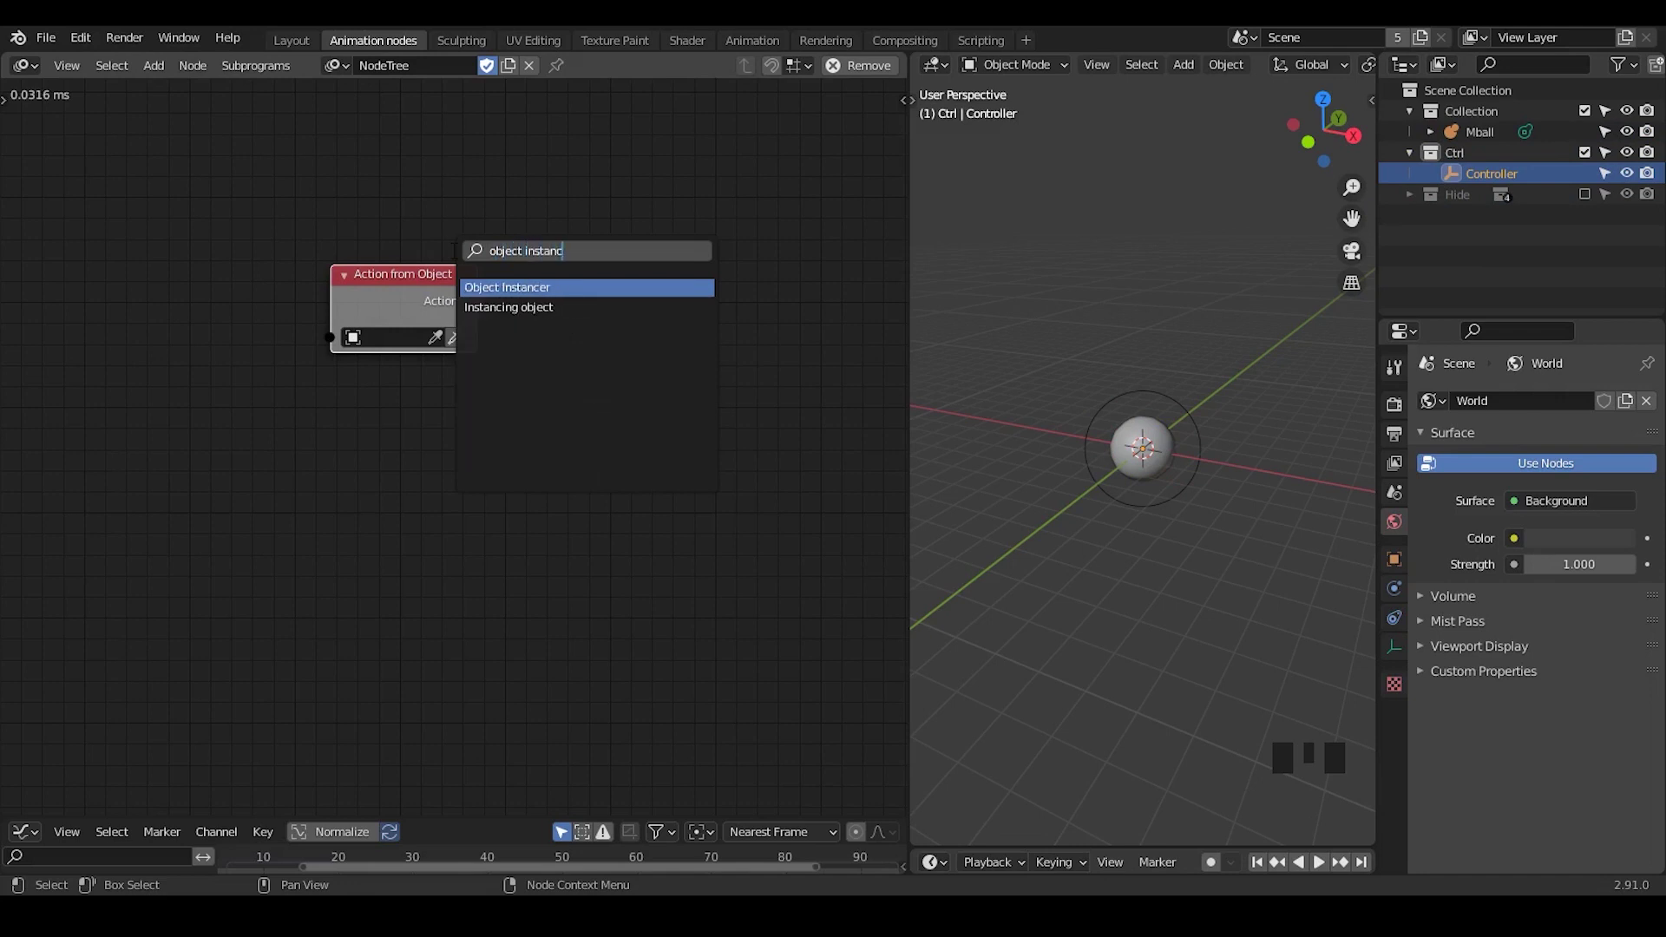
pyautogui.press('ctrl+a')
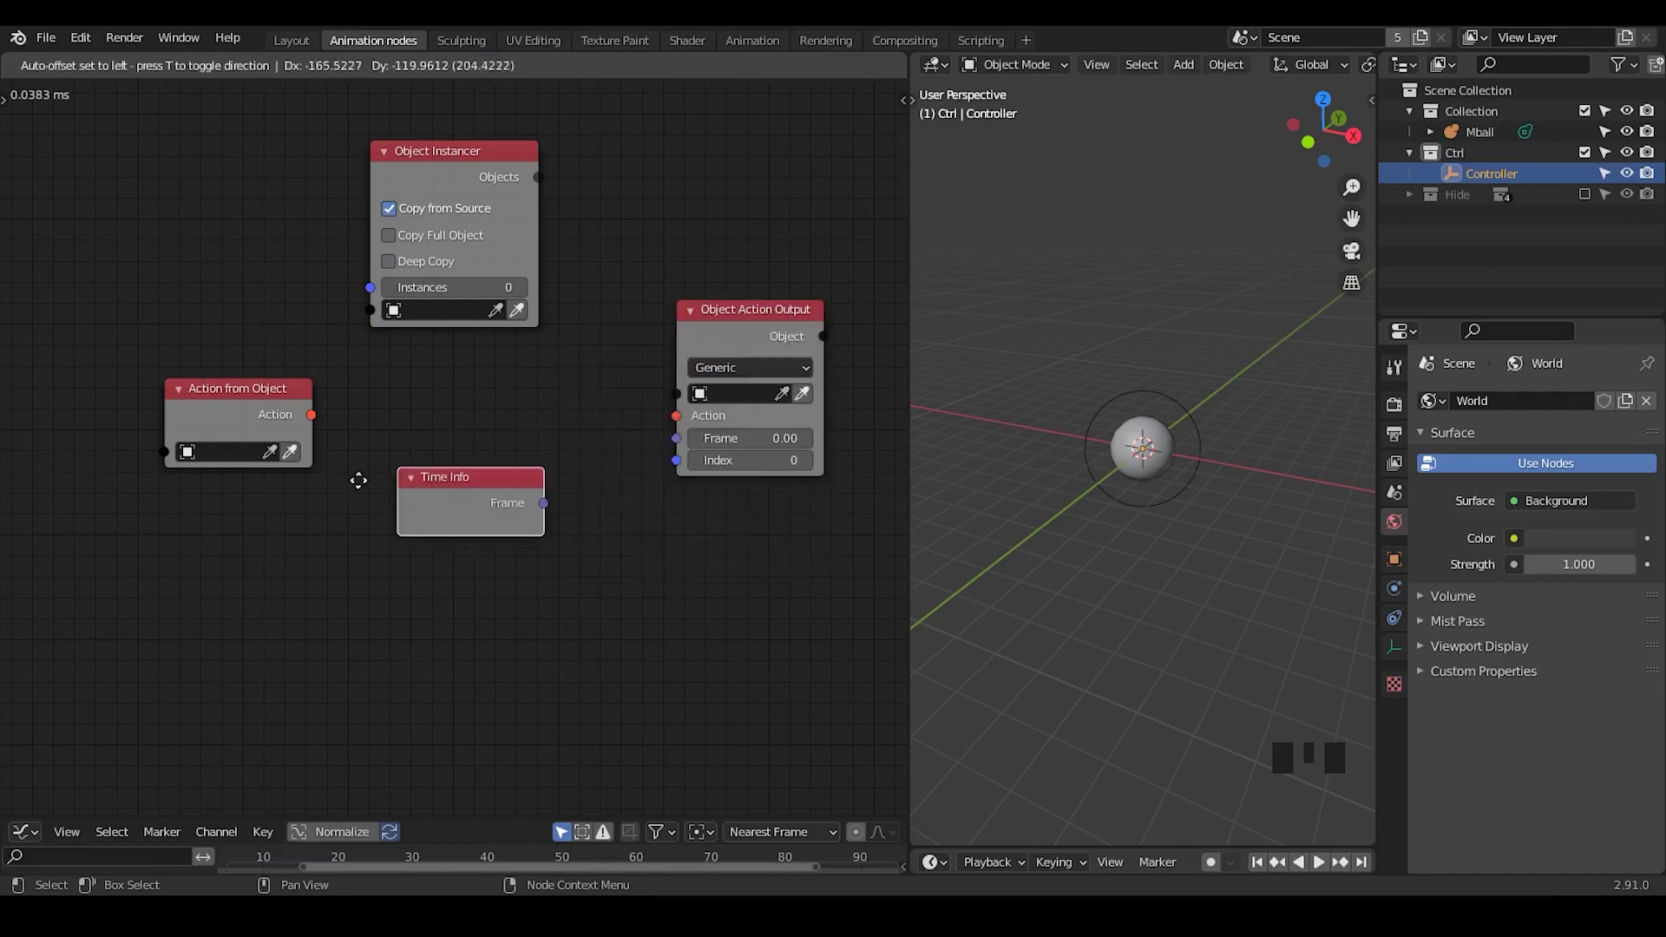
pyautogui.moveTo(308, 420); pyautogui.dragTo(544, 182)
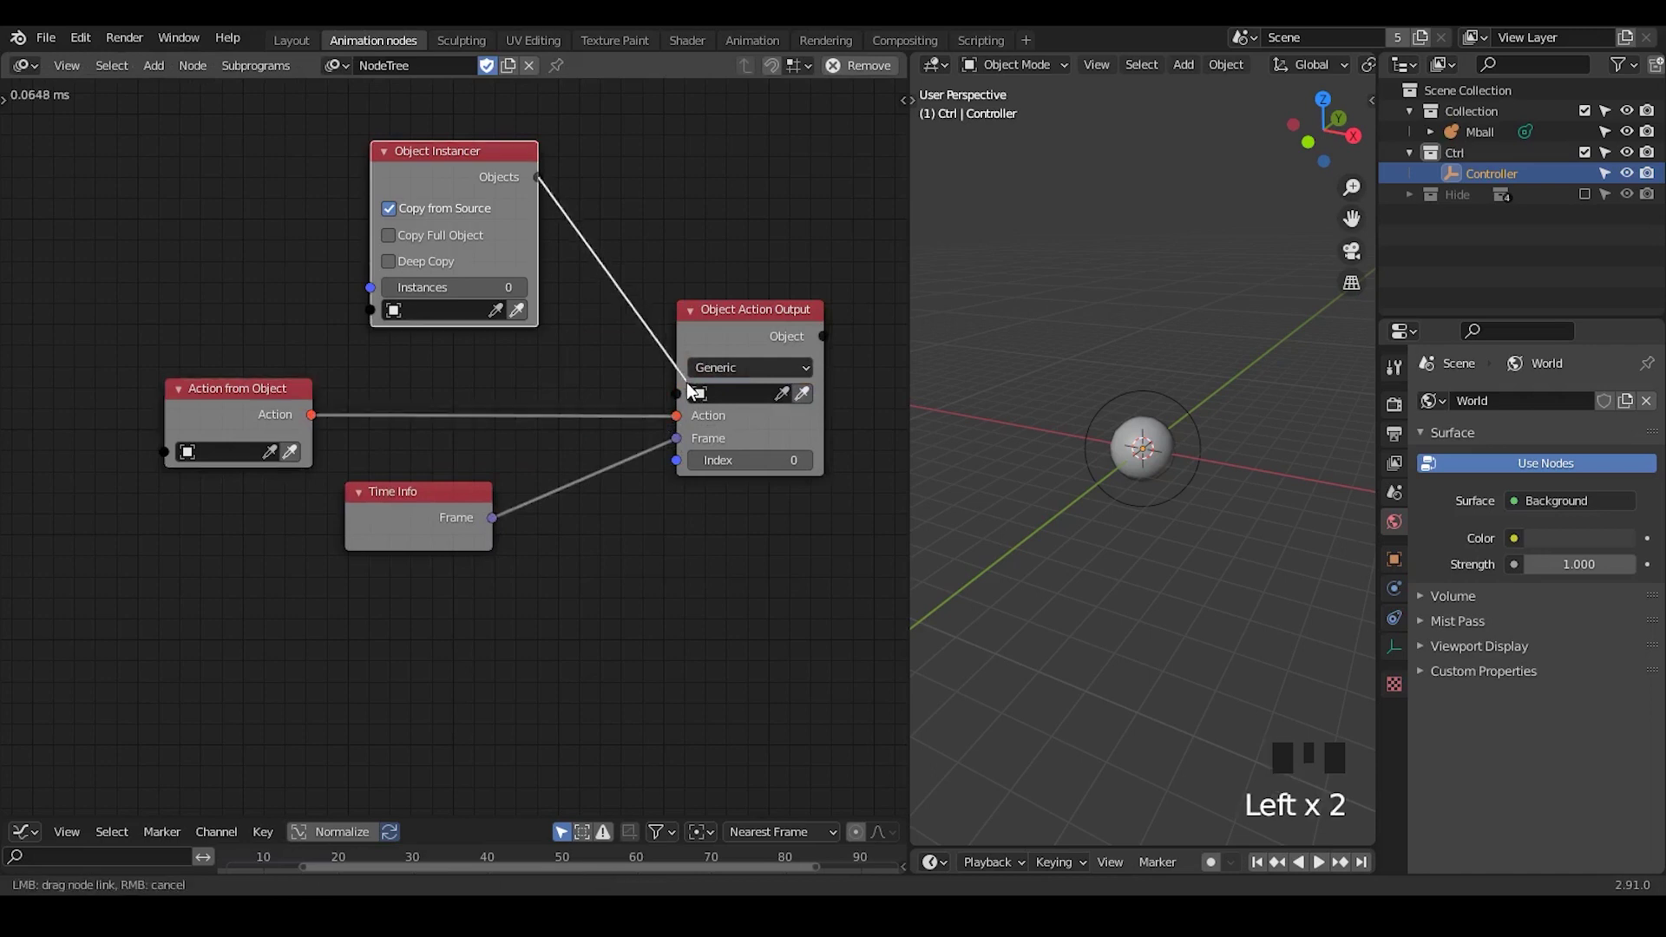
pyautogui.click(1262, 349)
# Make Mball the instanced object with 19 instances.
pyautogui.click(1469, 174)
pyautogui.click(1462, 142)
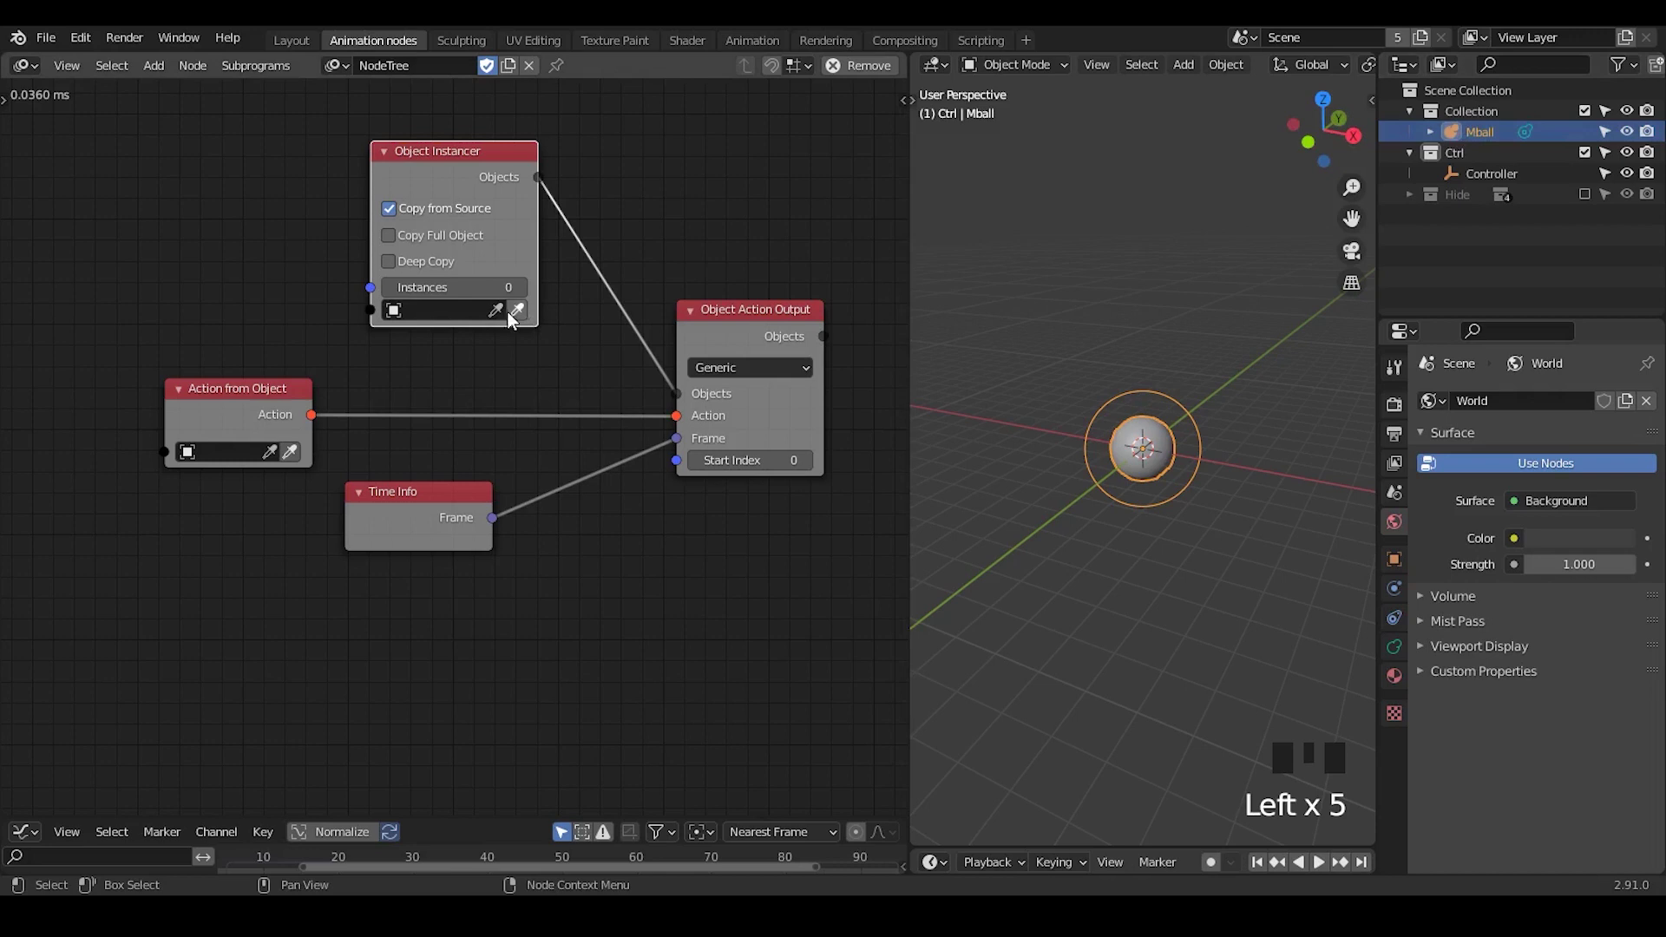
pyautogui.click(516, 314)
pyautogui.press('g')
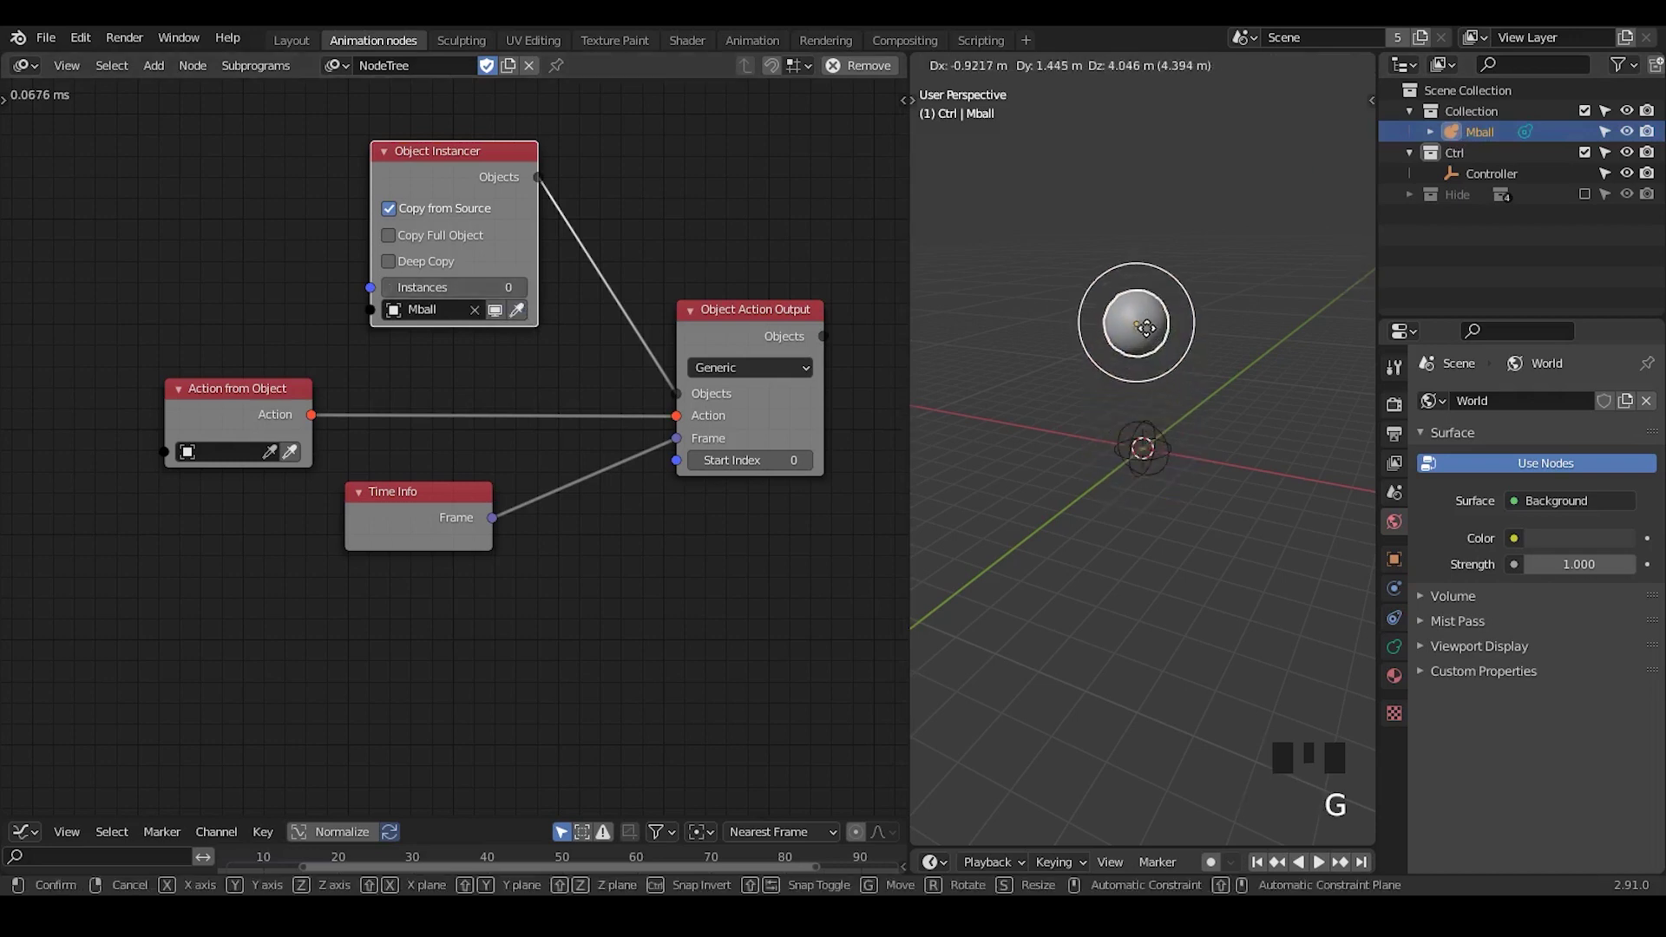
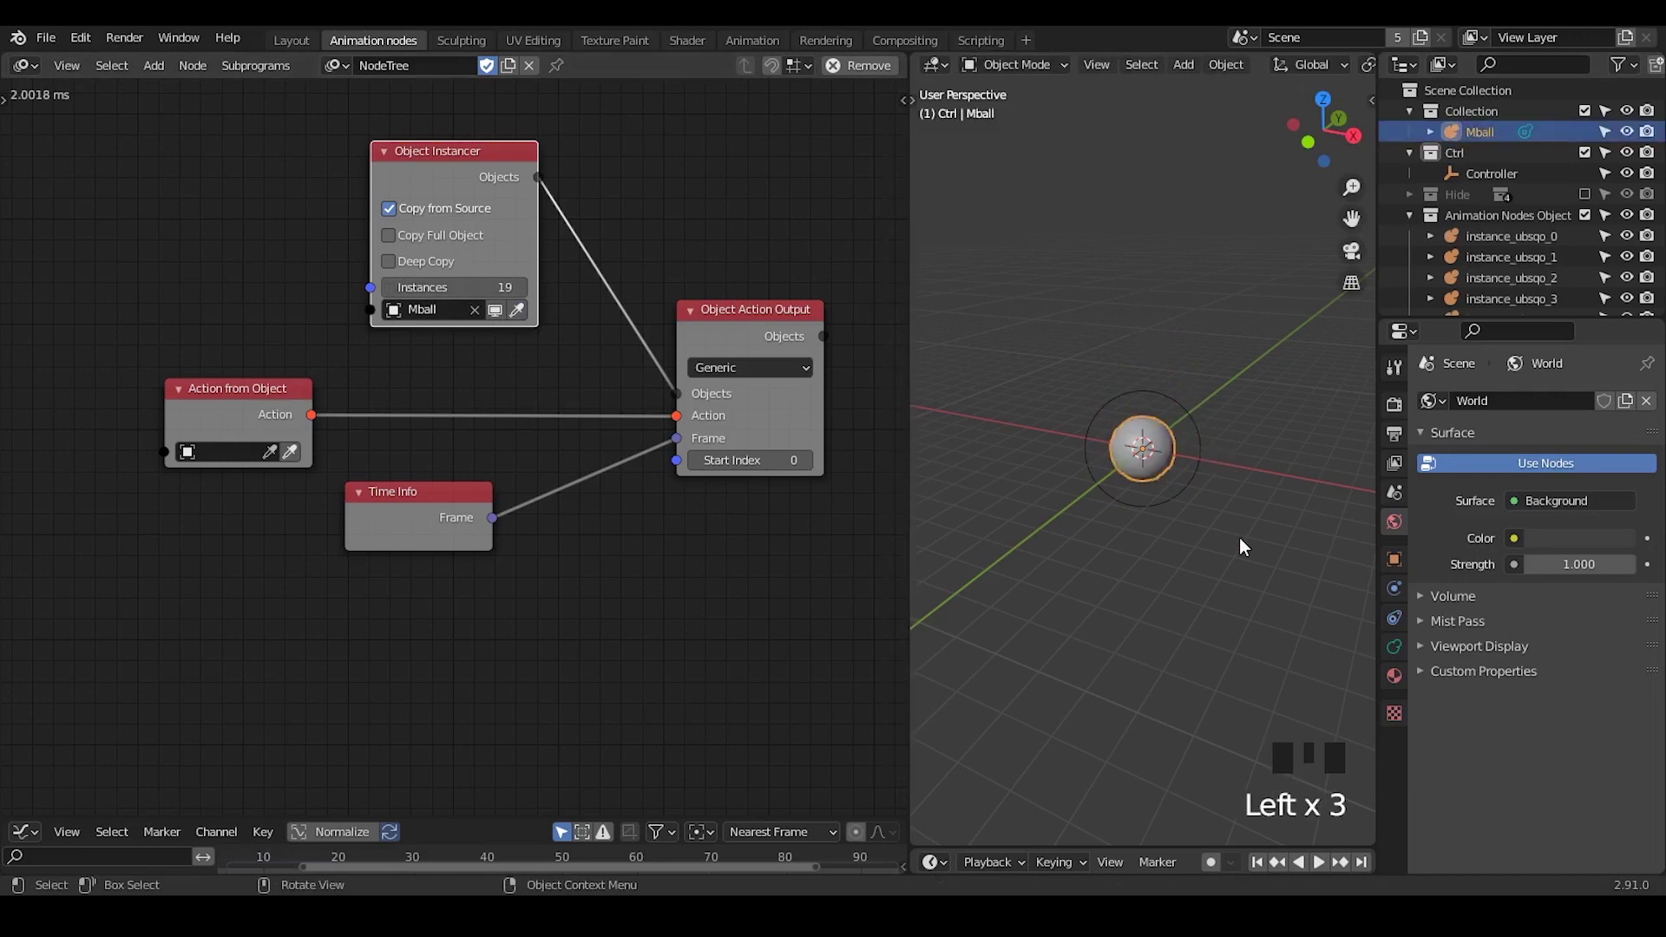
# Set Controller as the Action from Object source and add a Delay Action node.
pyautogui.press('g')
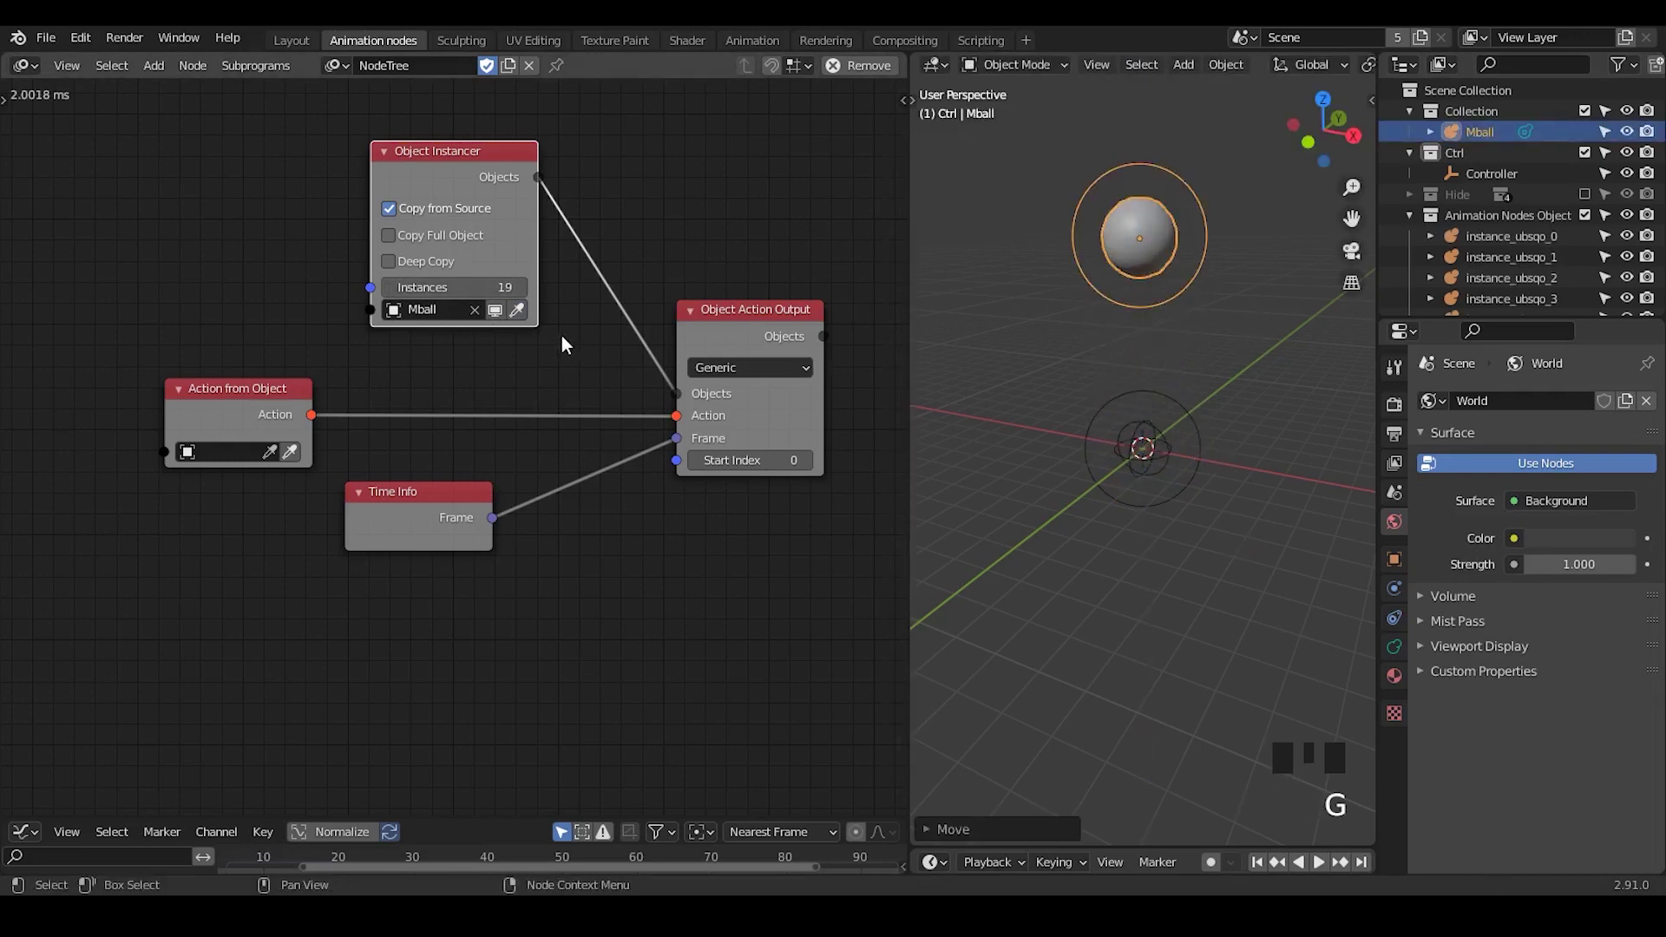
pyautogui.moveTo(1590, 113); pyautogui.dragTo(1475, 183)
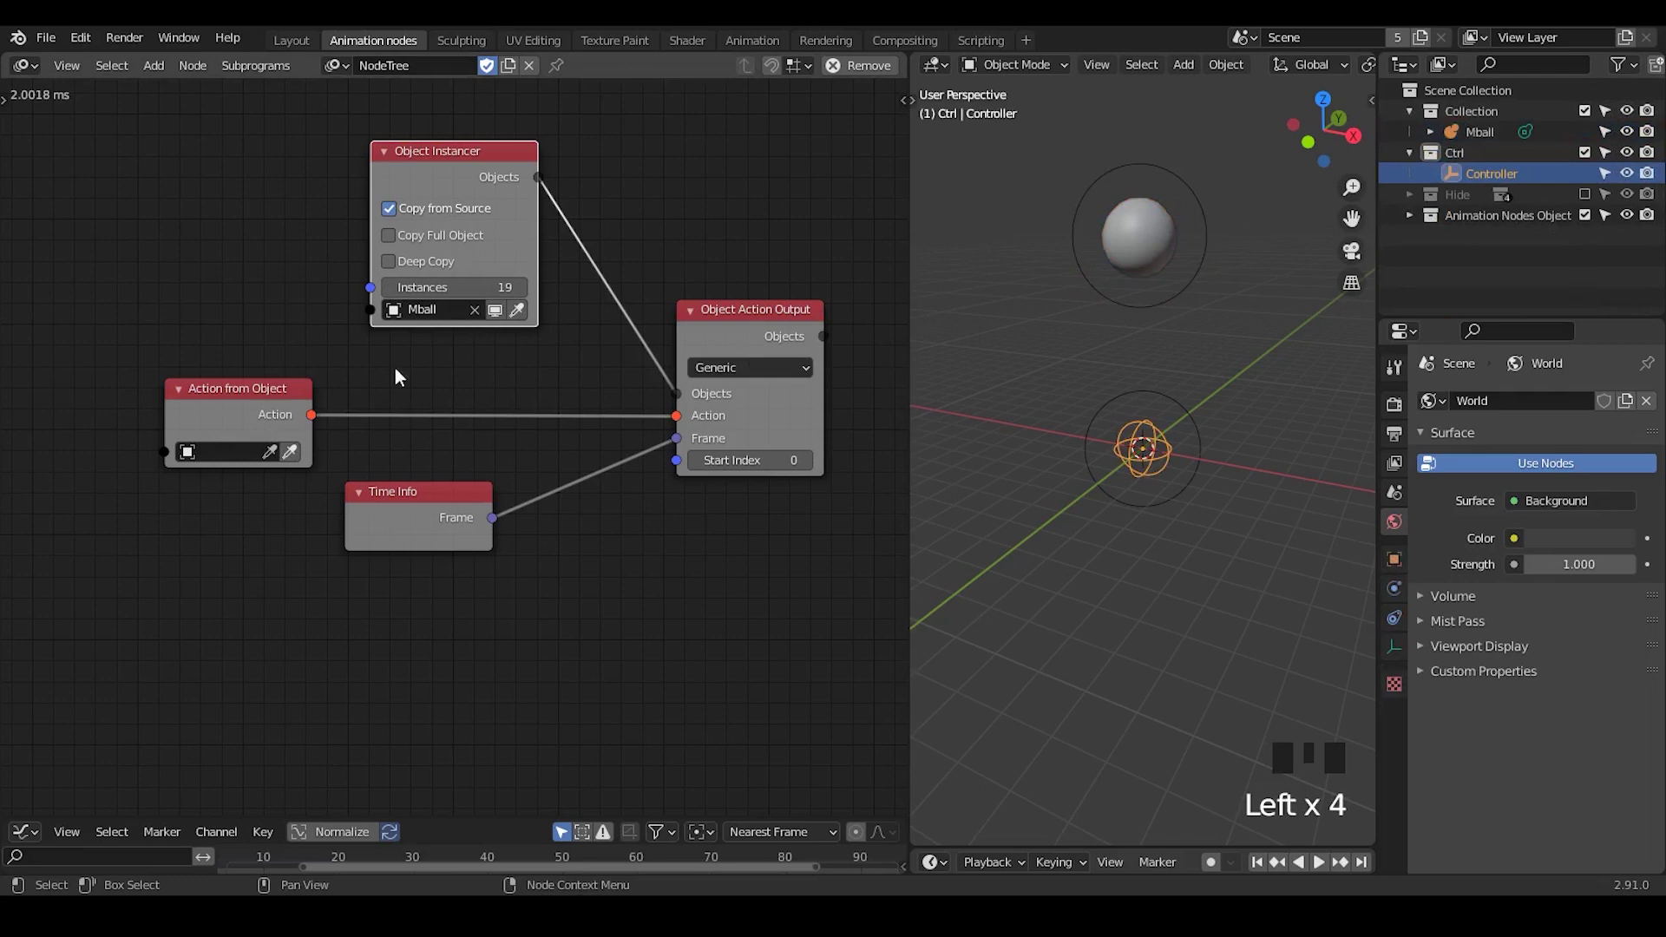
pyautogui.moveTo(299, 456); pyautogui.dragTo(1189, 463)
pyautogui.press('g')
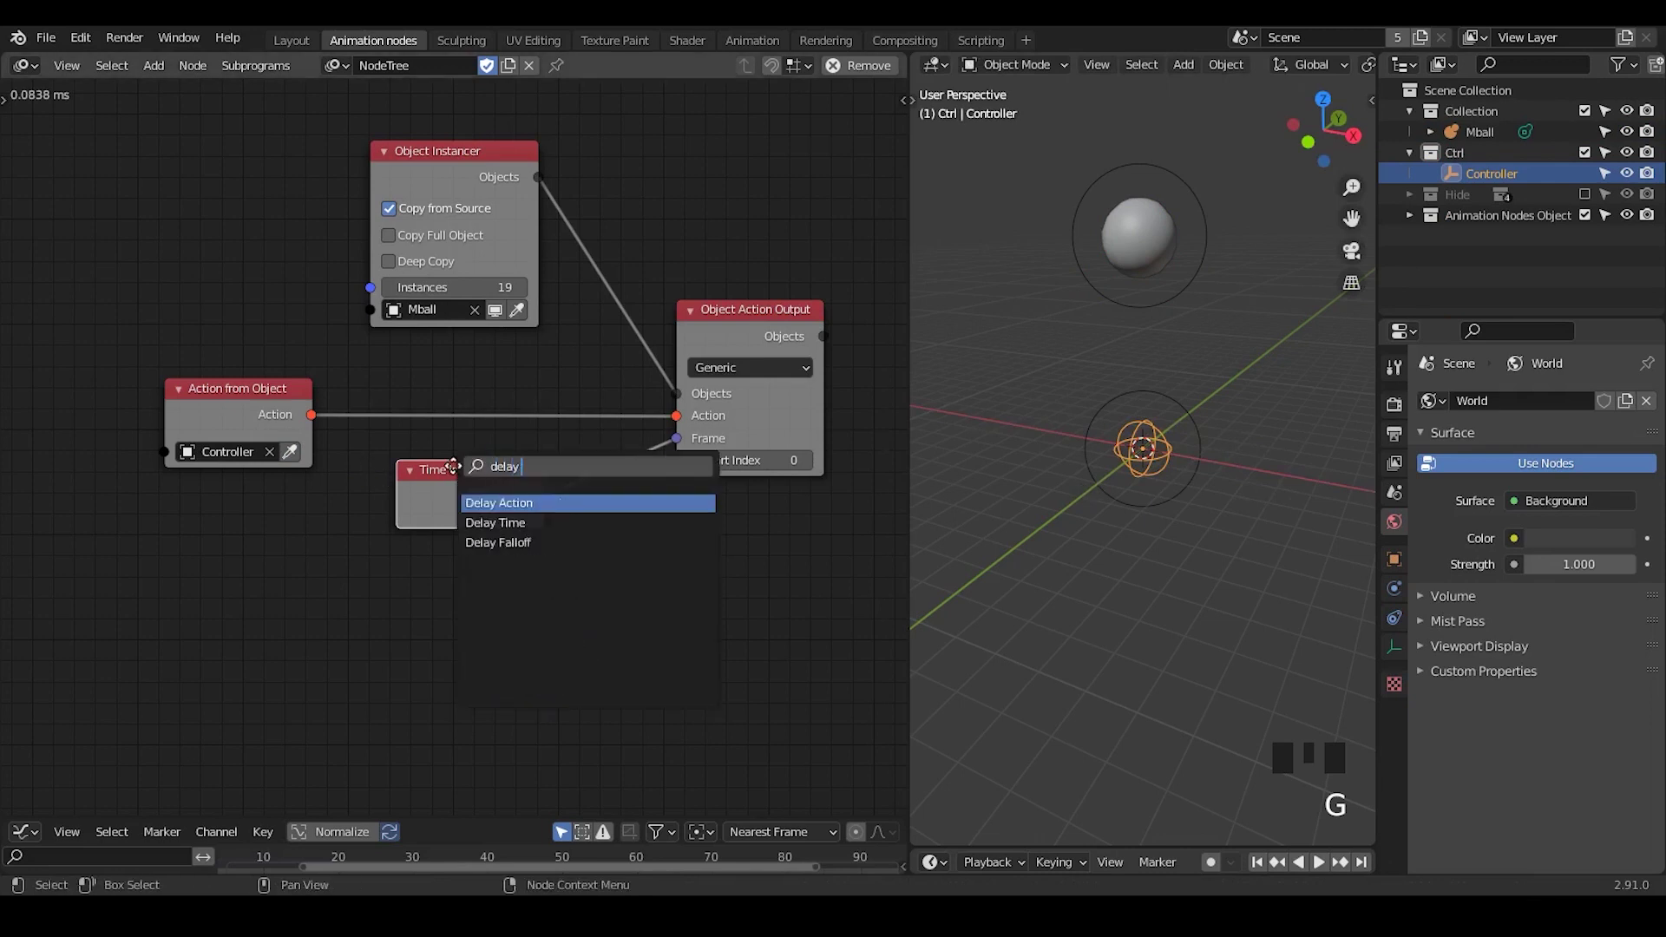
pyautogui.press('ctrl+a')
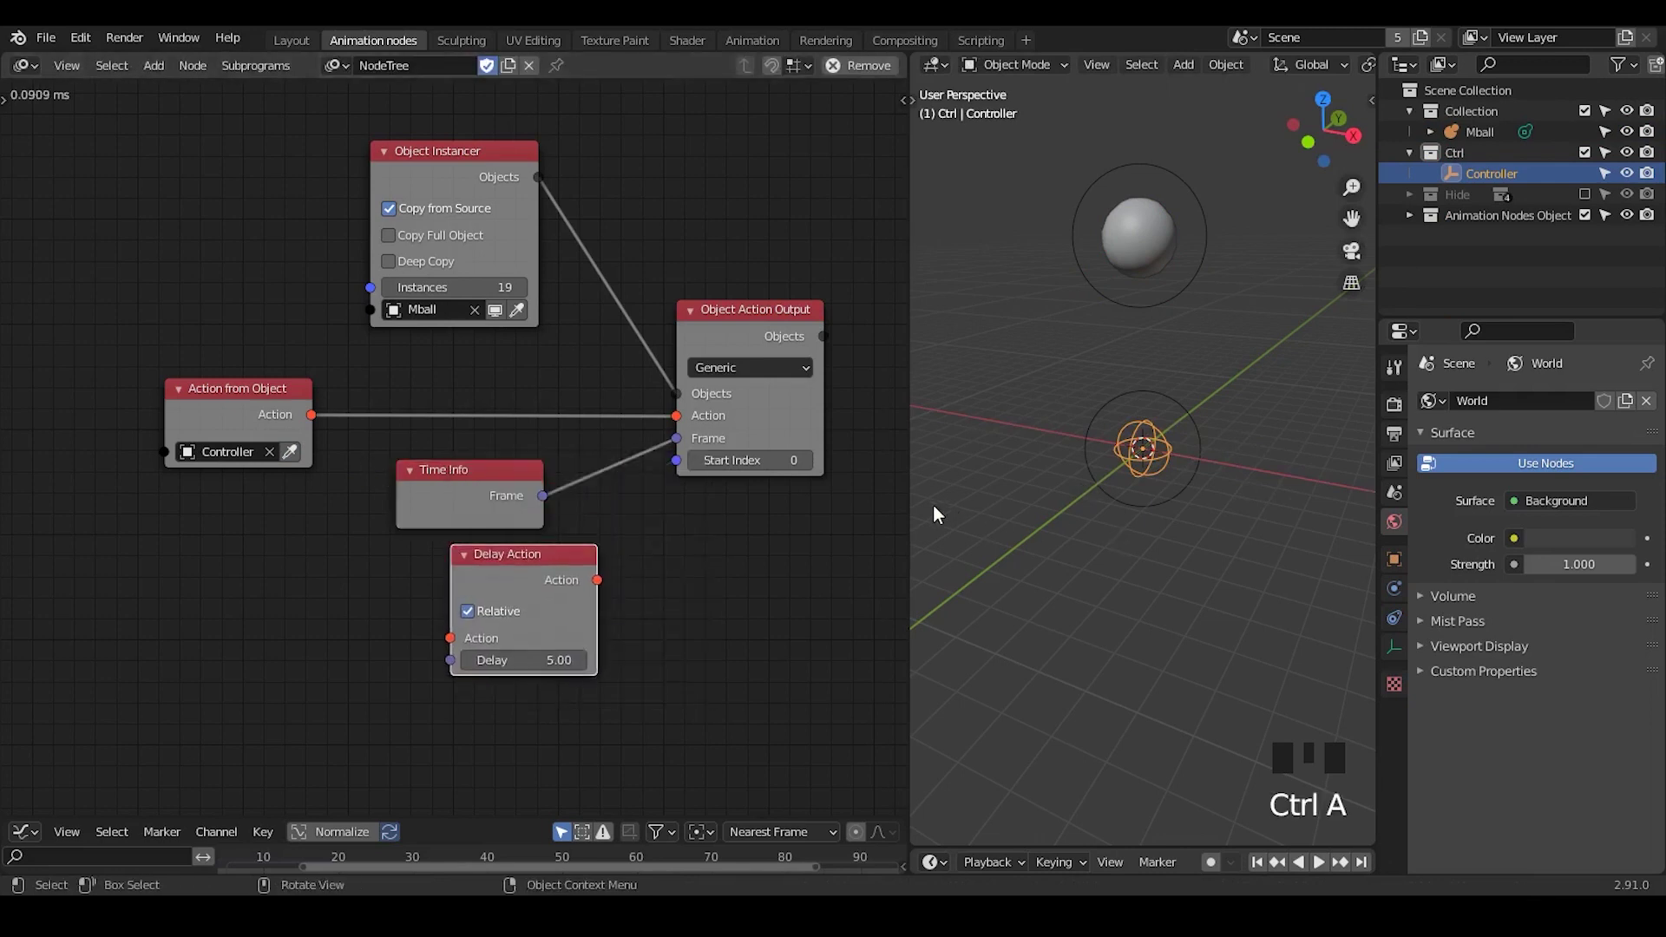
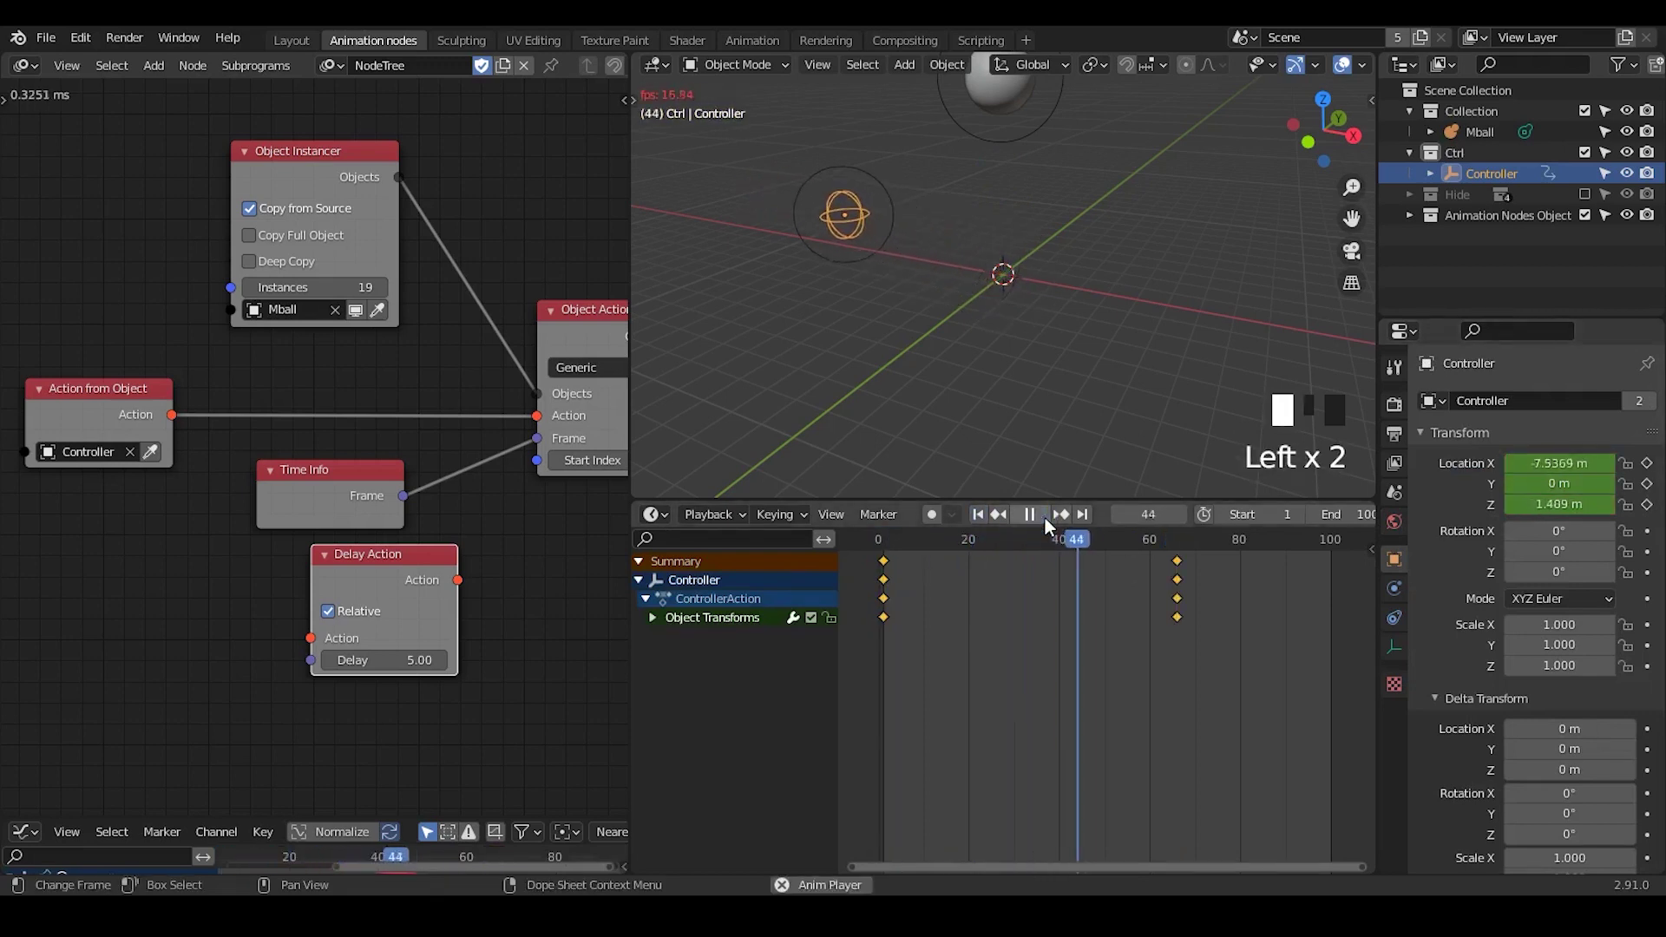
# Scrub the timeline to preview Controller animating with the generated Mball instances listed.
pyautogui.moveTo(981, 331); pyautogui.dragTo(933, 253)
pyautogui.moveTo(933, 253); pyautogui.dragTo(982, 356)
pyautogui.scroll(-3)
pyautogui.moveTo(985, 358); pyautogui.dragTo(313, 268)
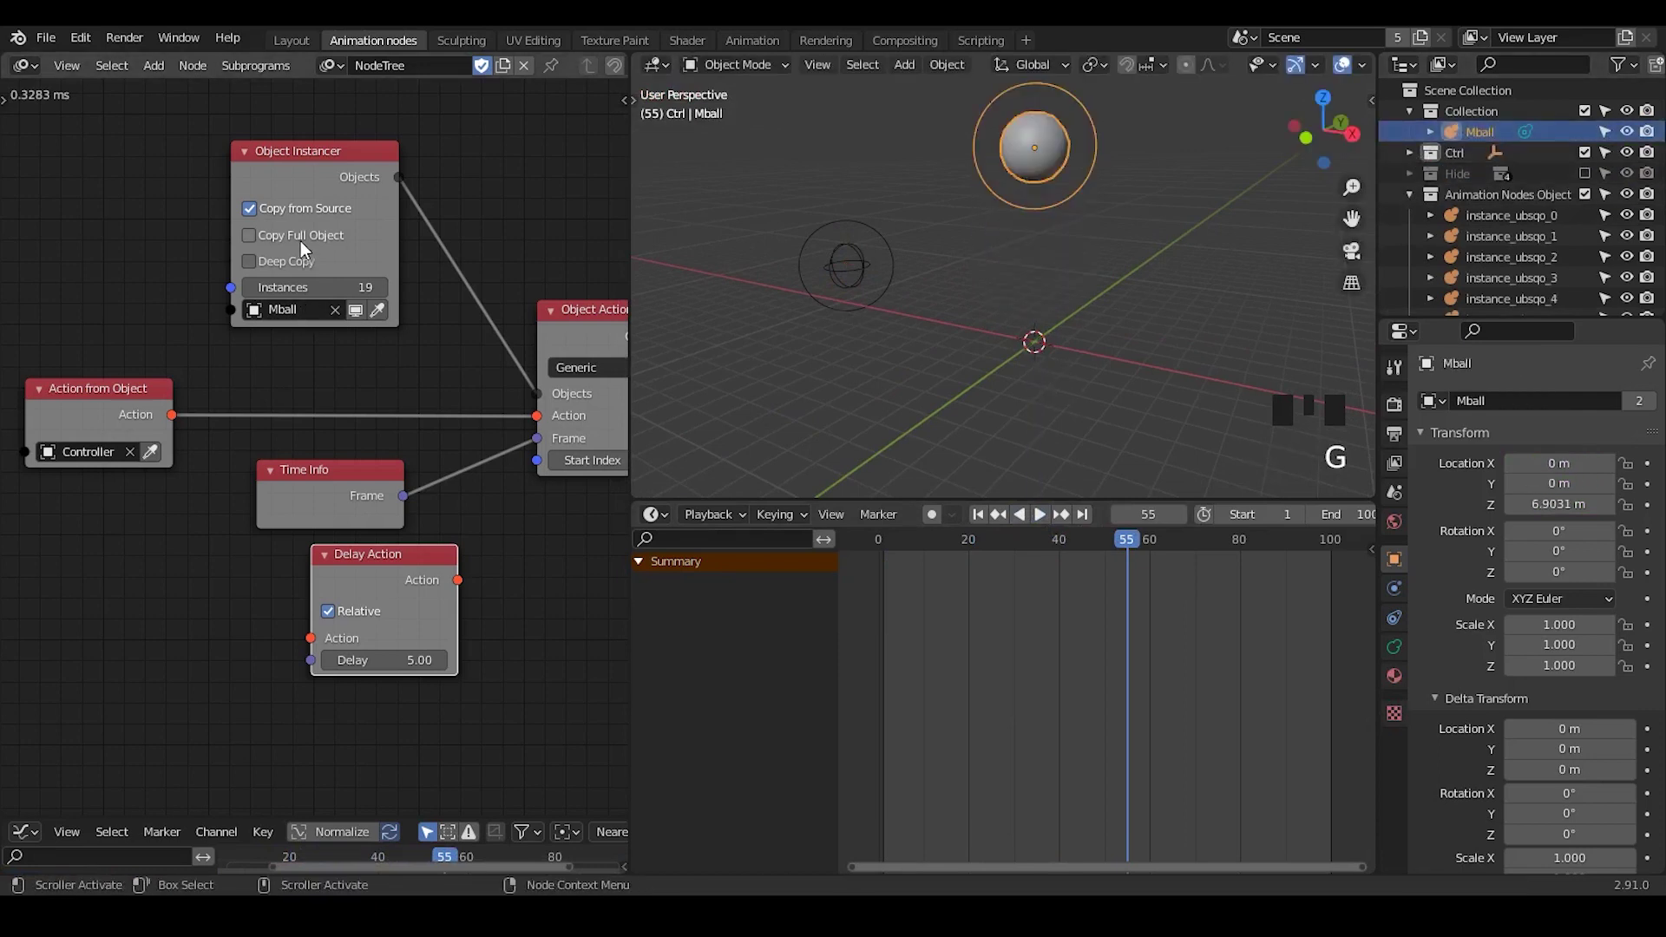
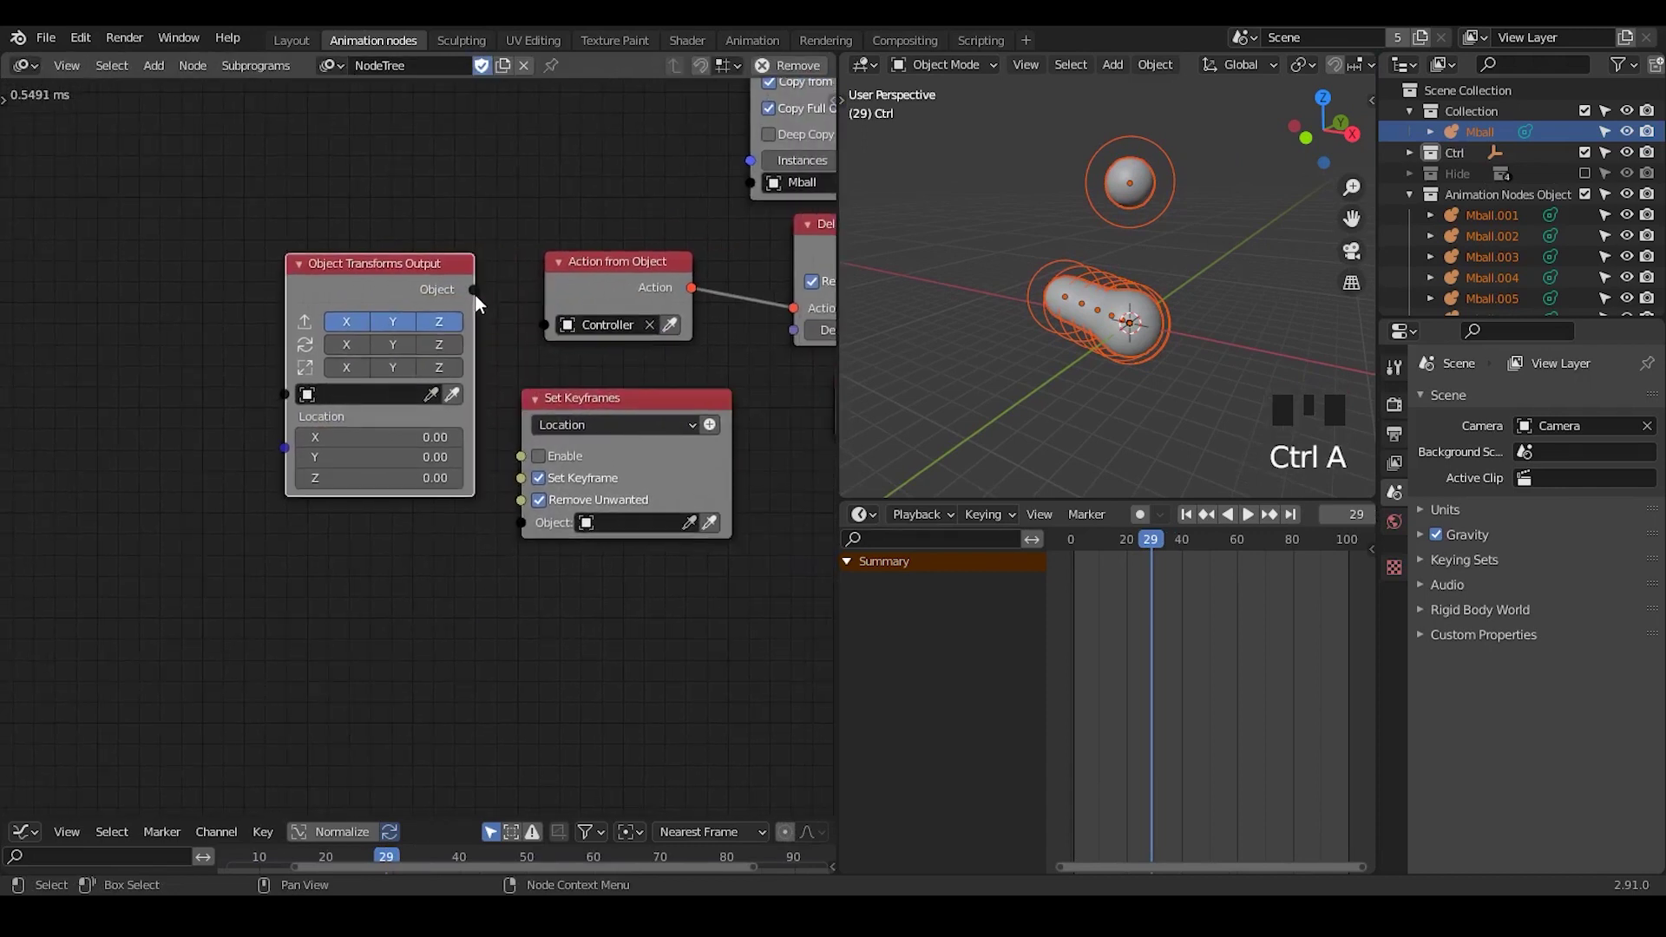
# Enable the Set Keyframes node for Location and point it at Controller.
pyautogui.click(419, 292)
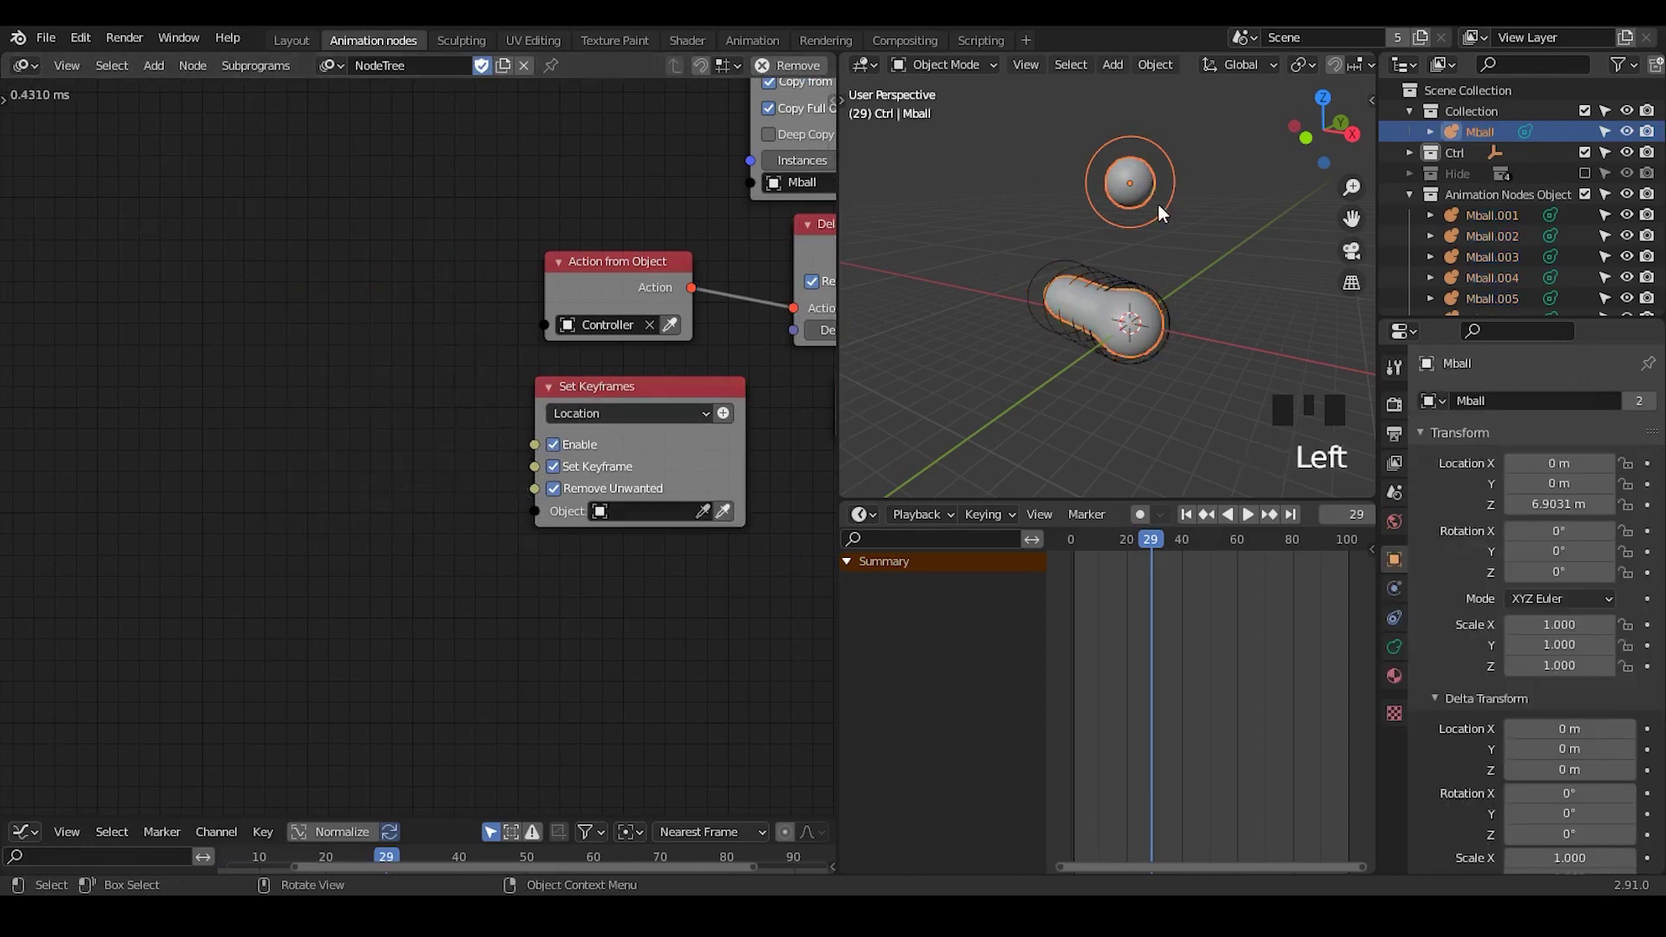
pyautogui.press('g')
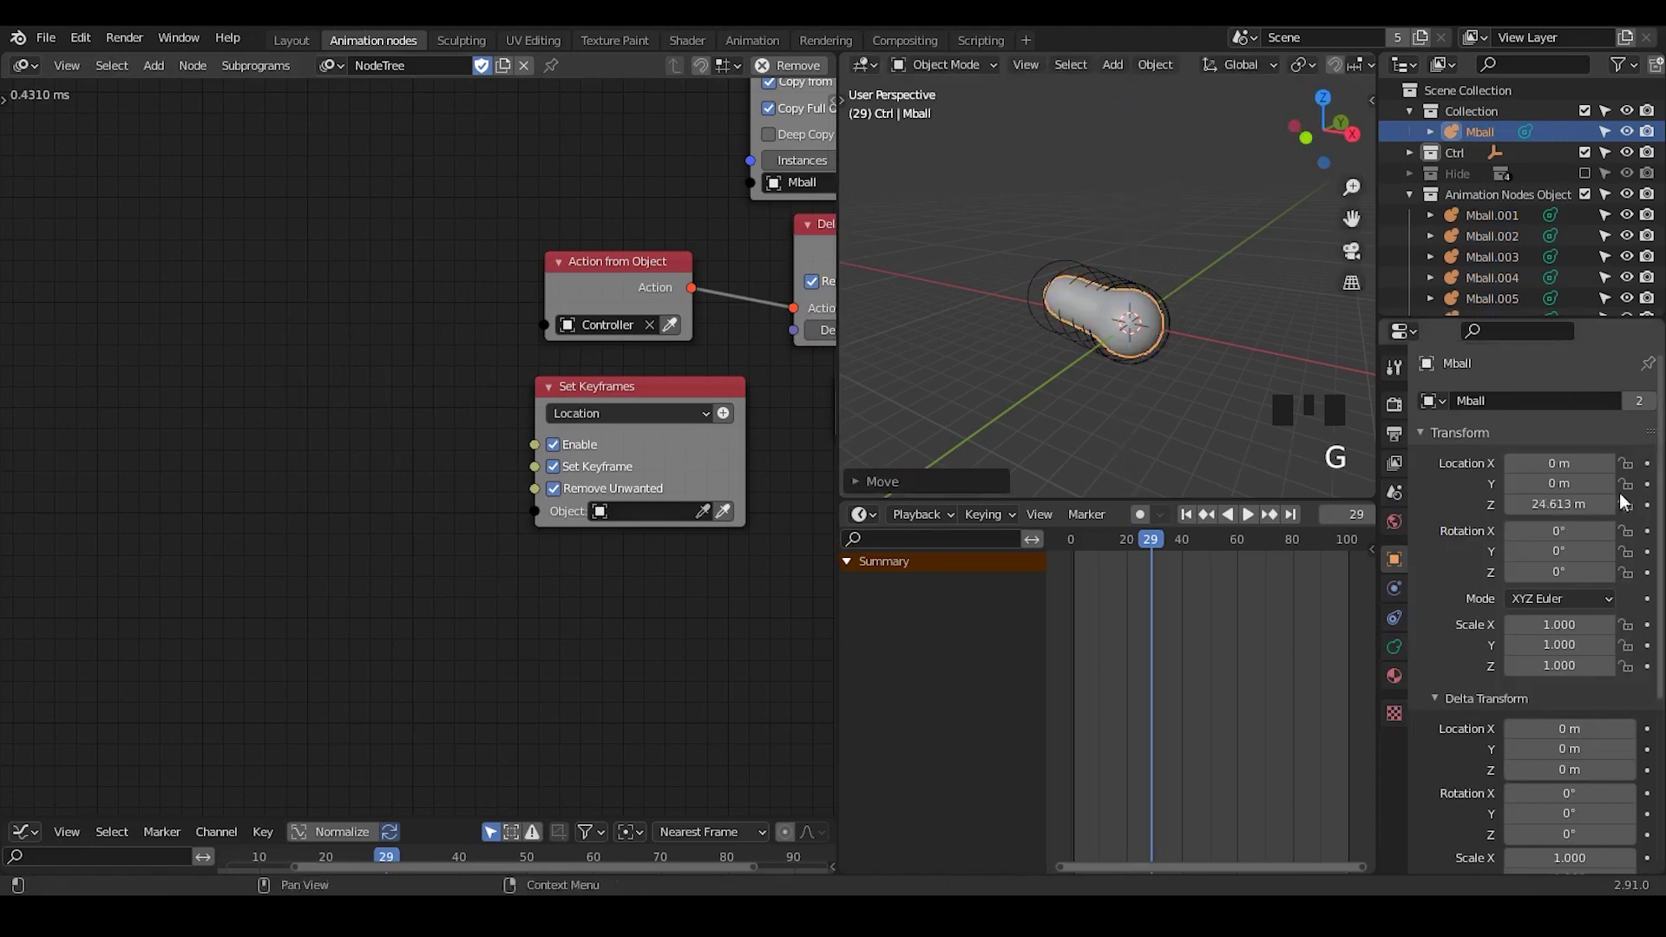
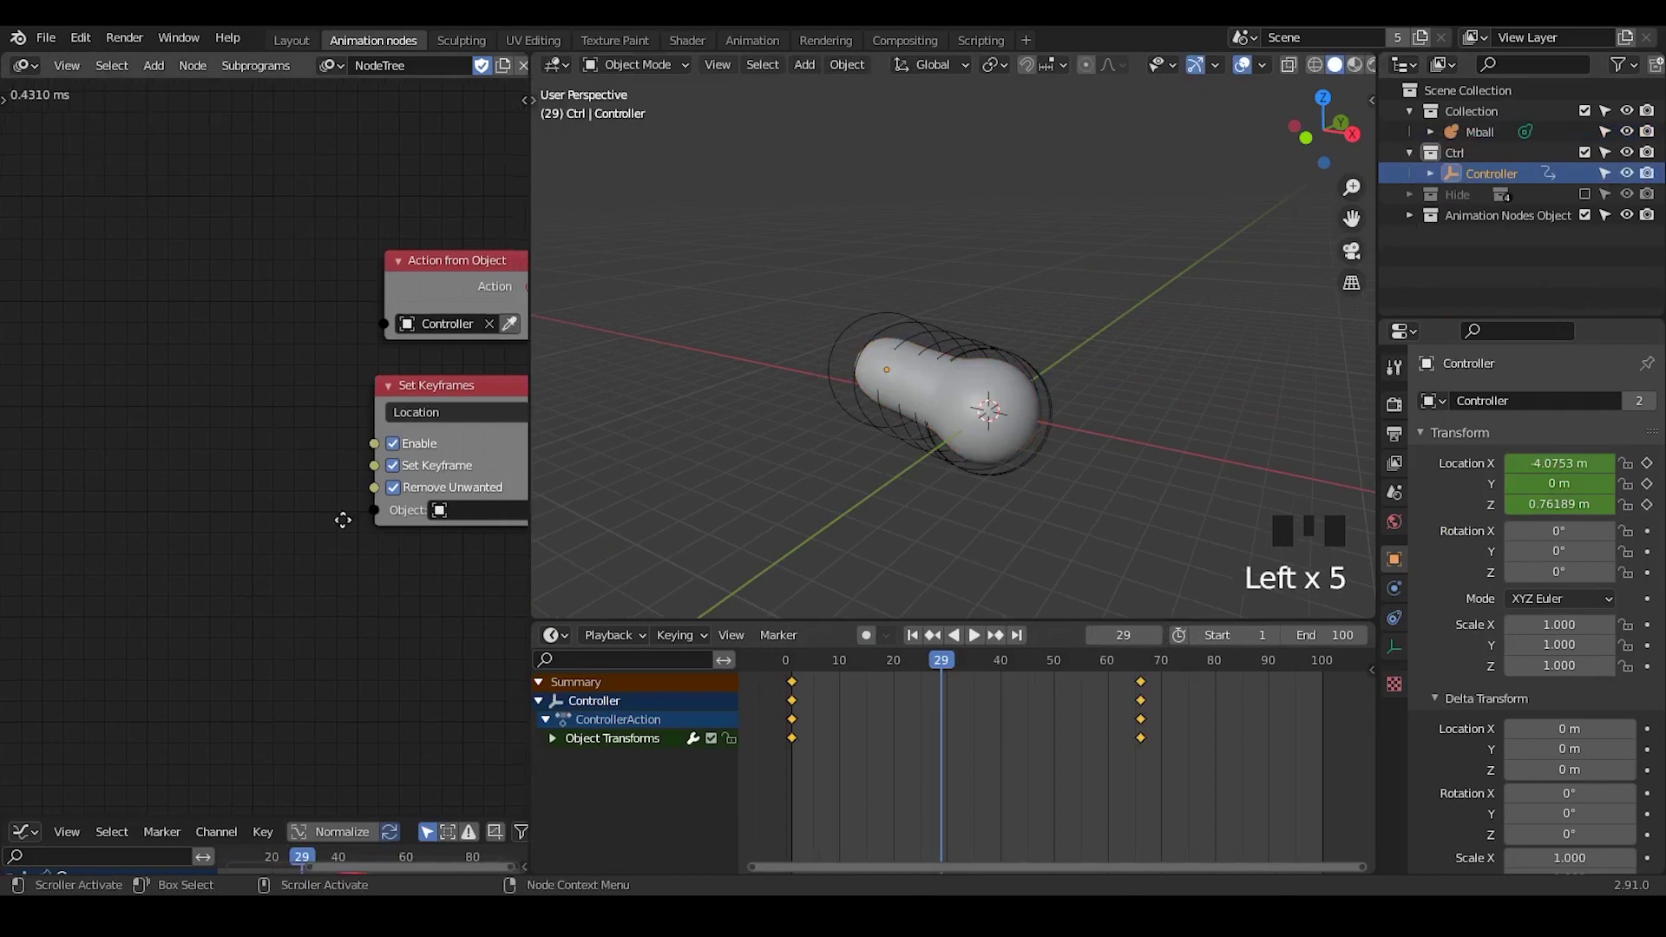
# Add the location path on Set Keyframes and insert location keyframes for Controller.
pyautogui.moveTo(412, 503); pyautogui.dragTo(994, 730)
pyautogui.press('x')
pyautogui.moveTo(916, 576); pyautogui.dragTo(1007, 404)
pyautogui.press('g')
pyautogui.press('g')
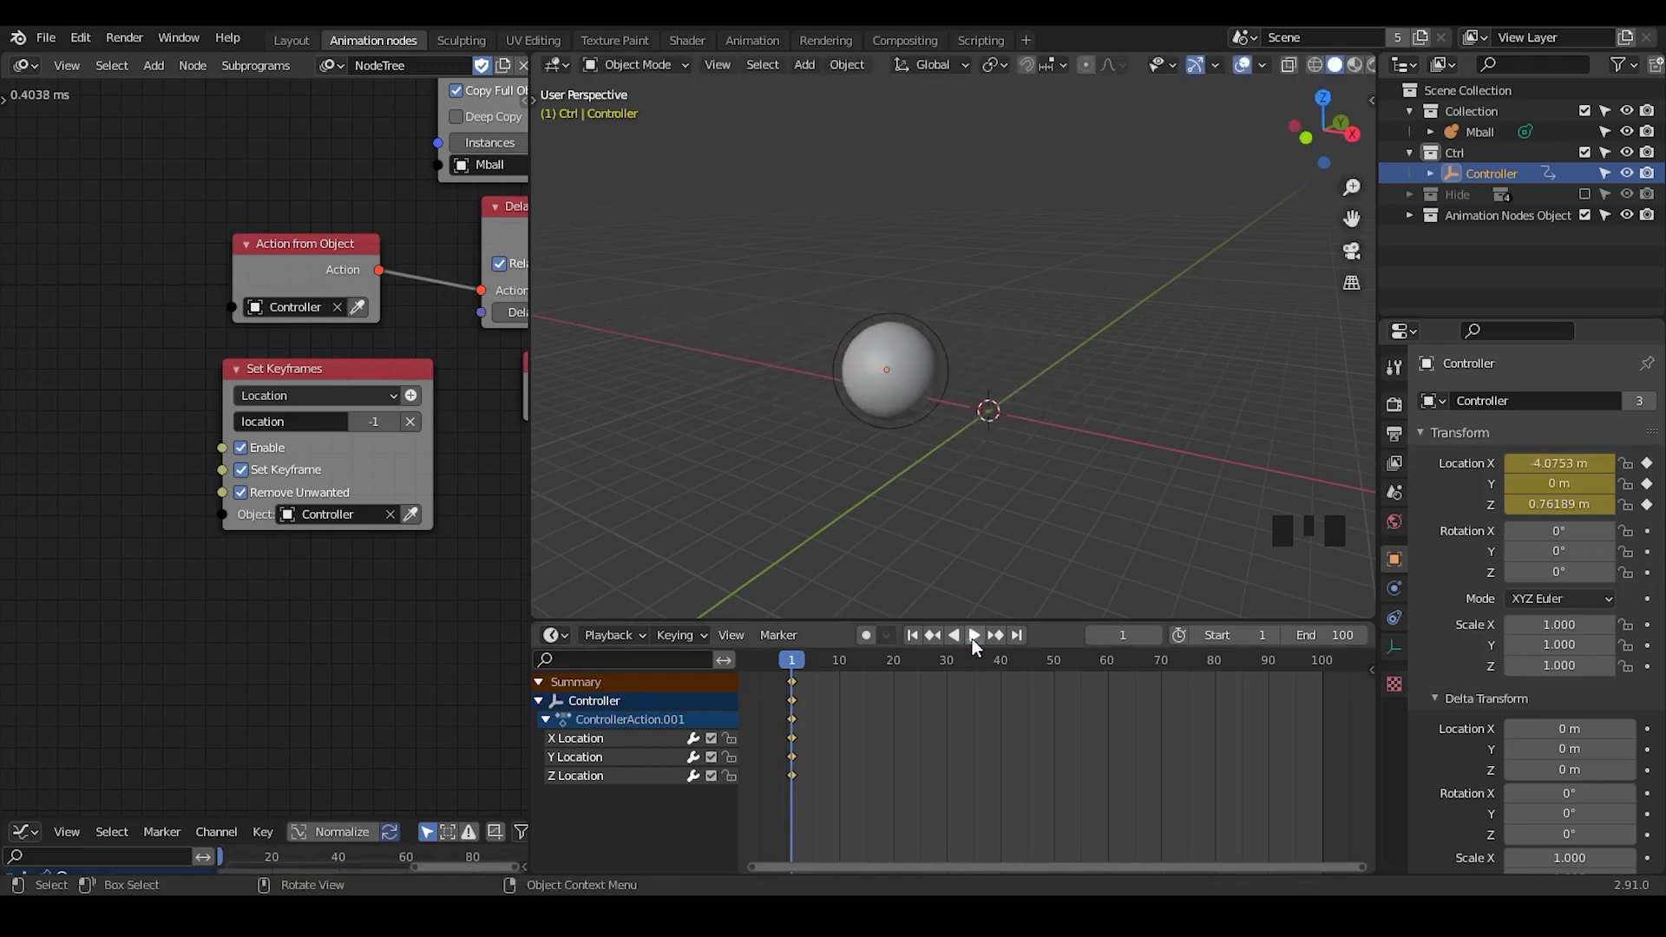
# Move Controller along X and Z to record keyframes, then reset its location with Alt+G.
pyautogui.moveTo(979, 513); pyautogui.dragTo(1021, 450)
pyautogui.press('g')
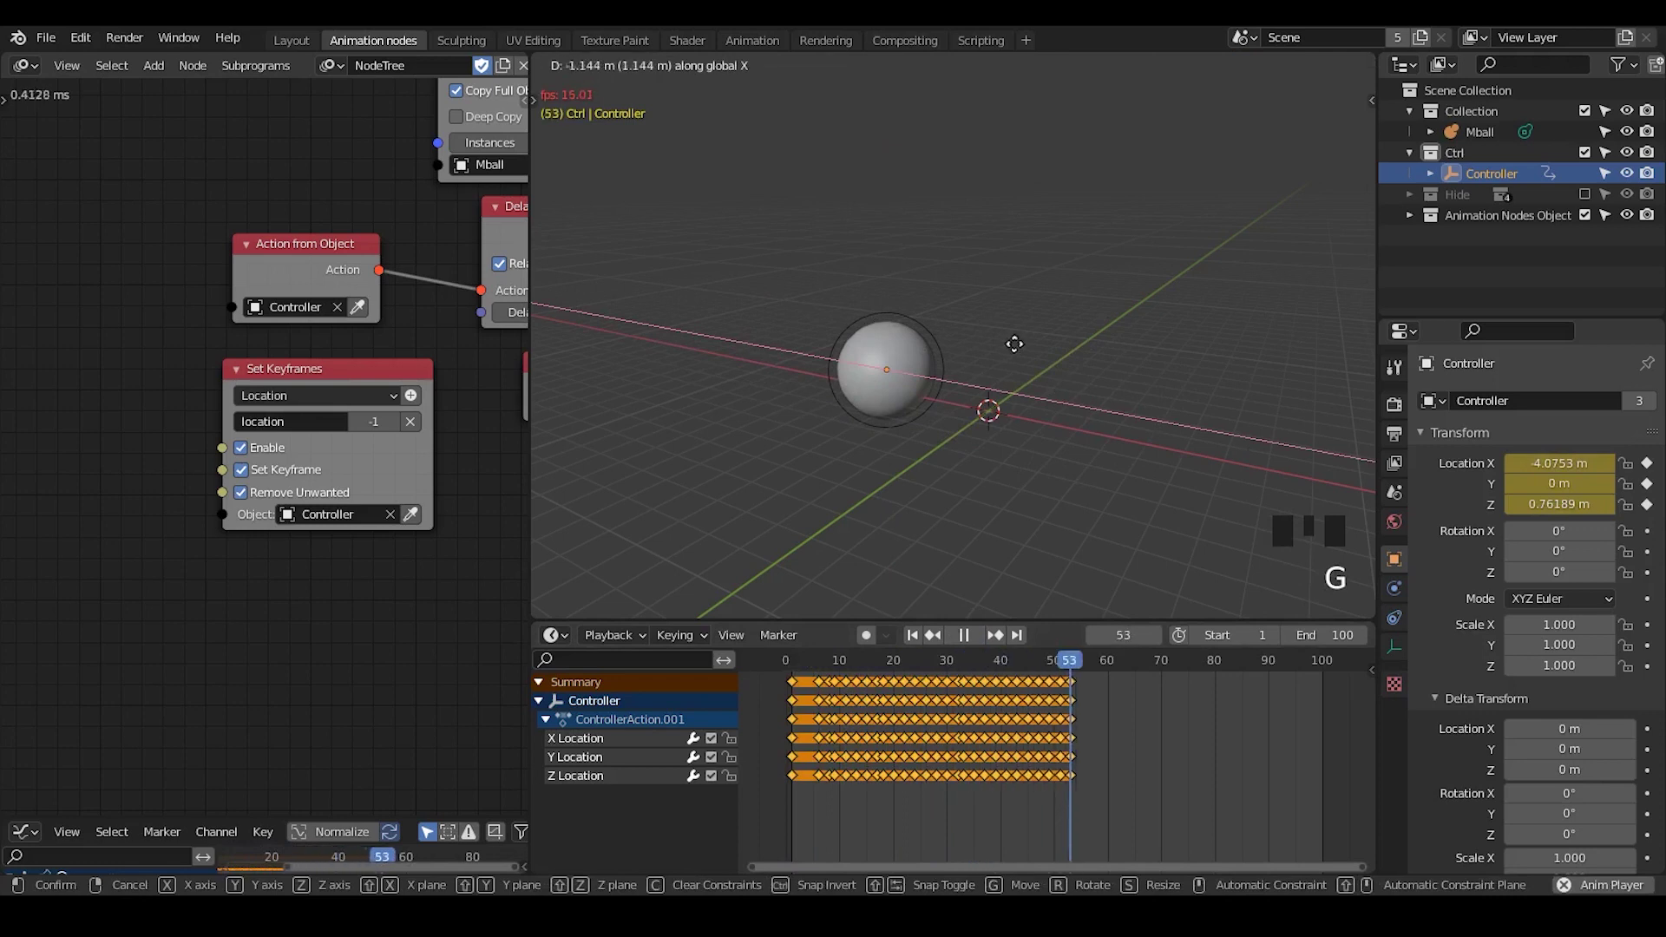
pyautogui.moveTo(970, 639); pyautogui.dragTo(930, 416)
pyautogui.press('g')
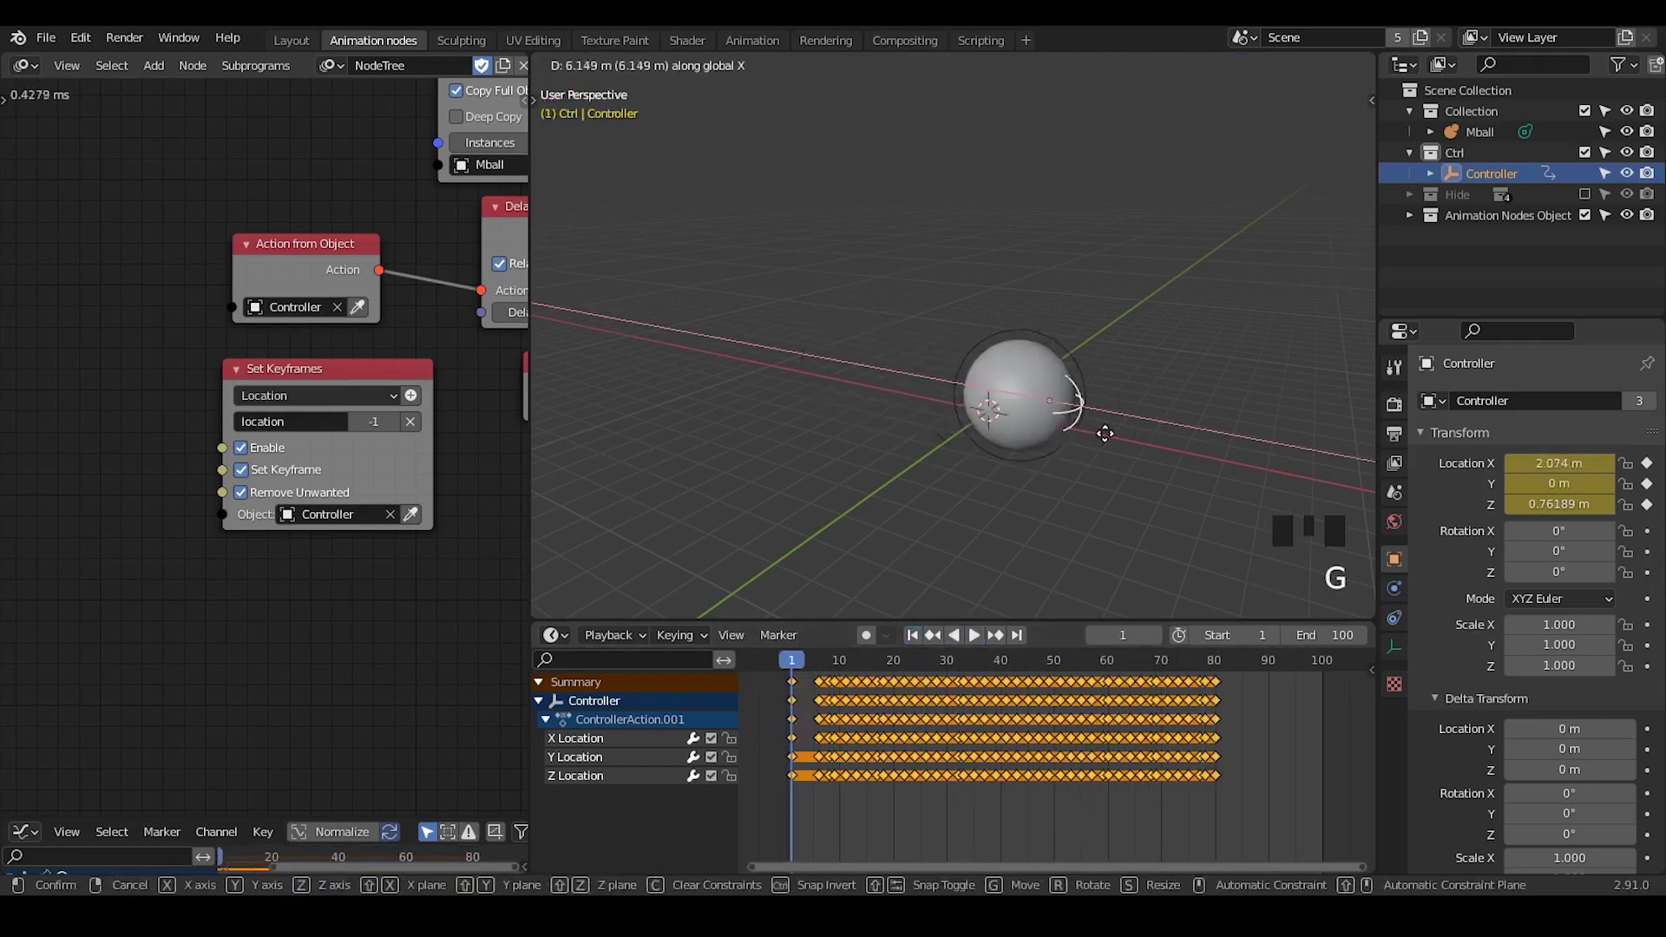
pyautogui.press('g')
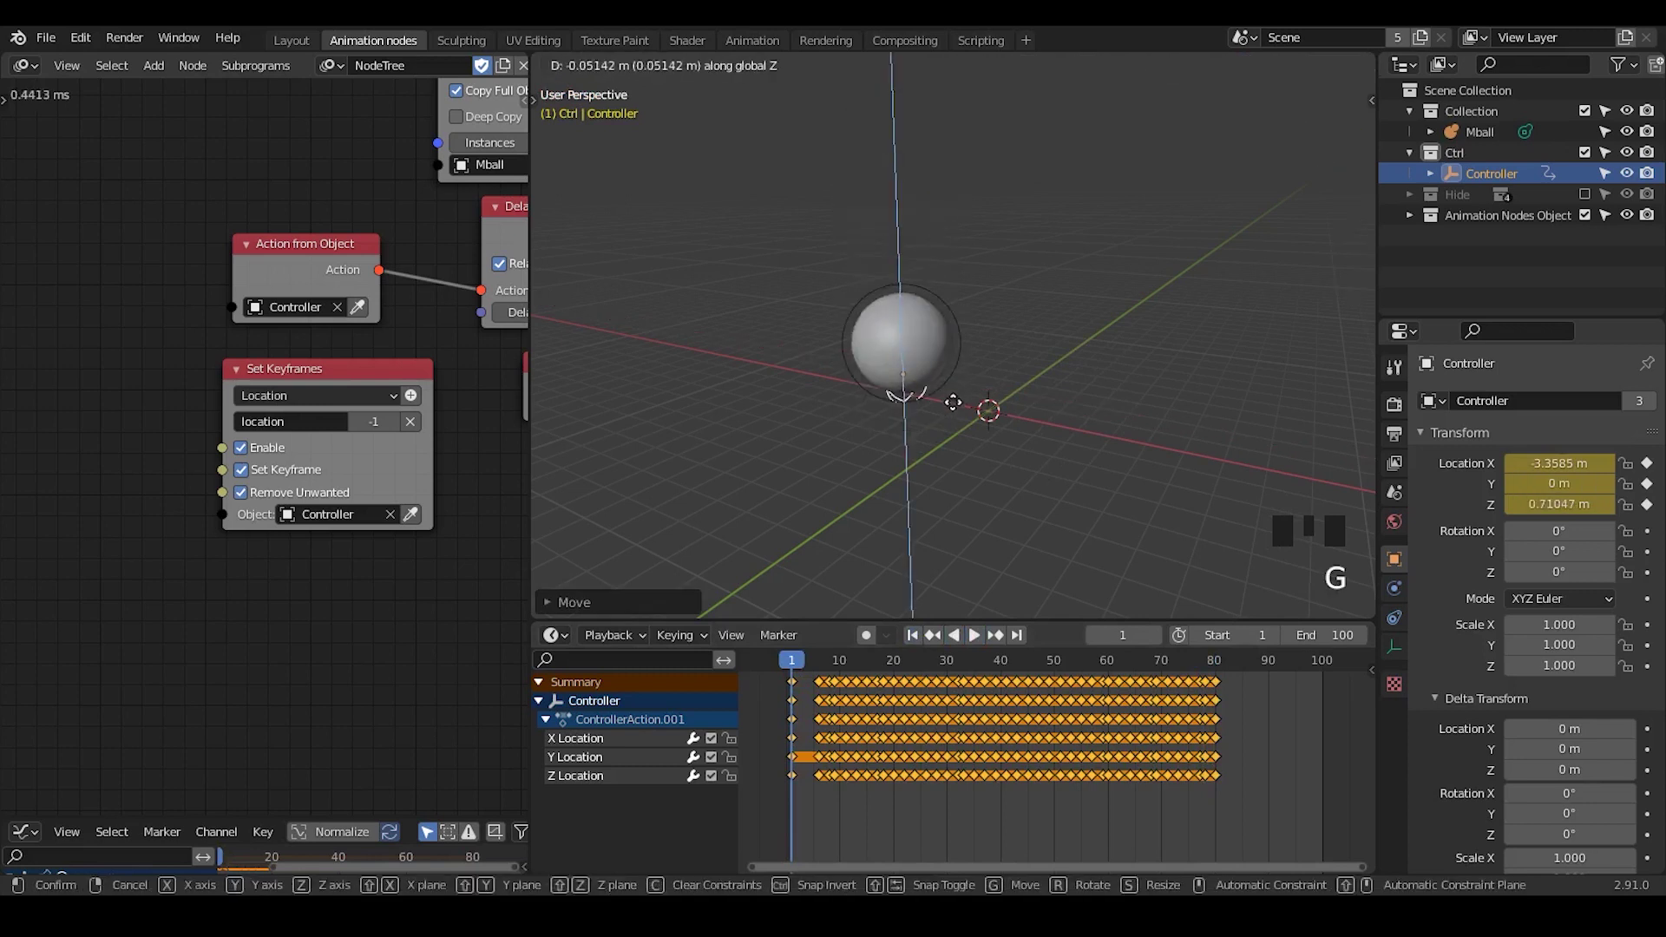
pyautogui.press('alt+g')
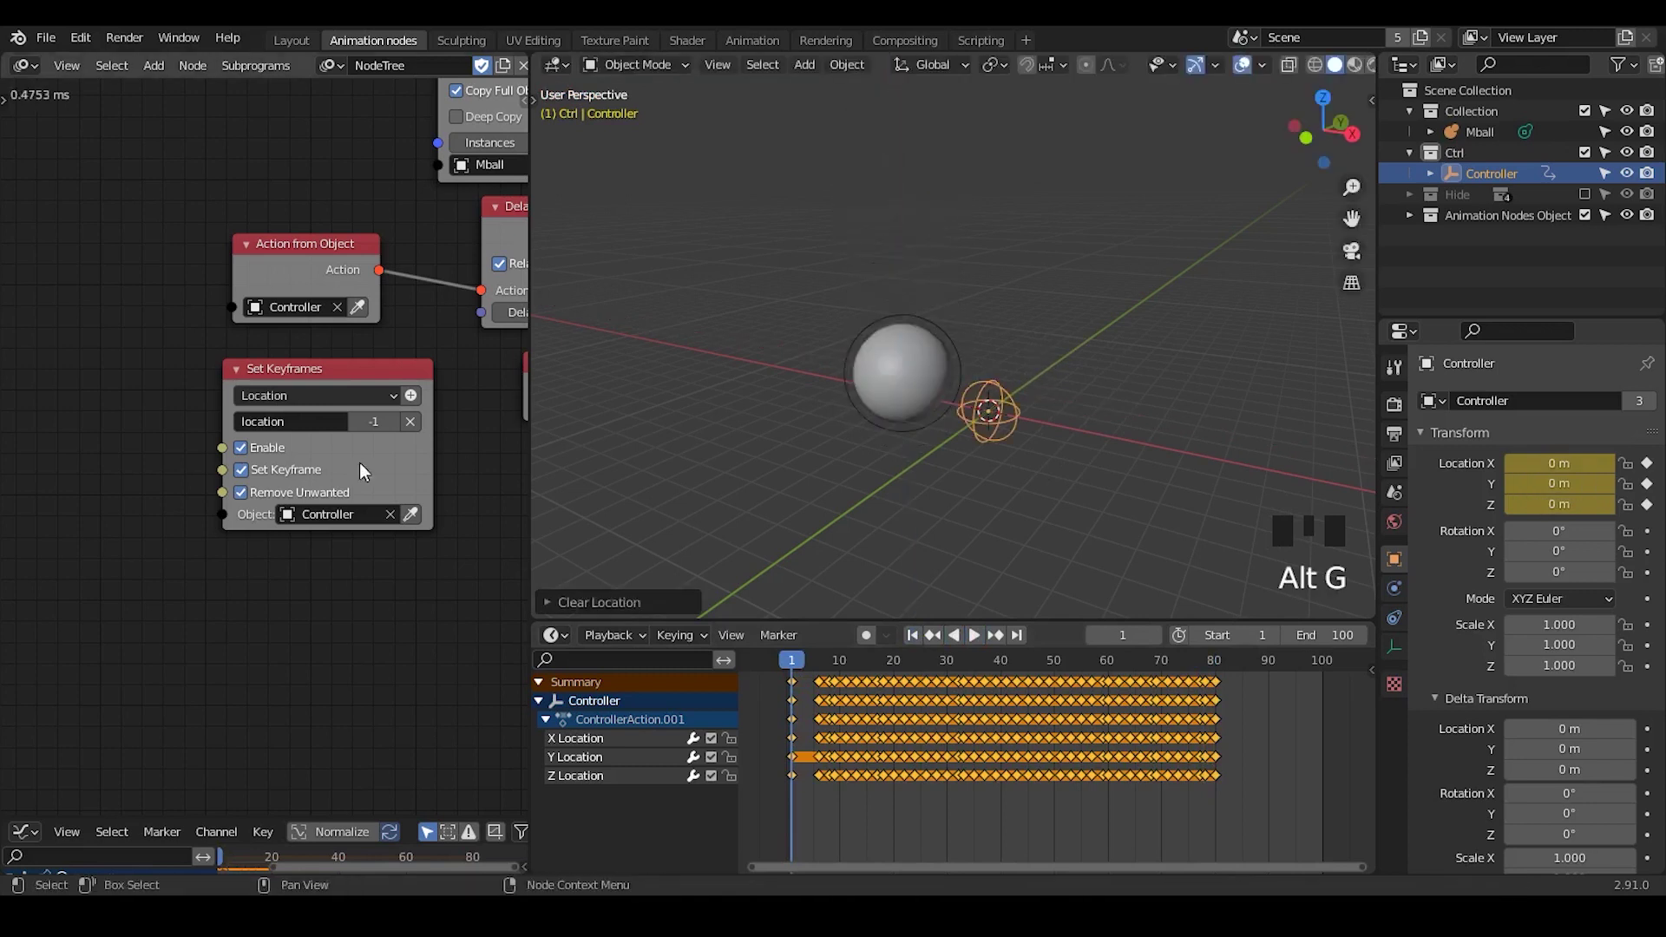
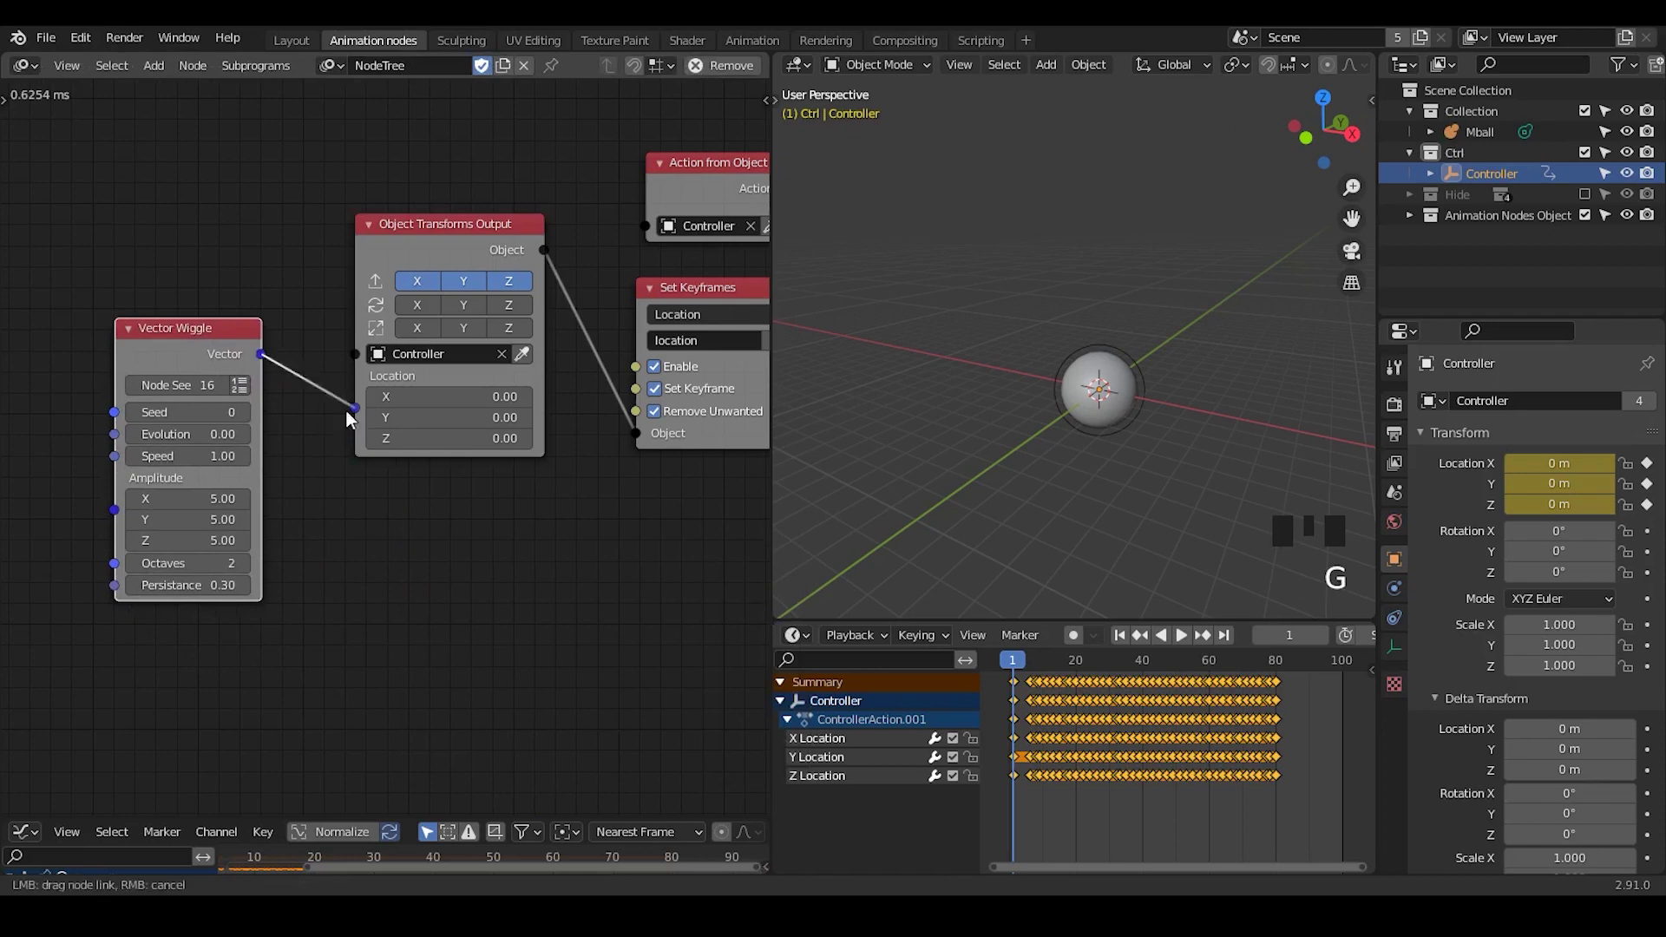
# Link Vector Wiggle into Controller's location, Time Info Frame into Evolution, and play the animation.
pyautogui.moveTo(184, 458); pyautogui.dragTo(643, 463)
pyautogui.moveTo(646, 456); pyautogui.dragTo(1164, 646)
pyautogui.click(1164, 646)
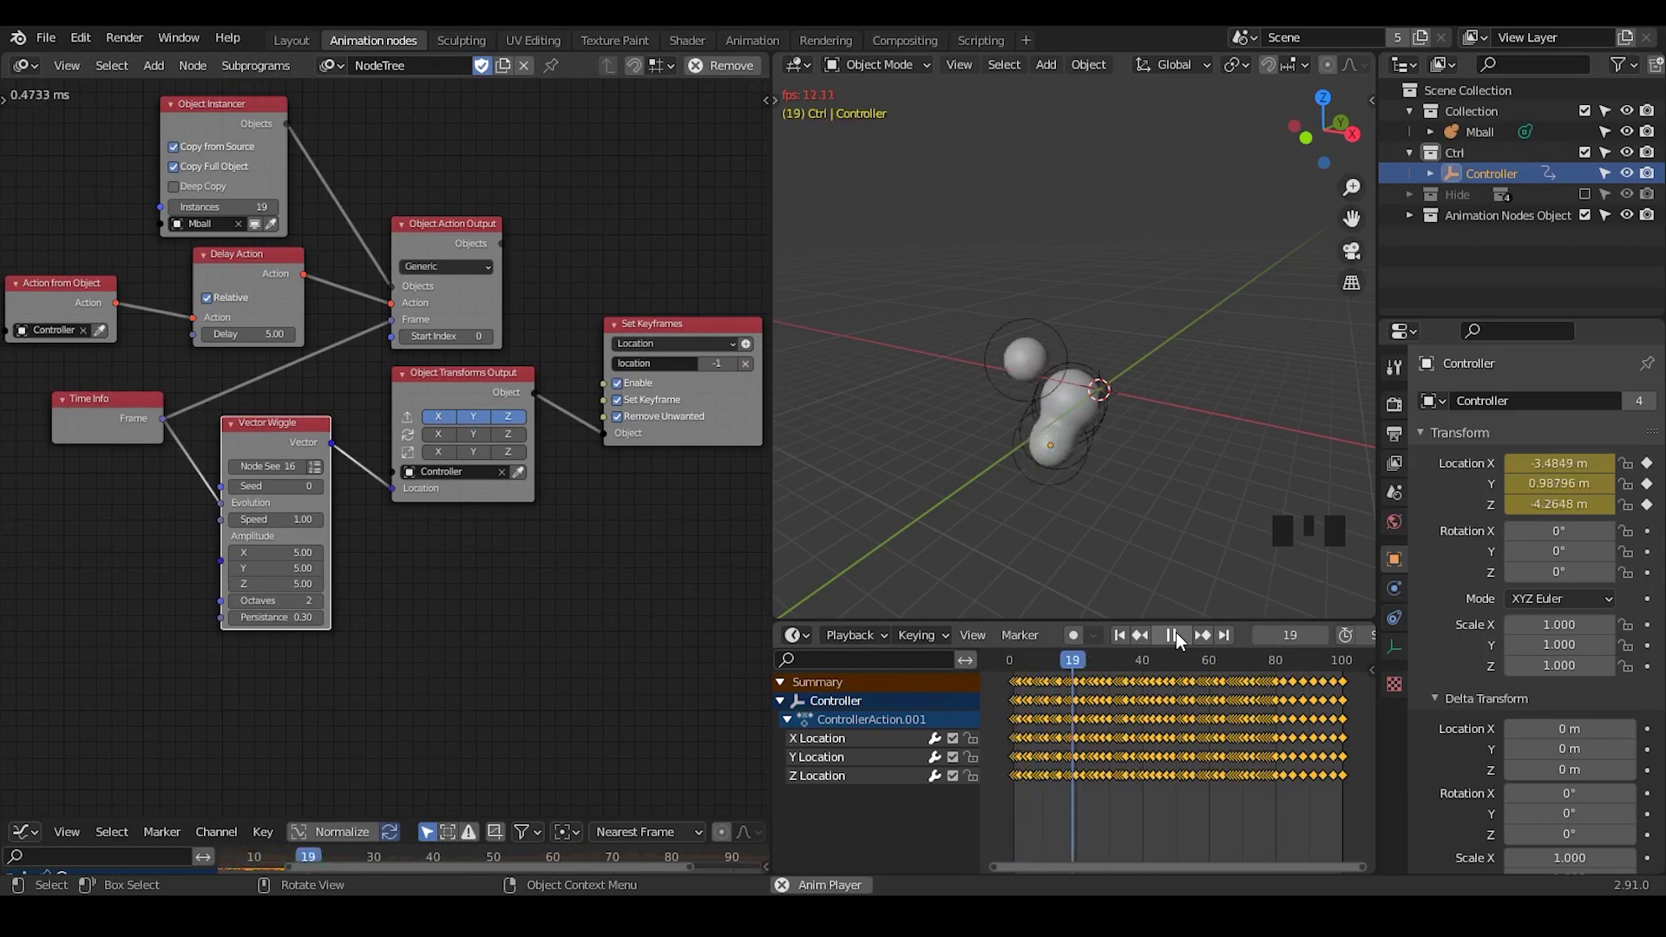
# Link Controller from Object Transforms Output into Action from Object and tidy the node layout.
pyautogui.moveTo(1184, 643); pyautogui.dragTo(1184, 640)
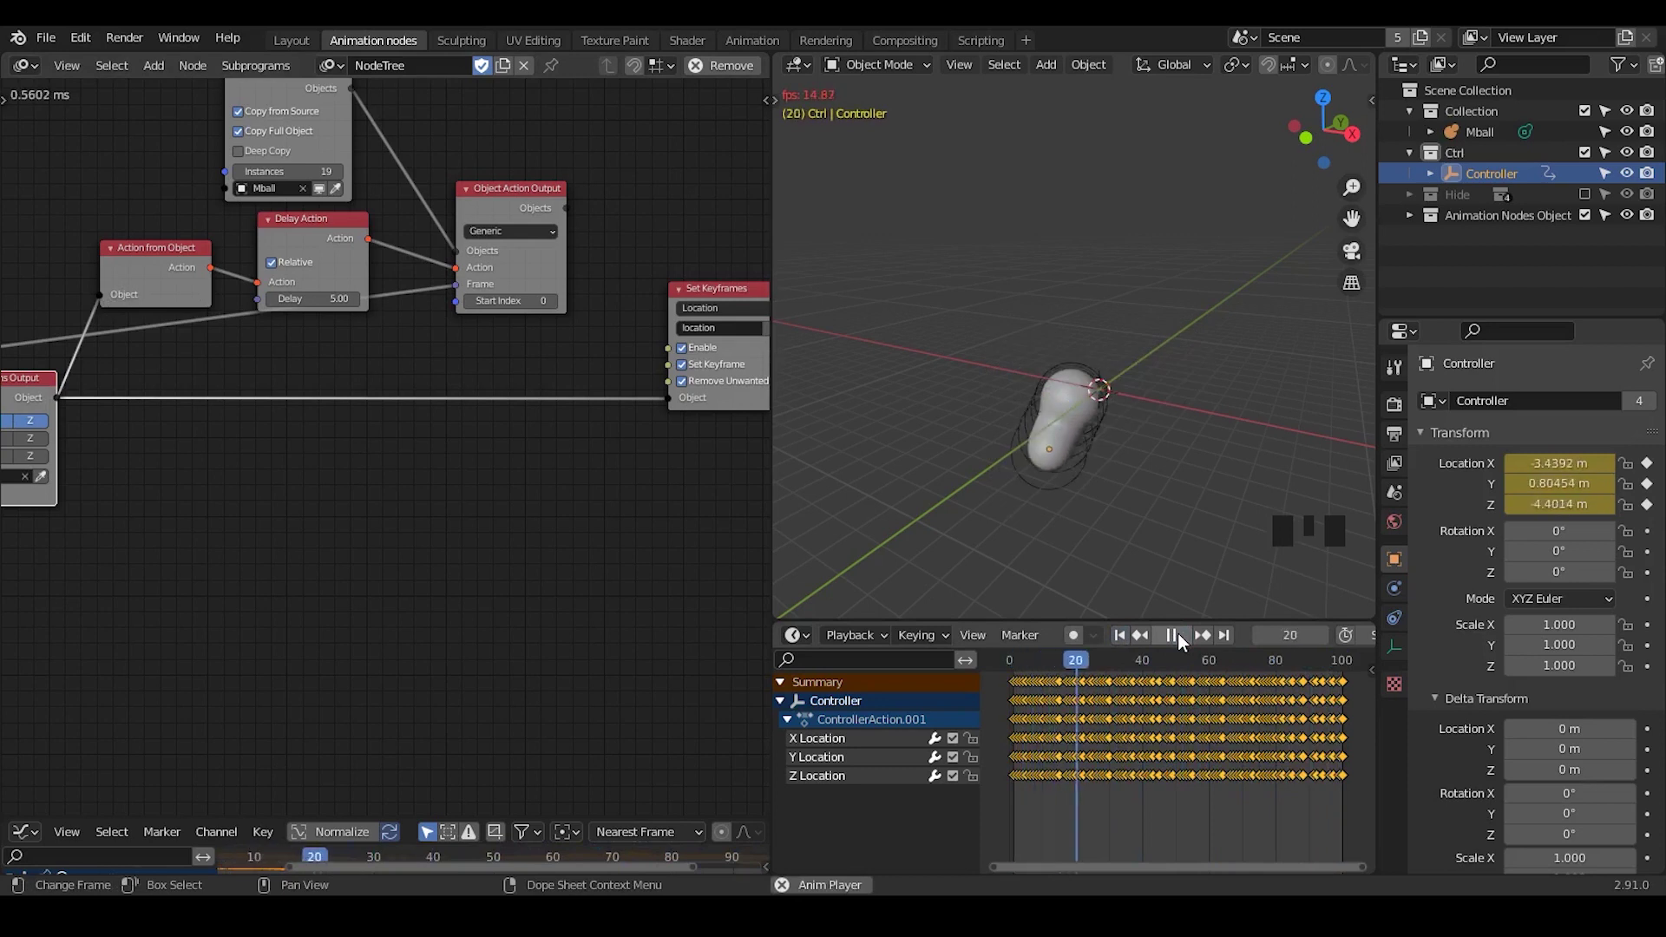
pyautogui.moveTo(1184, 640); pyautogui.dragTo(1119, 408)
pyautogui.moveTo(1126, 534); pyautogui.dragTo(1110, 642)
pyautogui.moveTo(1110, 642); pyautogui.dragTo(537, 197)
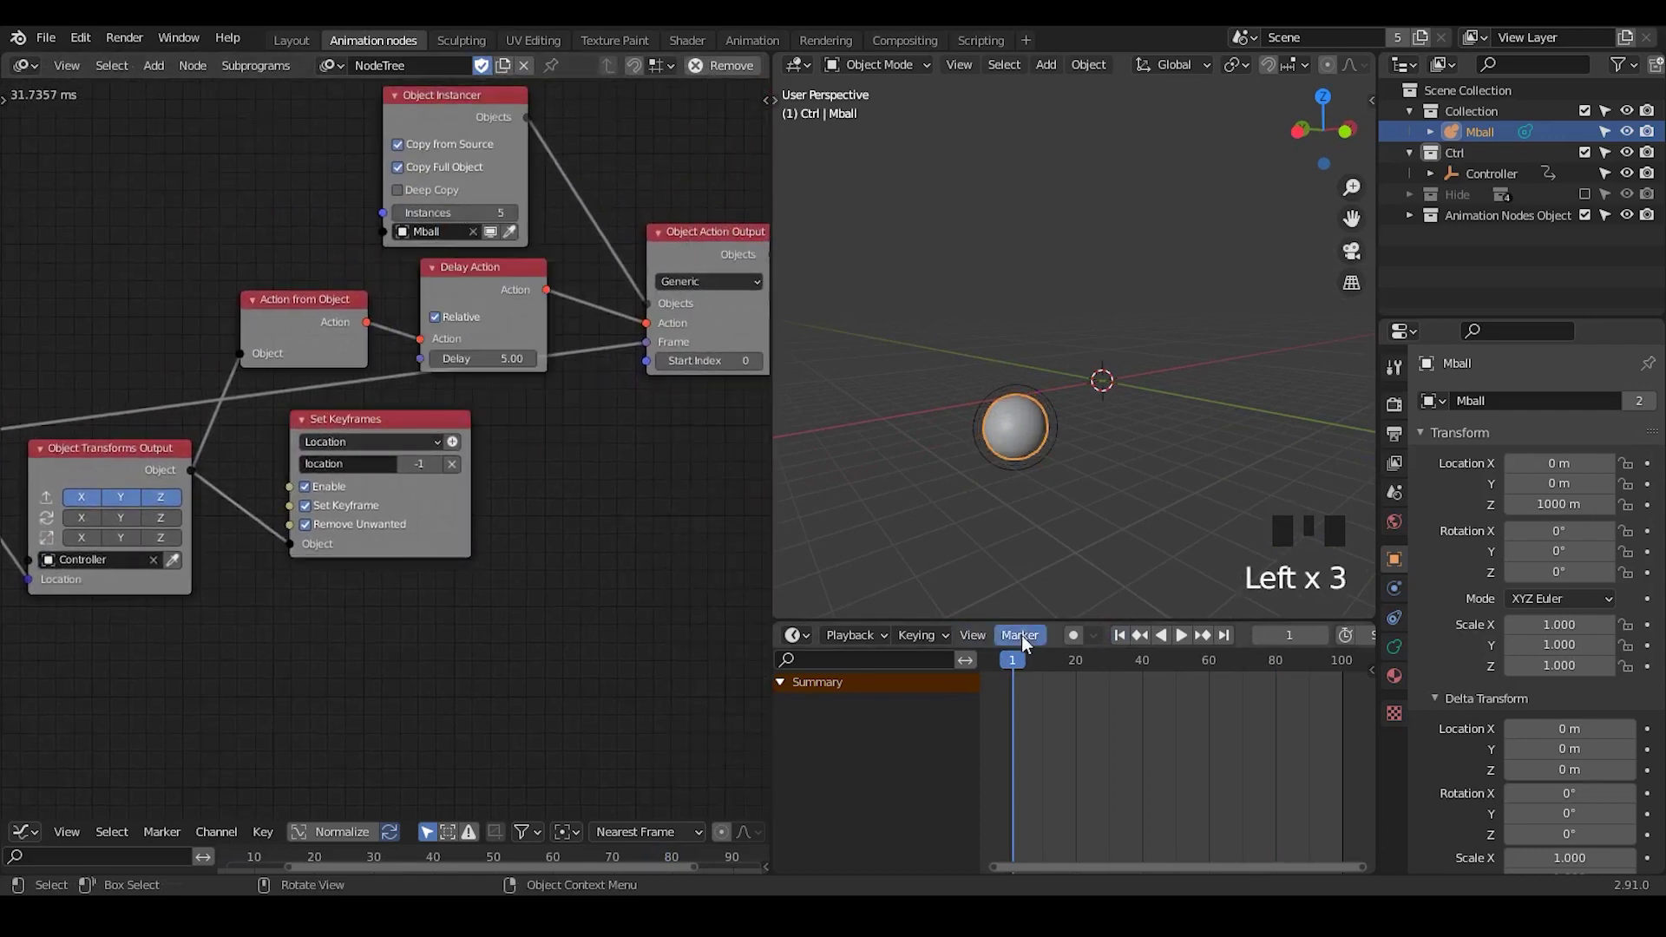
pyautogui.moveTo(1120, 643); pyautogui.dragTo(1190, 638)
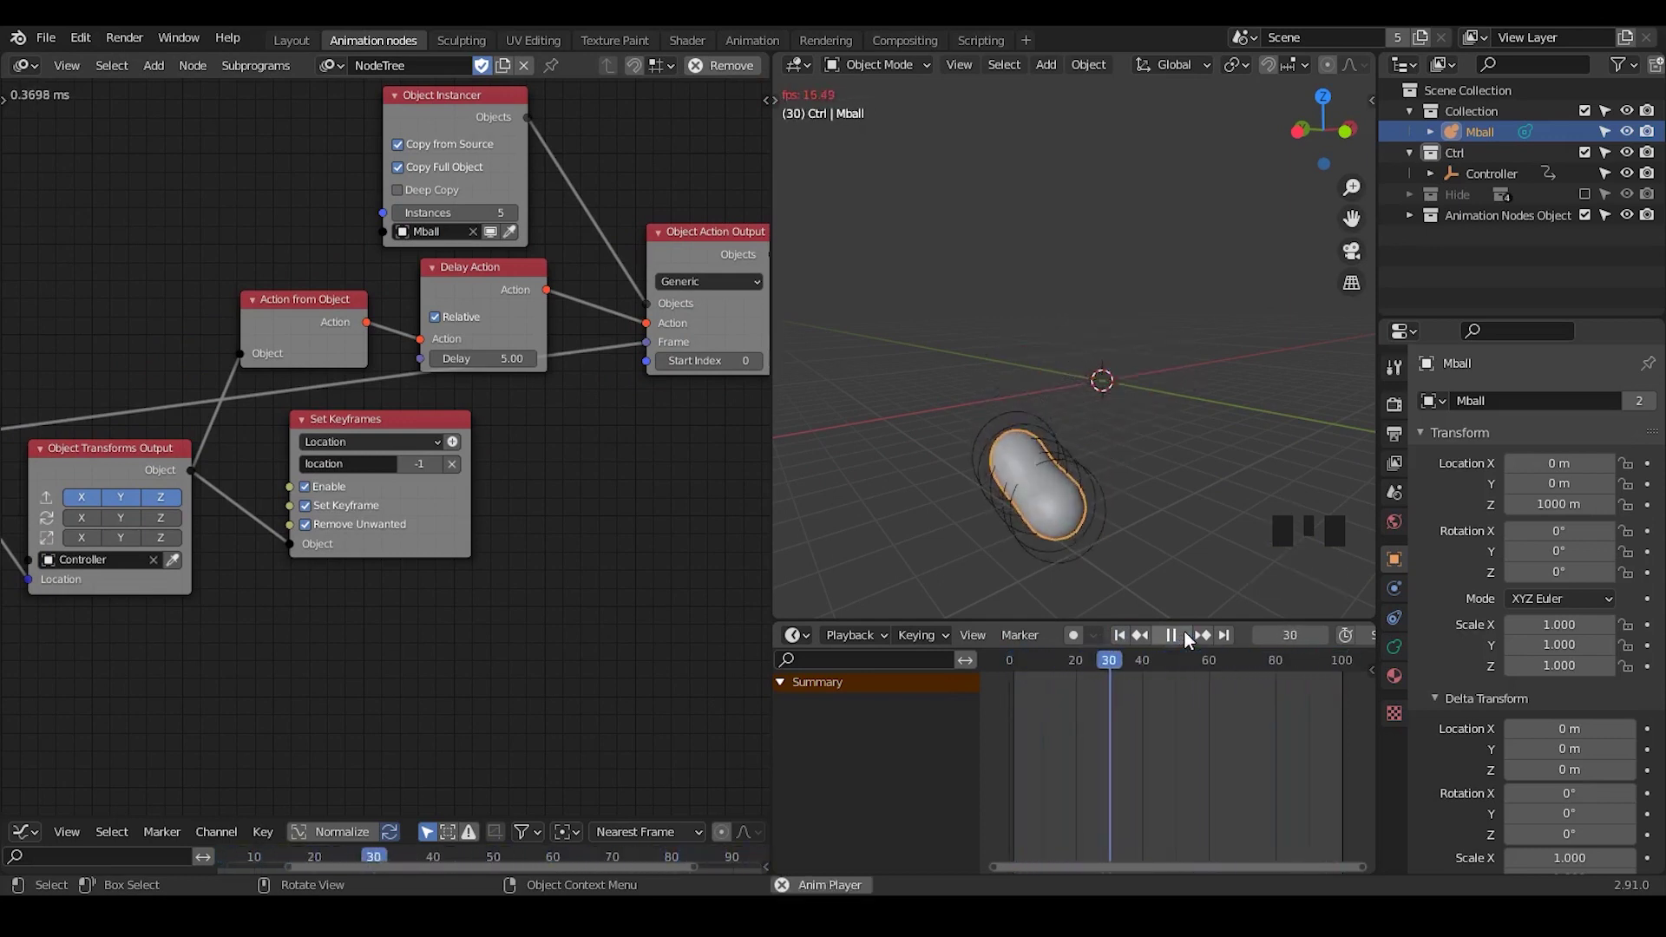
pyautogui.moveTo(1193, 642); pyautogui.dragTo(1015, 637)
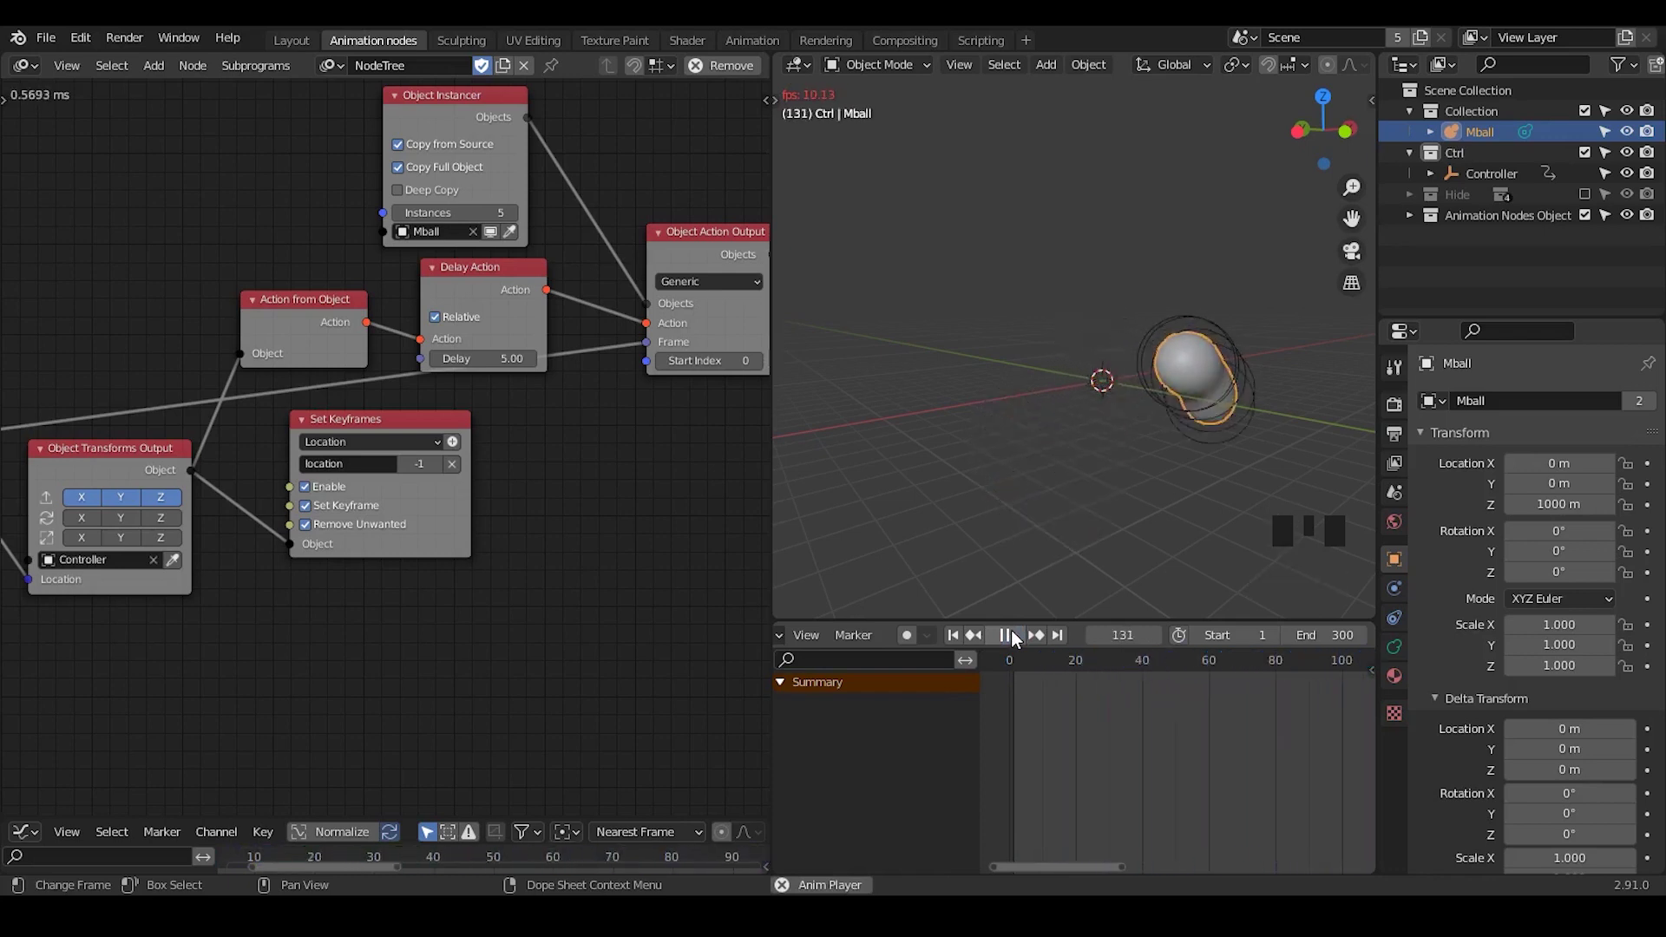
pyautogui.moveTo(1017, 637); pyautogui.dragTo(1022, 642)
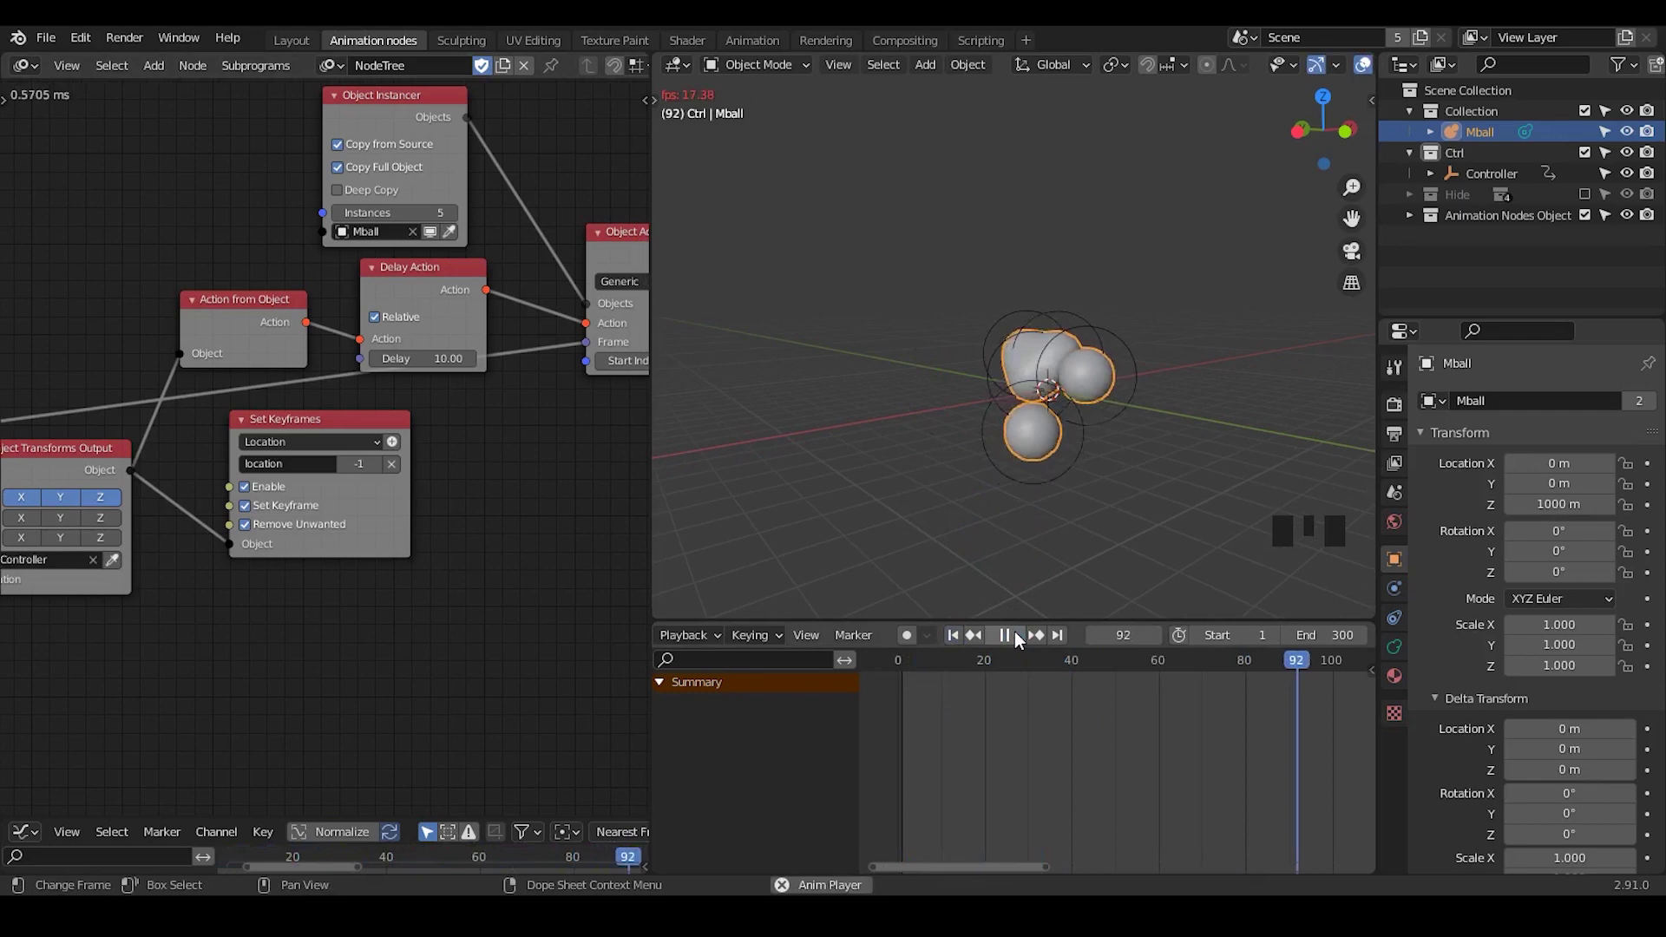
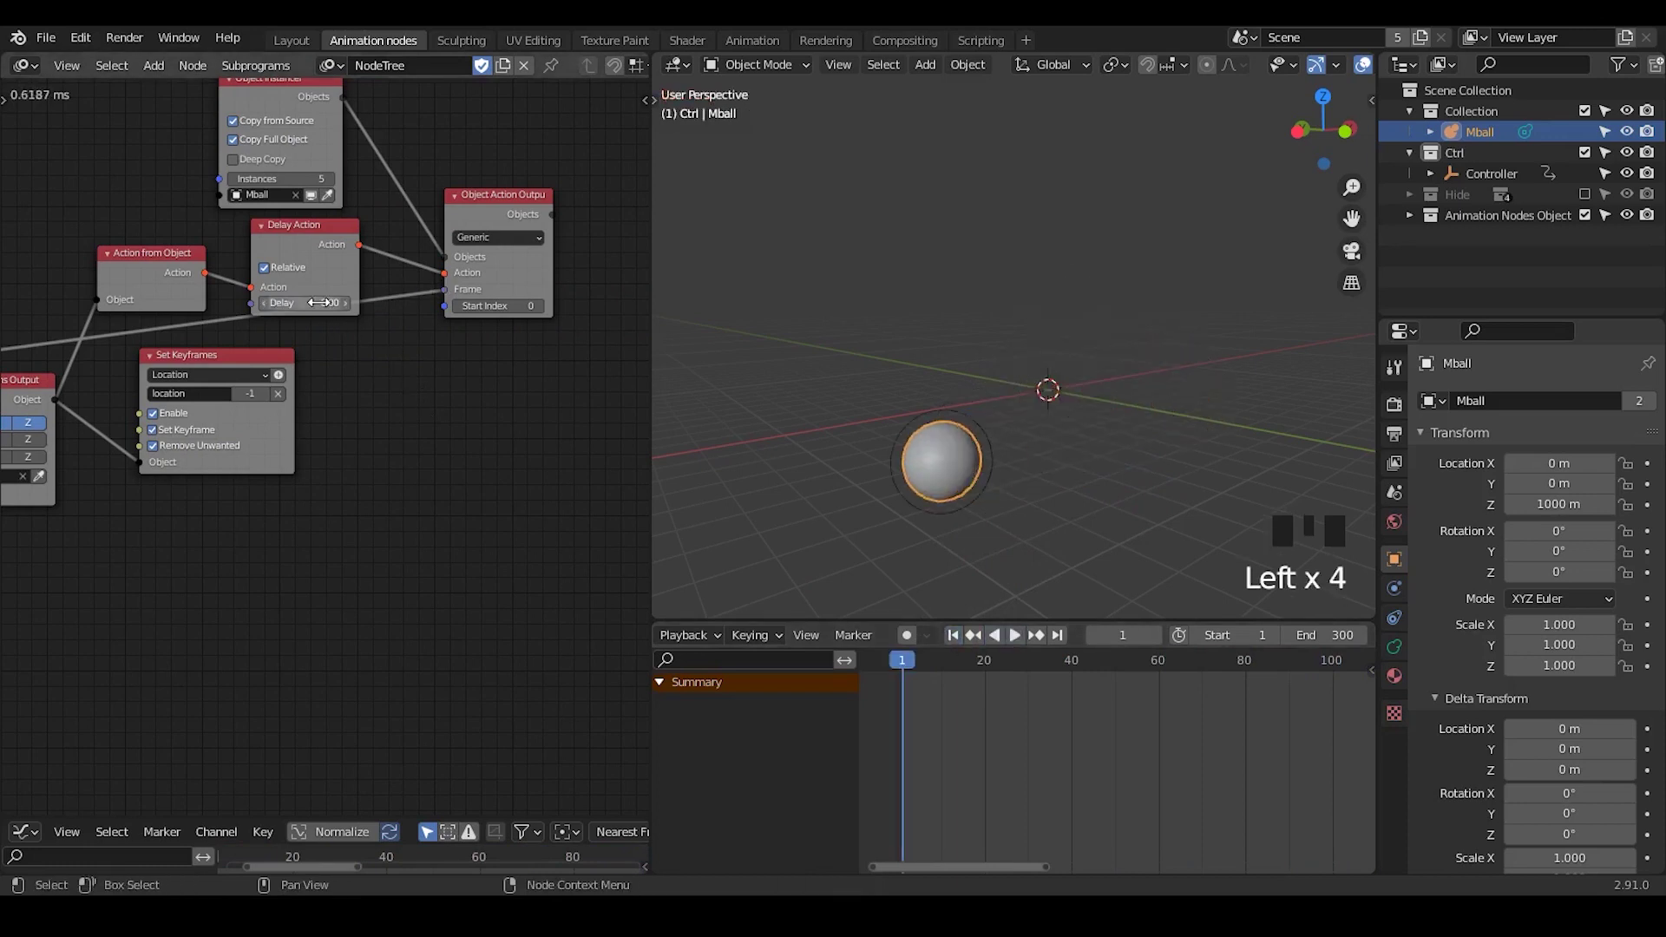
# Lower the Delay Action delay to 2 frames after trying 12 and 5.
pyautogui.click(376, 359)
pyautogui.click(984, 639)
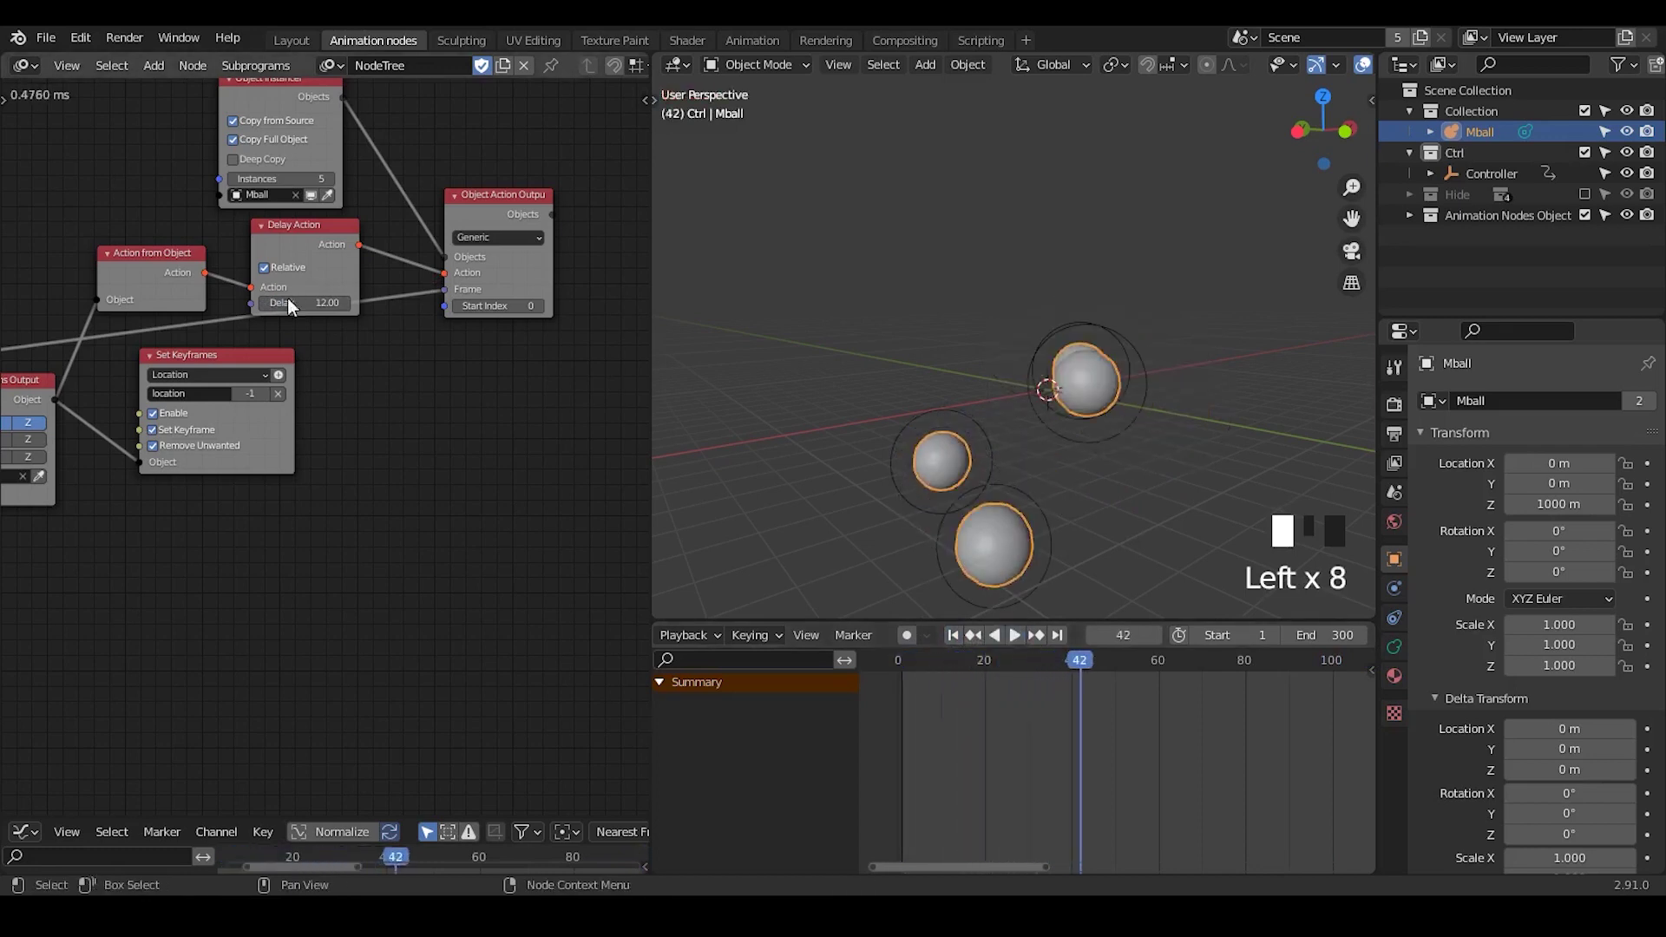
pyautogui.moveTo(1067, 543); pyautogui.dragTo(1489, 180)
pyautogui.press('x')
# Select Controller in the viewport and play the animation.
pyautogui.moveTo(1024, 648); pyautogui.dragTo(400, 350)
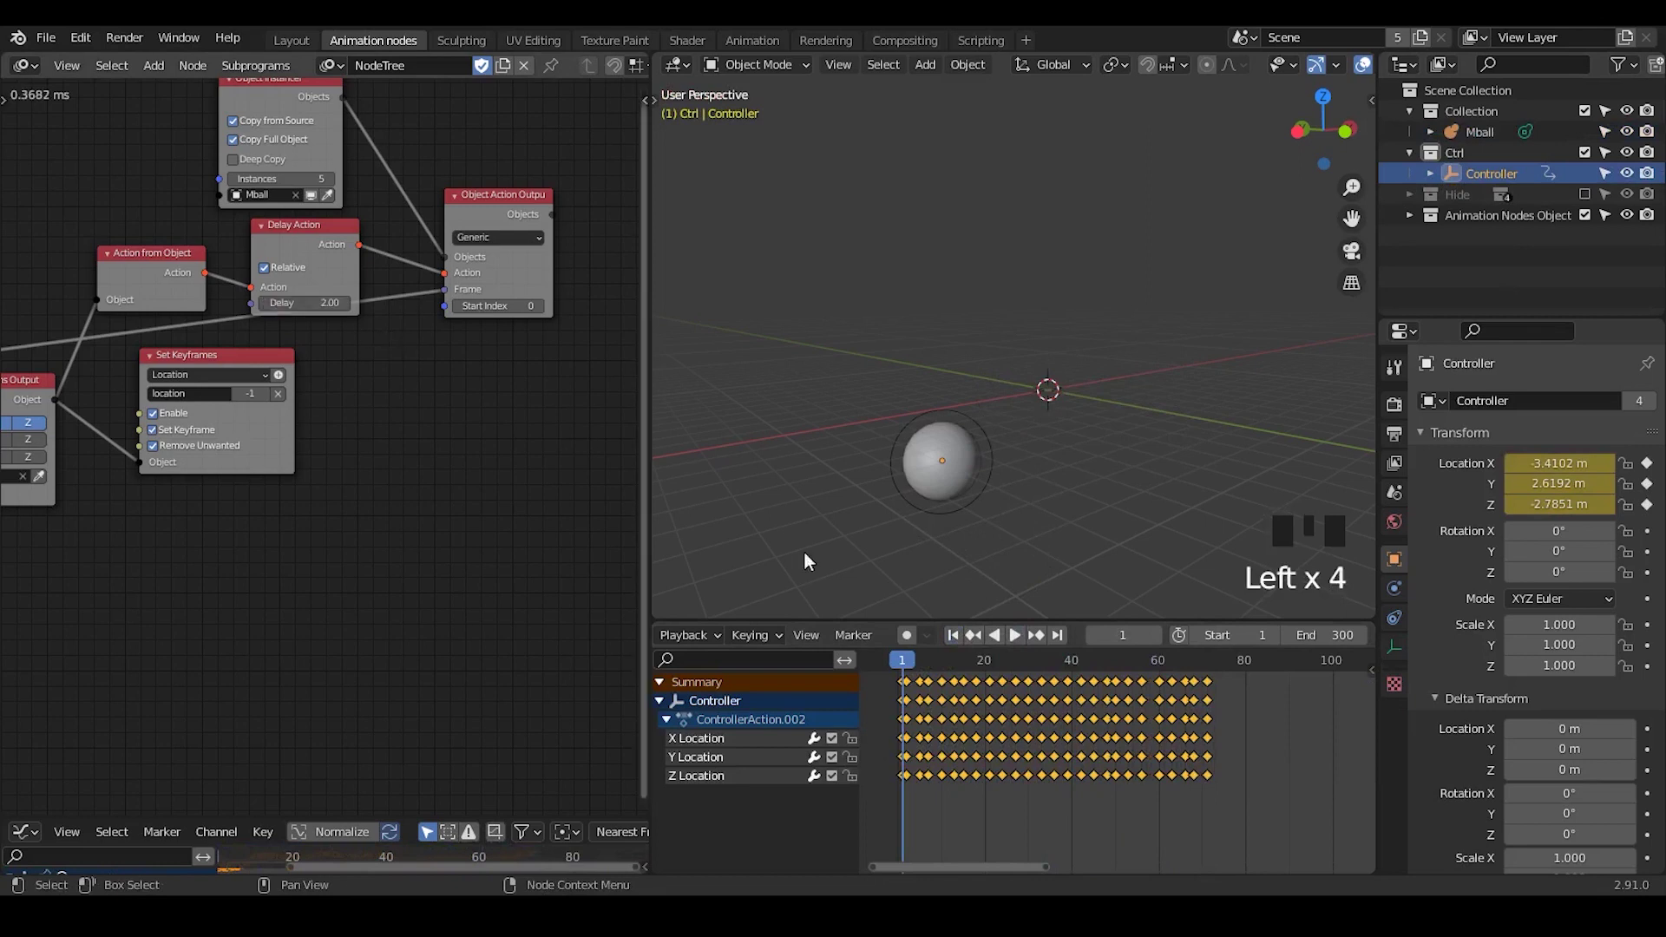
pyautogui.click(1016, 645)
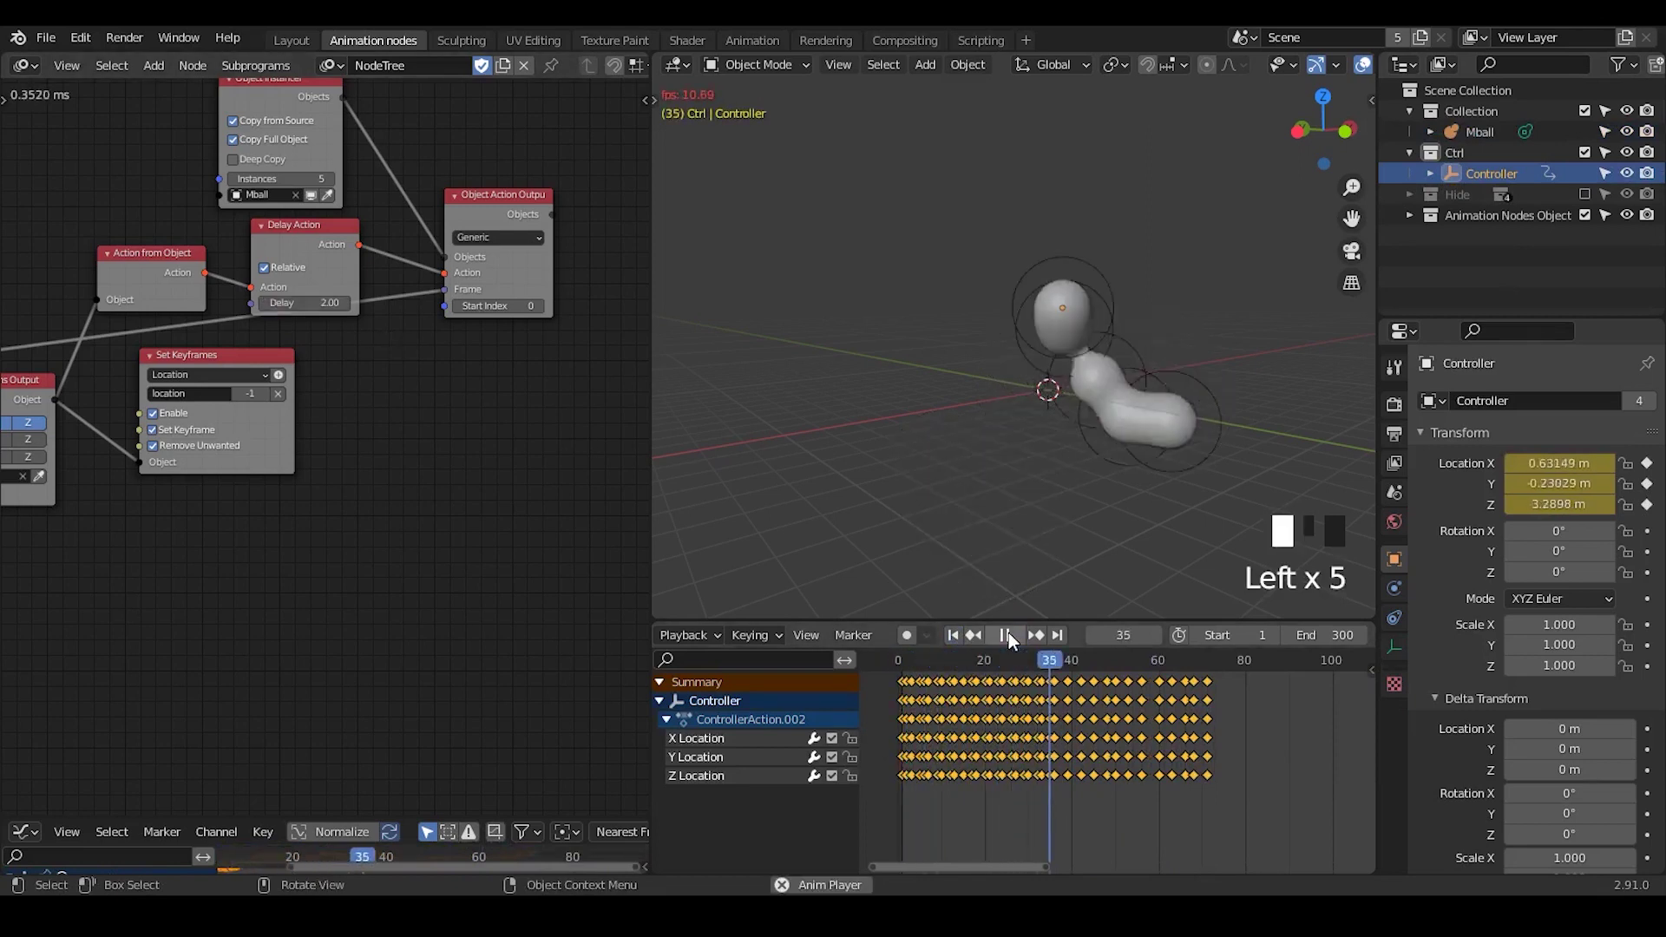
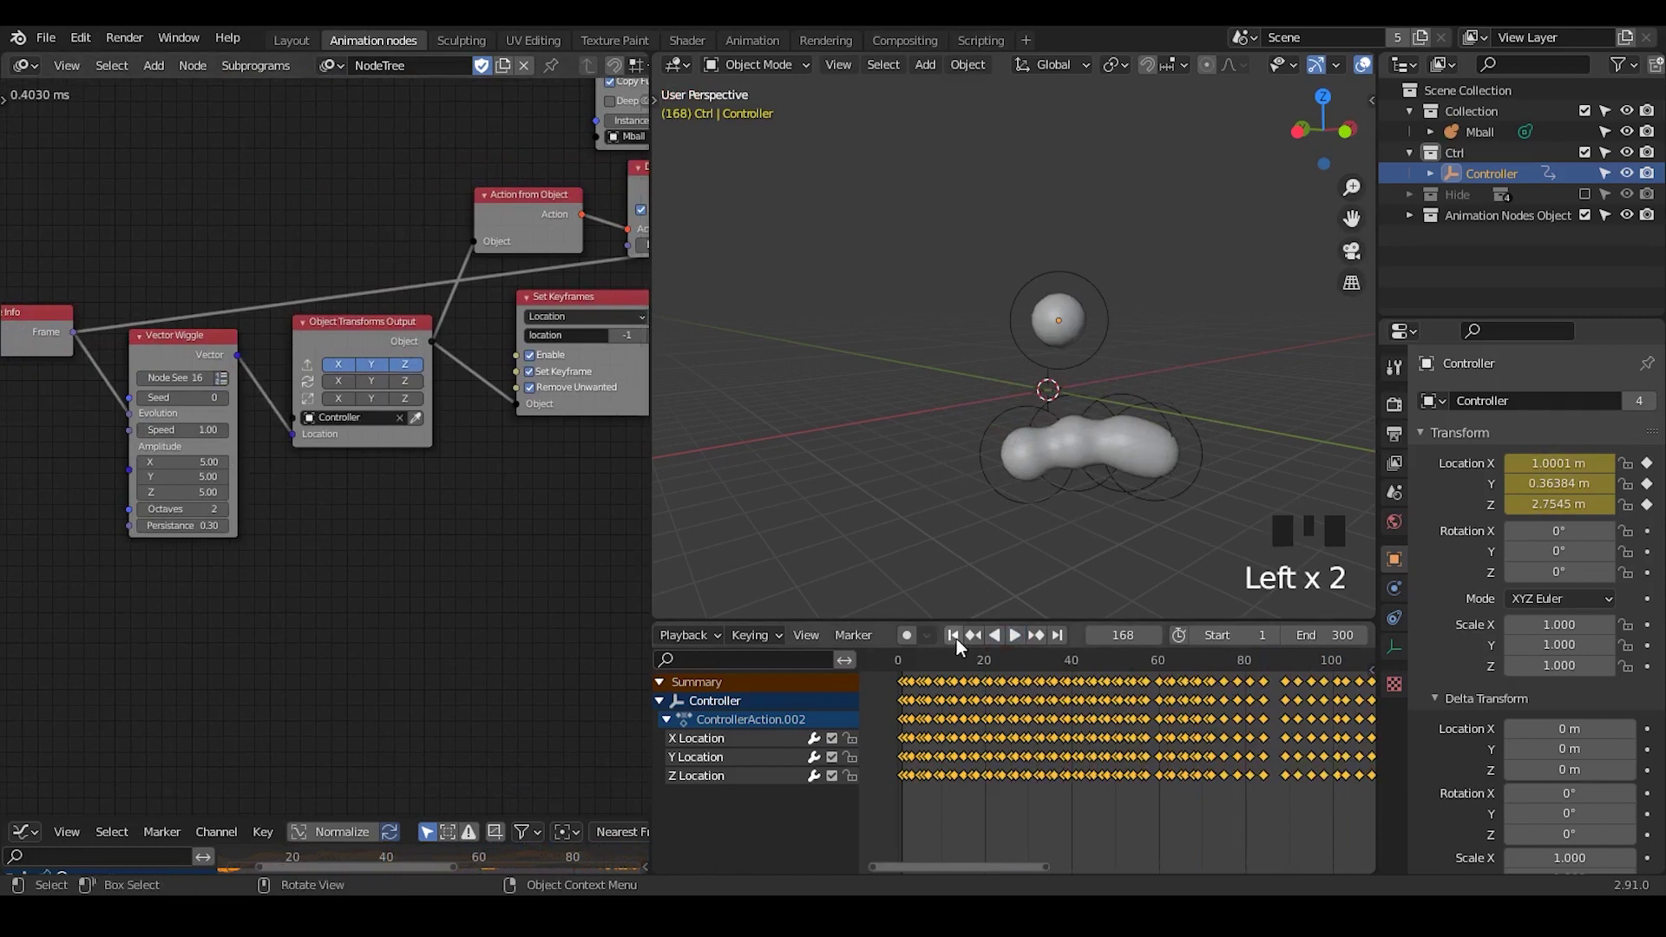
# Set the Vector Wiggle speed to 1 and play the animation.
pyautogui.moveTo(1013, 650); pyautogui.dragTo(981, 728)
pyautogui.press('x')
pyautogui.click(1021, 644)
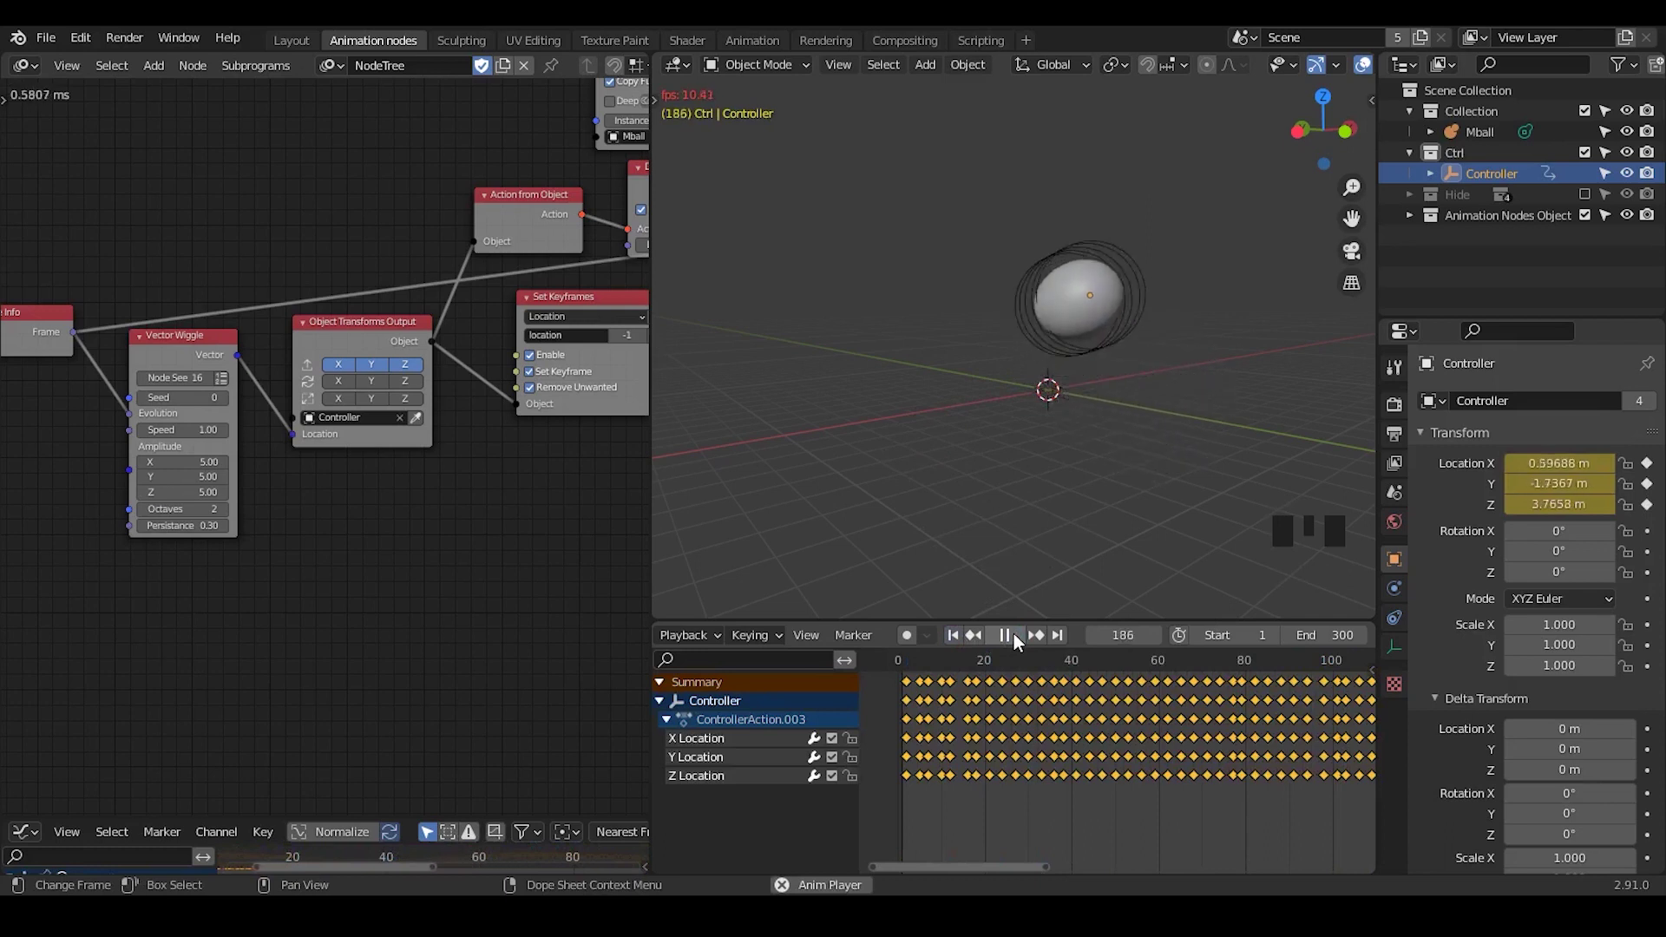
# Stop playback, restore the Delay Action delay to 10 and target Mball in Object Transforms Output.
pyautogui.moveTo(1021, 644); pyautogui.dragTo(968, 741)
pyautogui.press('x')
pyautogui.moveTo(986, 643); pyautogui.dragTo(1024, 643)
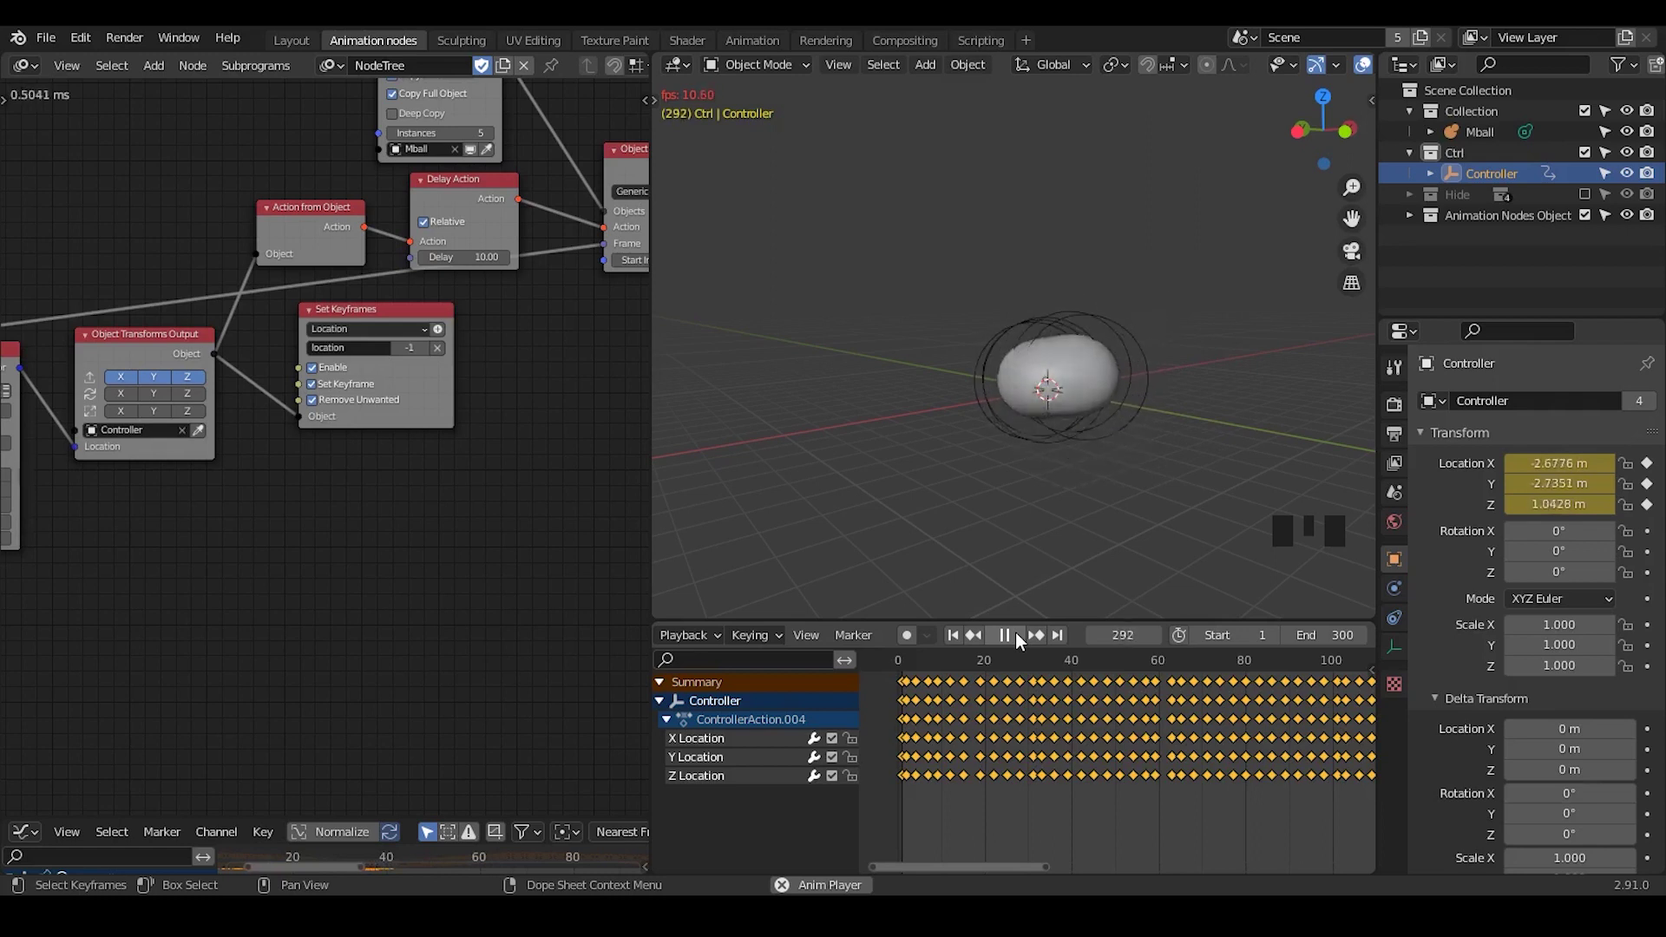
pyautogui.moveTo(1023, 643); pyautogui.dragTo(1480, 192)
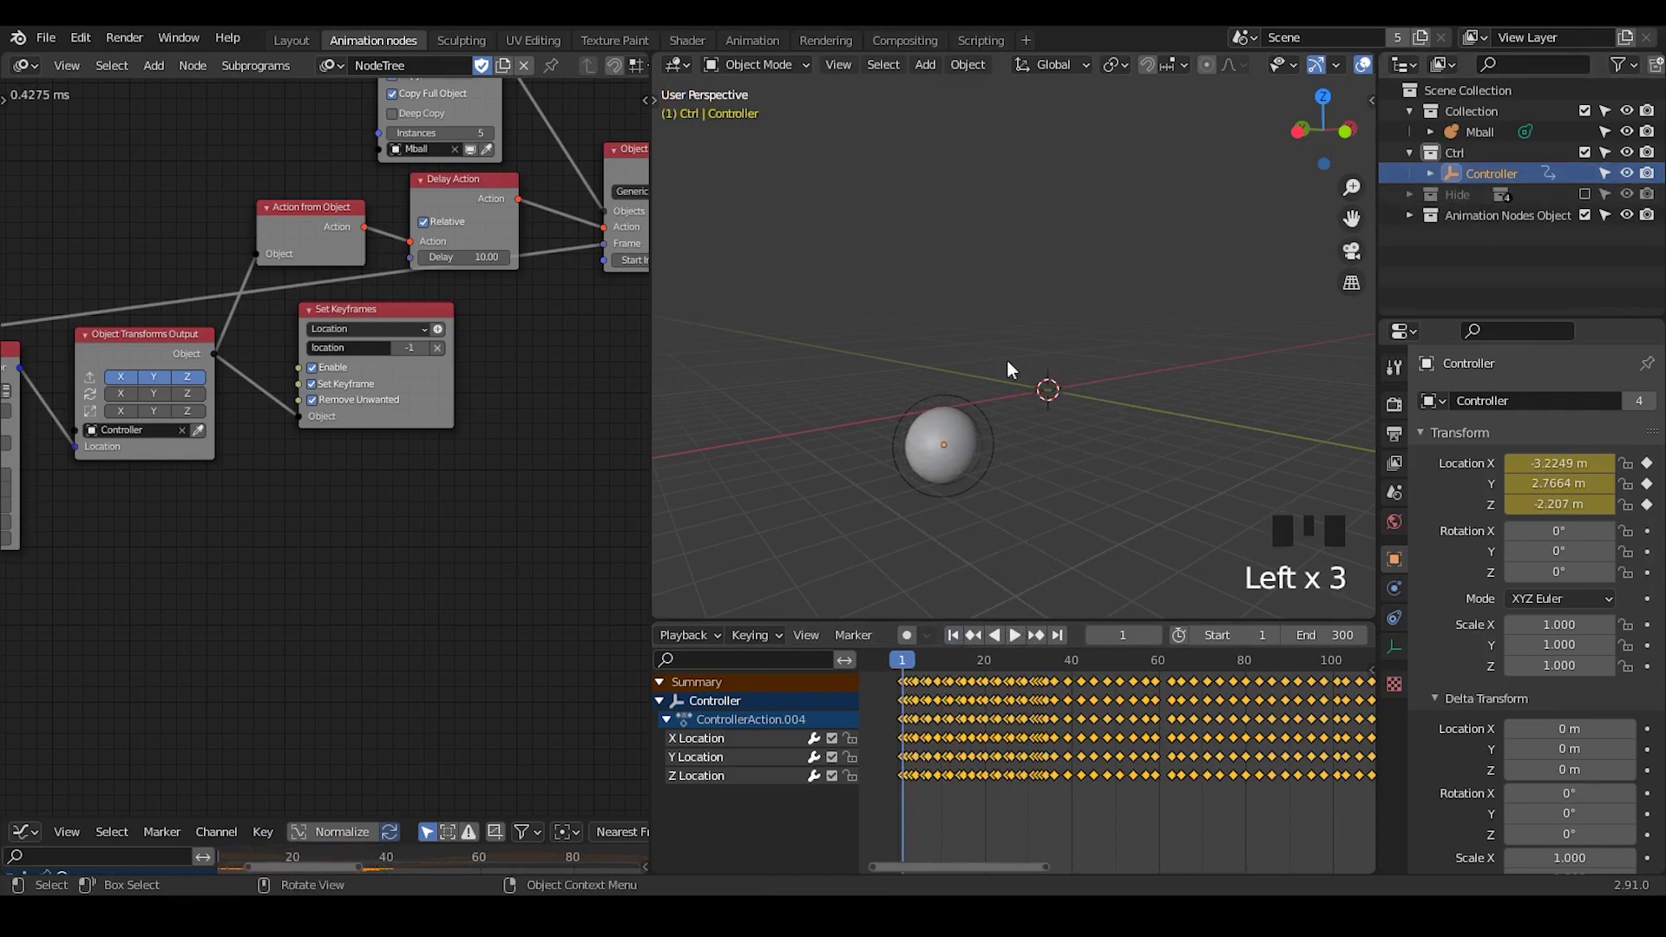
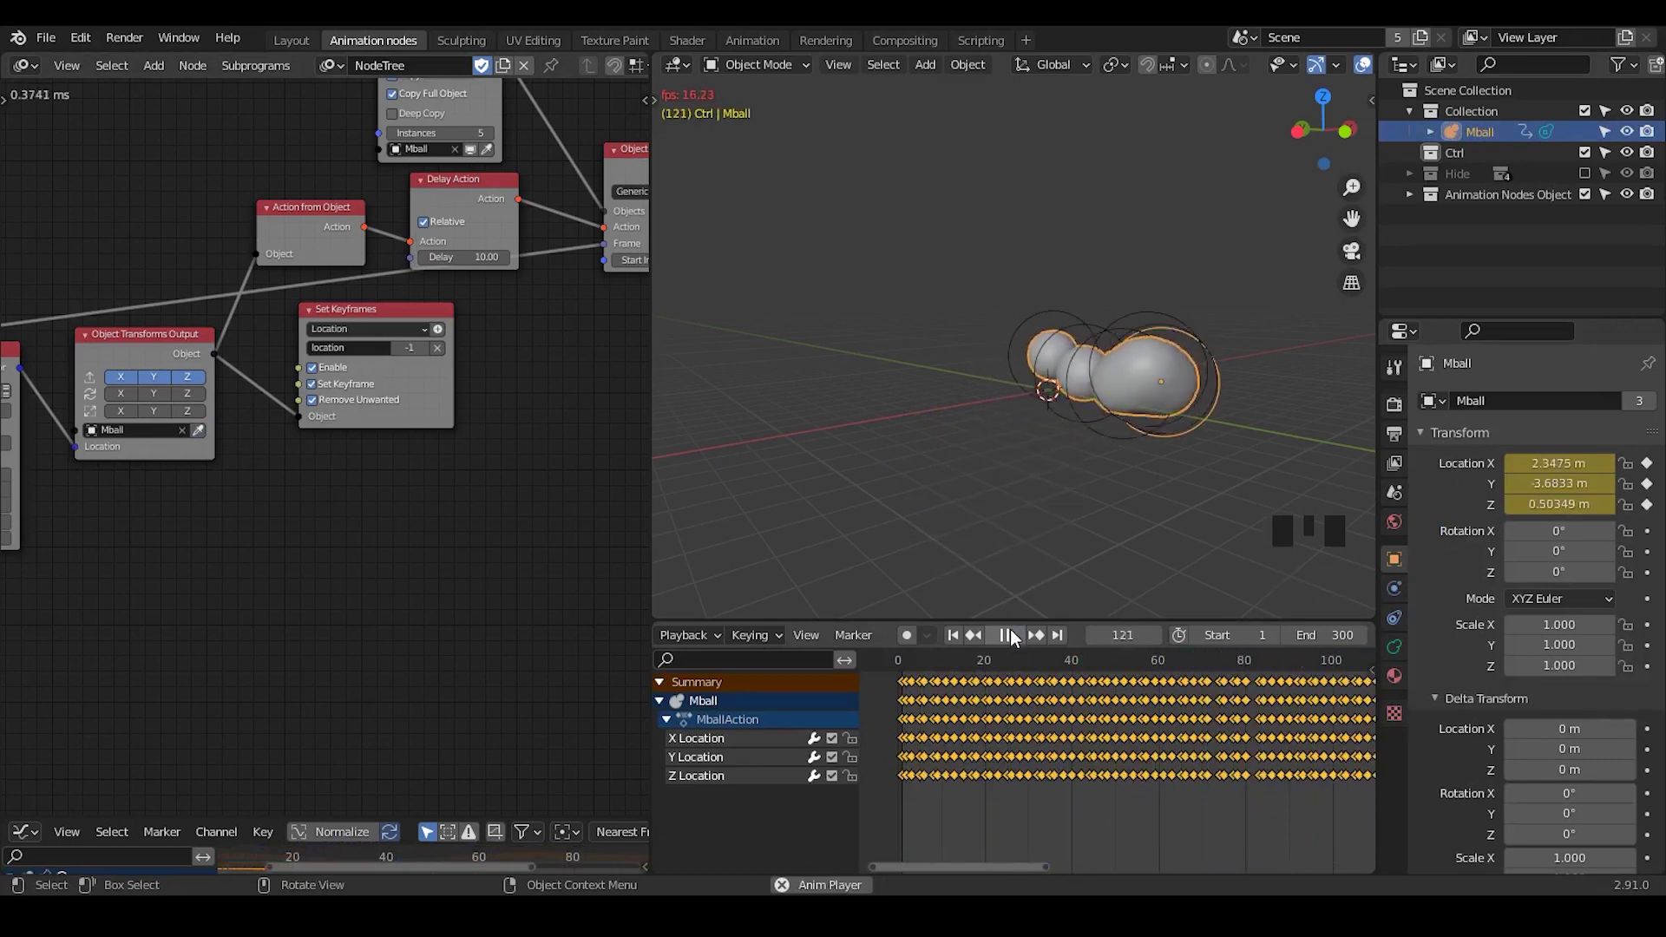
# Set Vector Wiggle's Seed to 21 and replay the animation on the new path.
pyautogui.moveTo(1014, 637); pyautogui.dragTo(1021, 712)
pyautogui.press('x')
pyautogui.click(1033, 642)
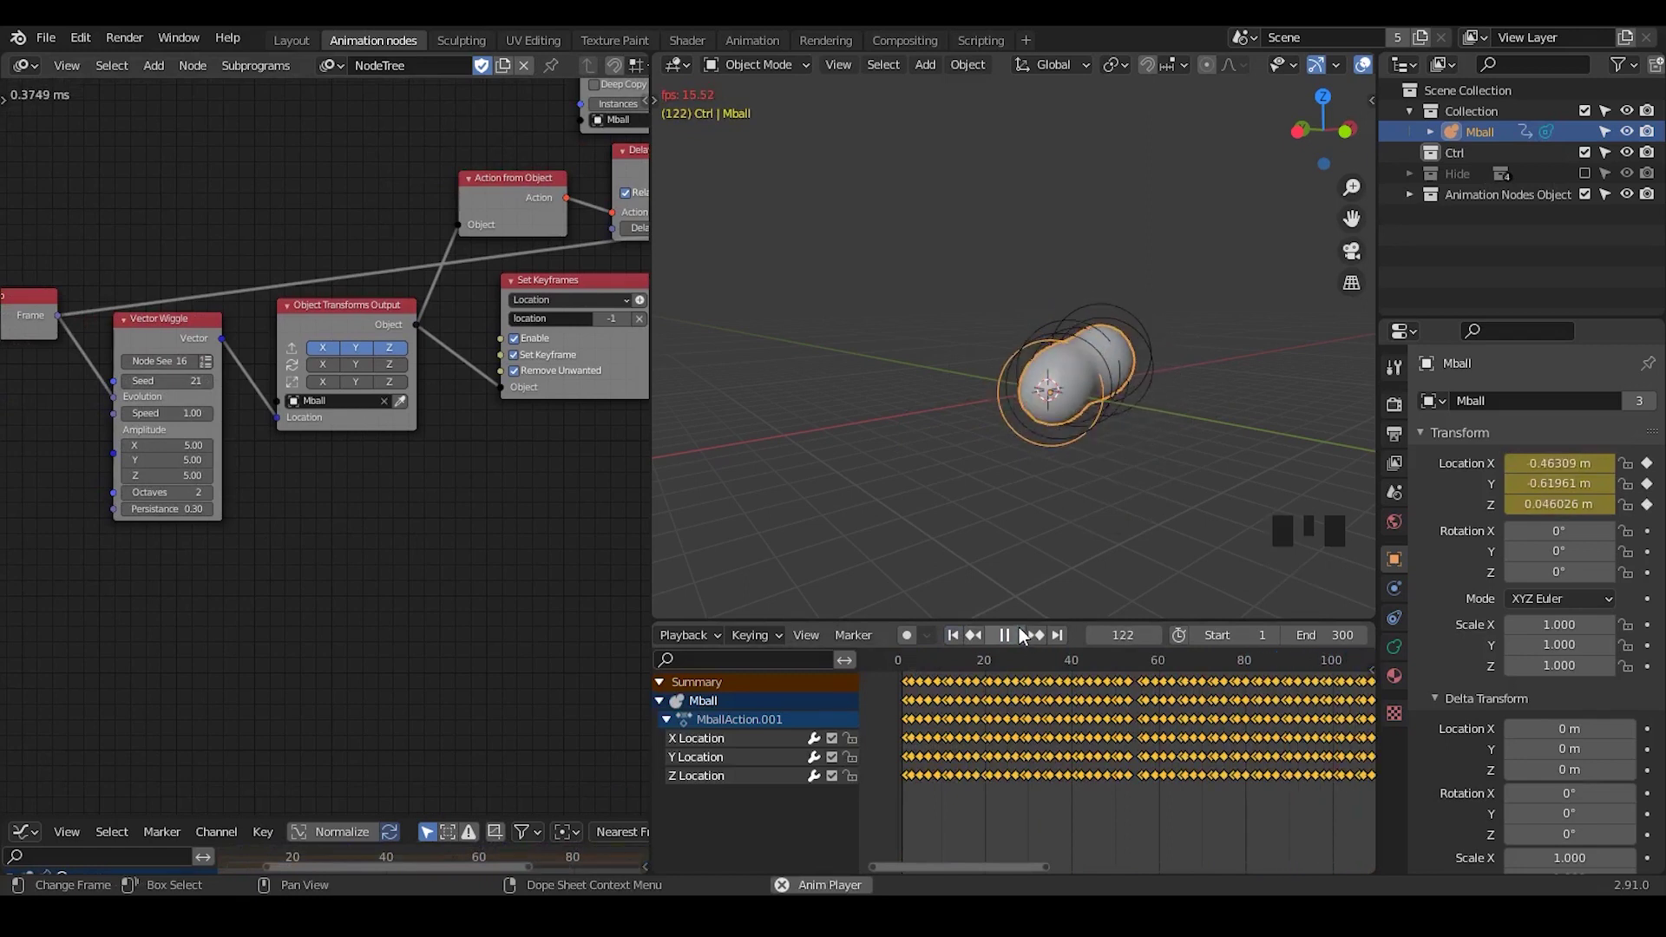
pyautogui.click(1151, 502)
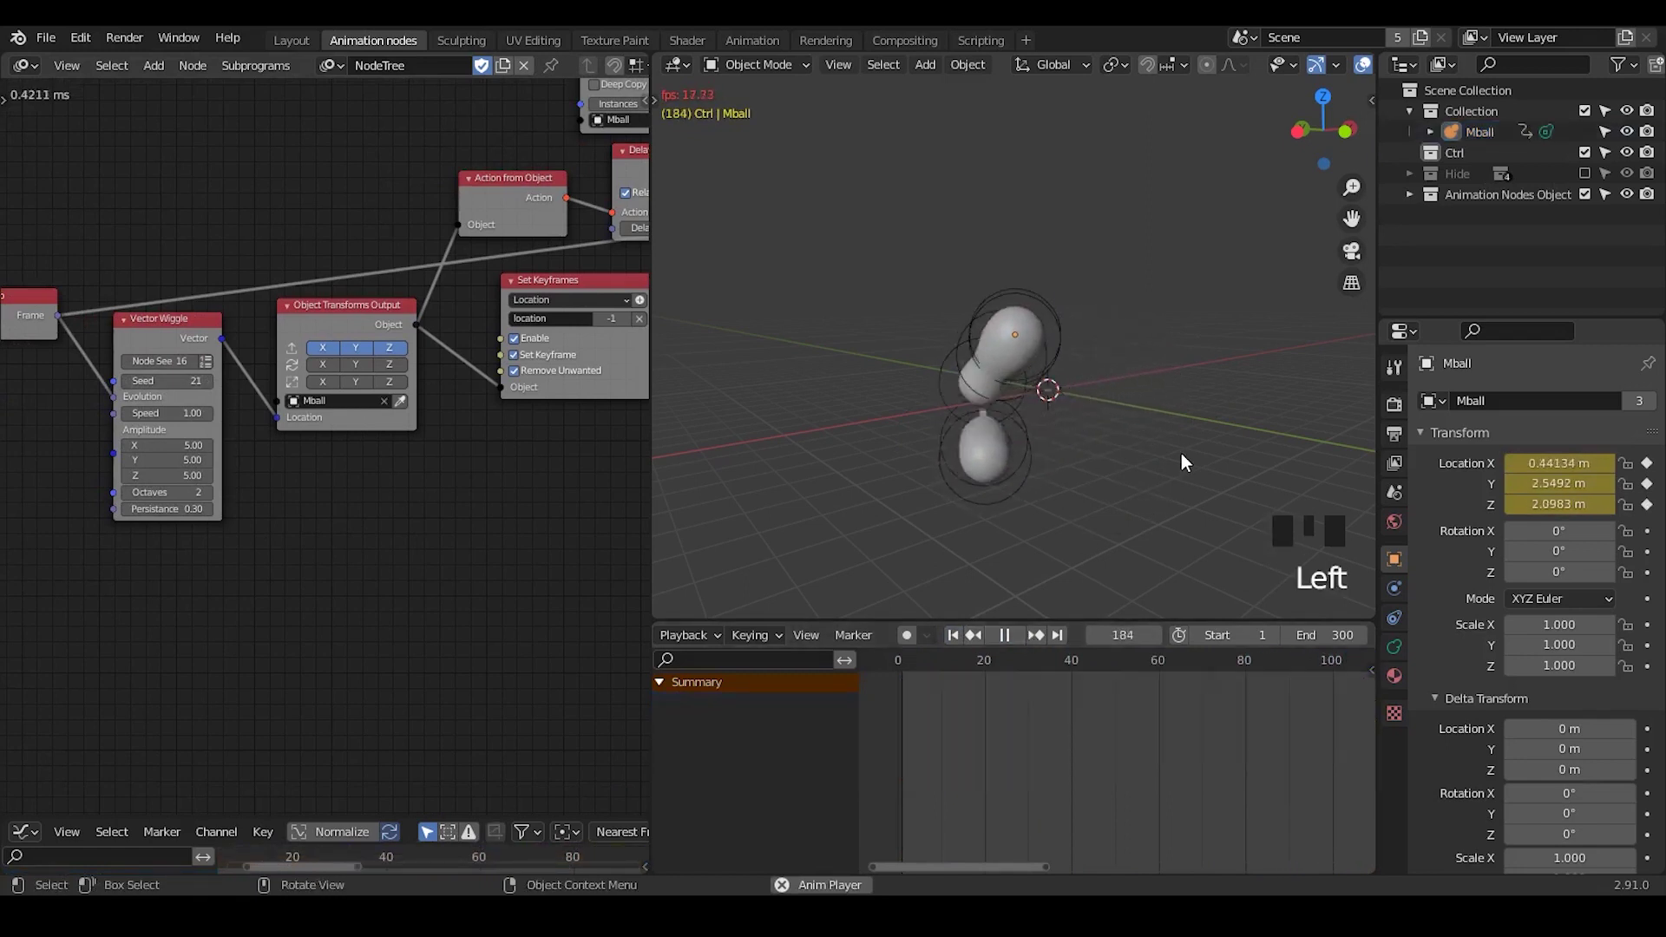
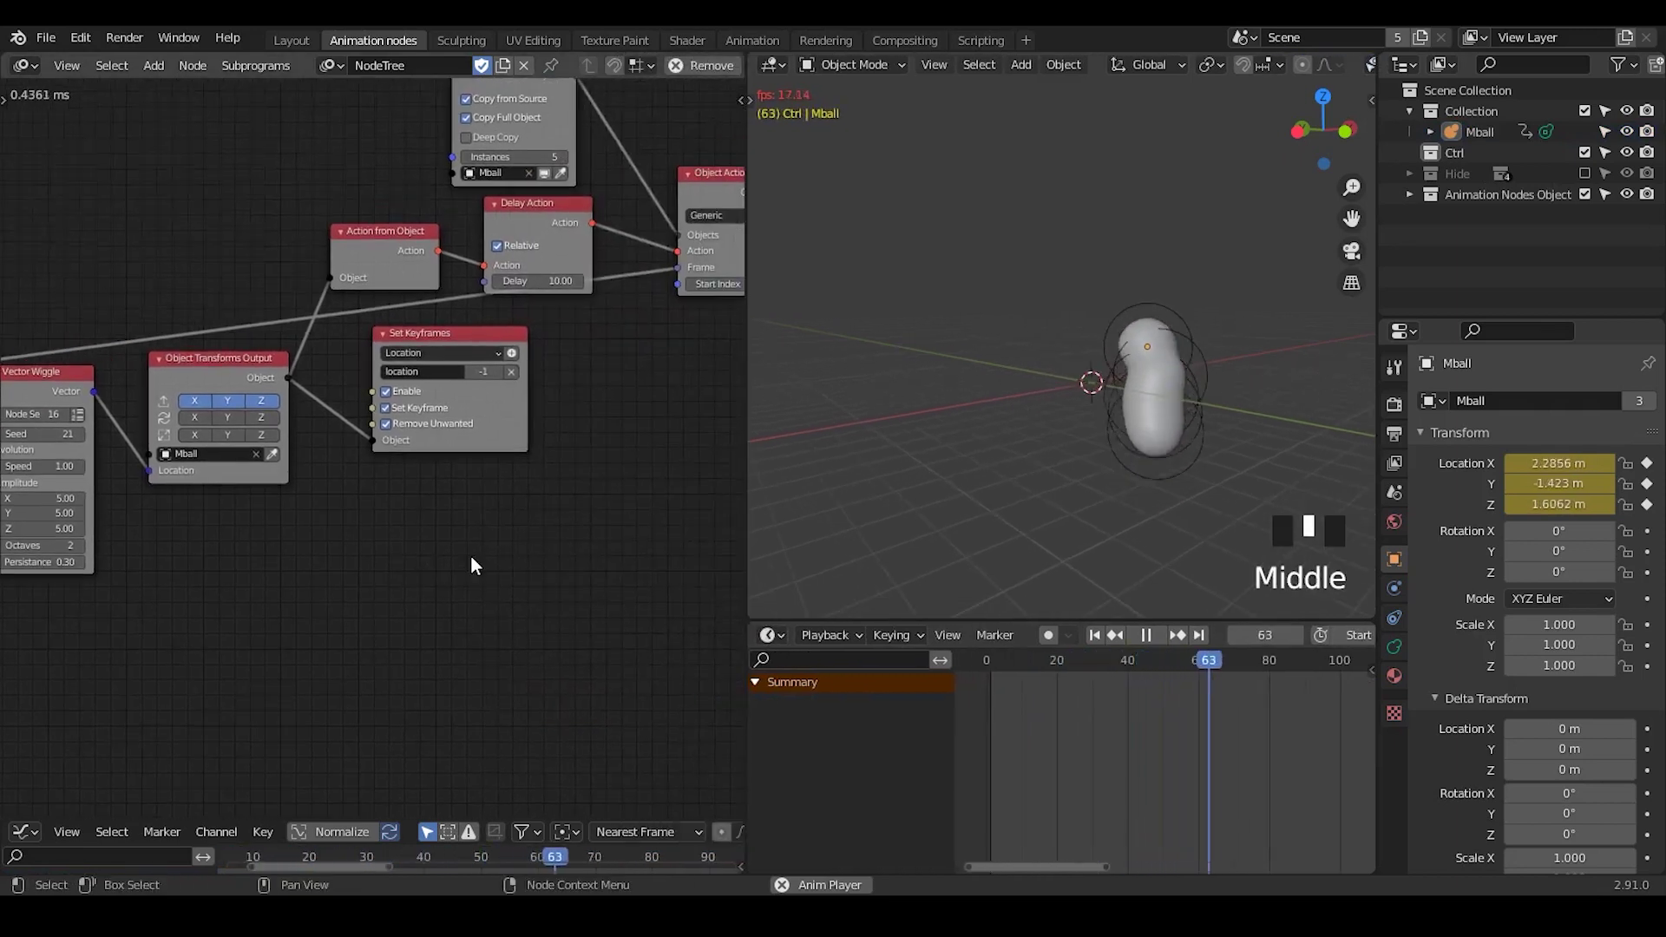
# Set Delay Action's delay to 15 frames and add an Object Transforms Output node.
pyautogui.scroll(3)
pyautogui.scroll(-3)
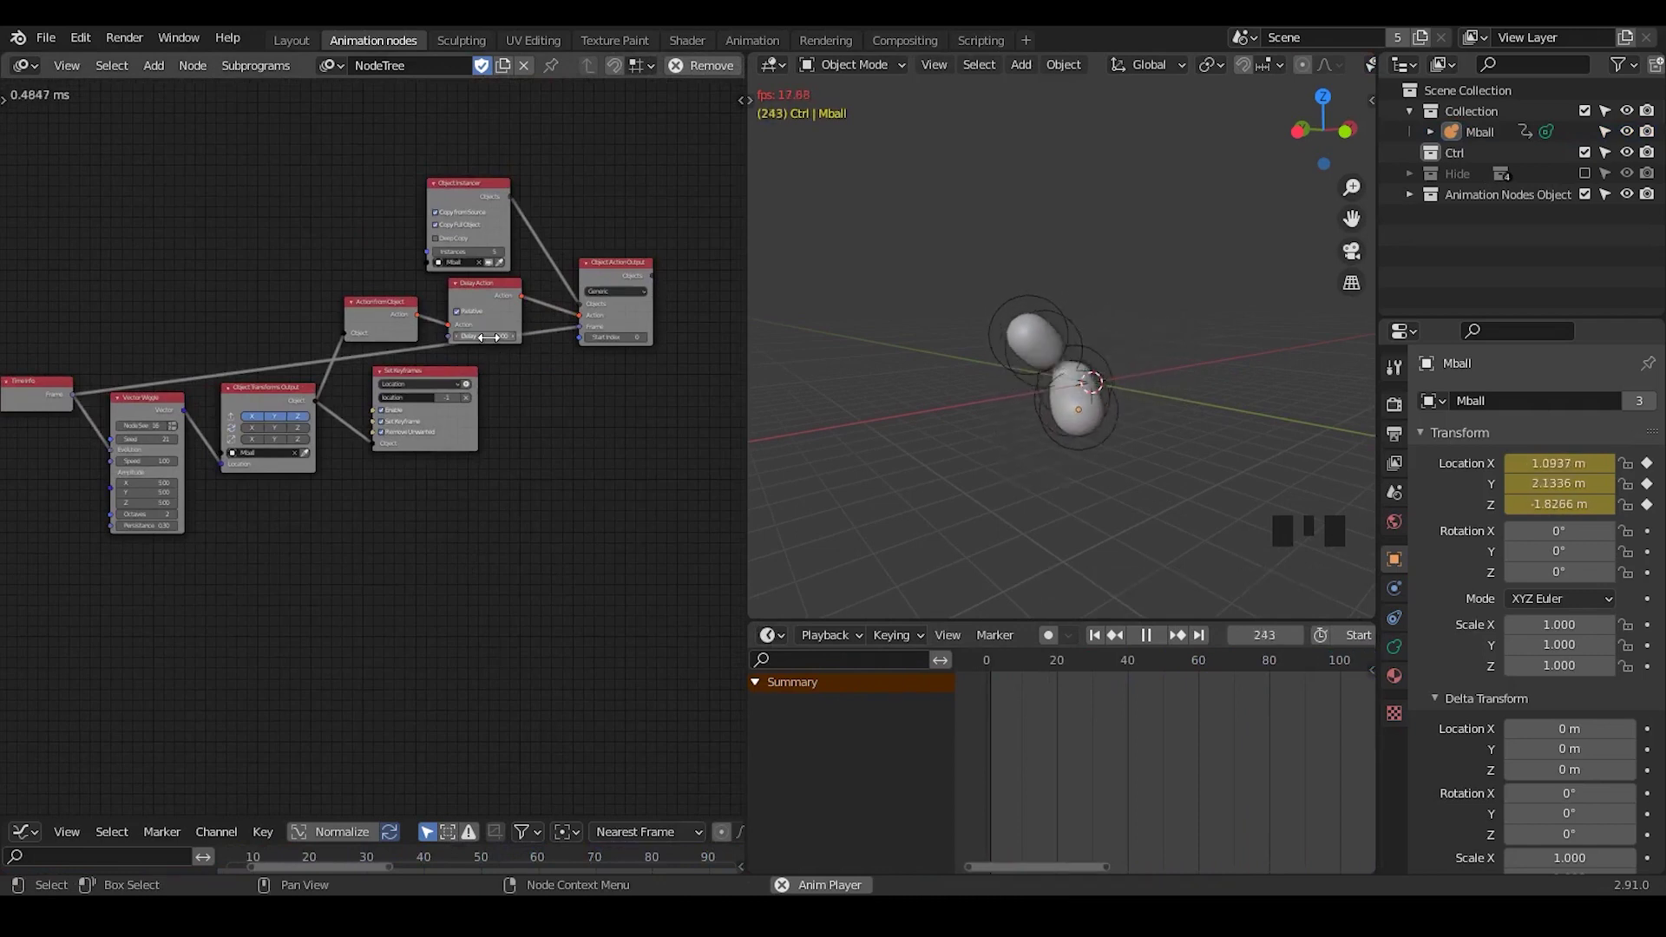
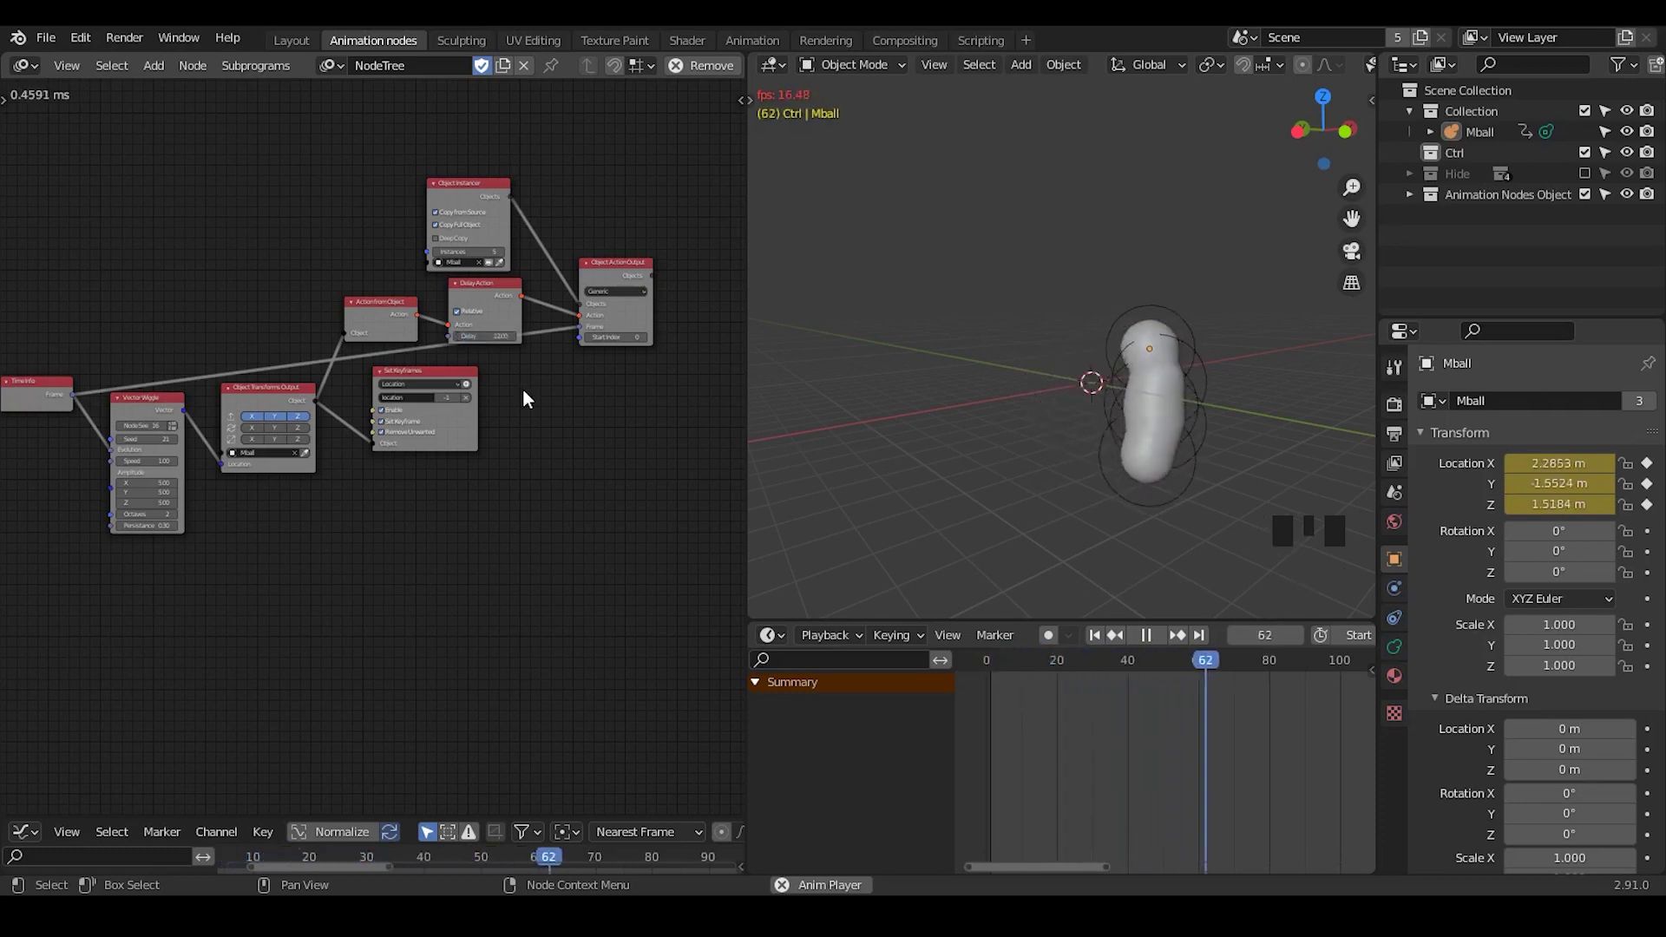
pyautogui.doubleClick(505, 351)
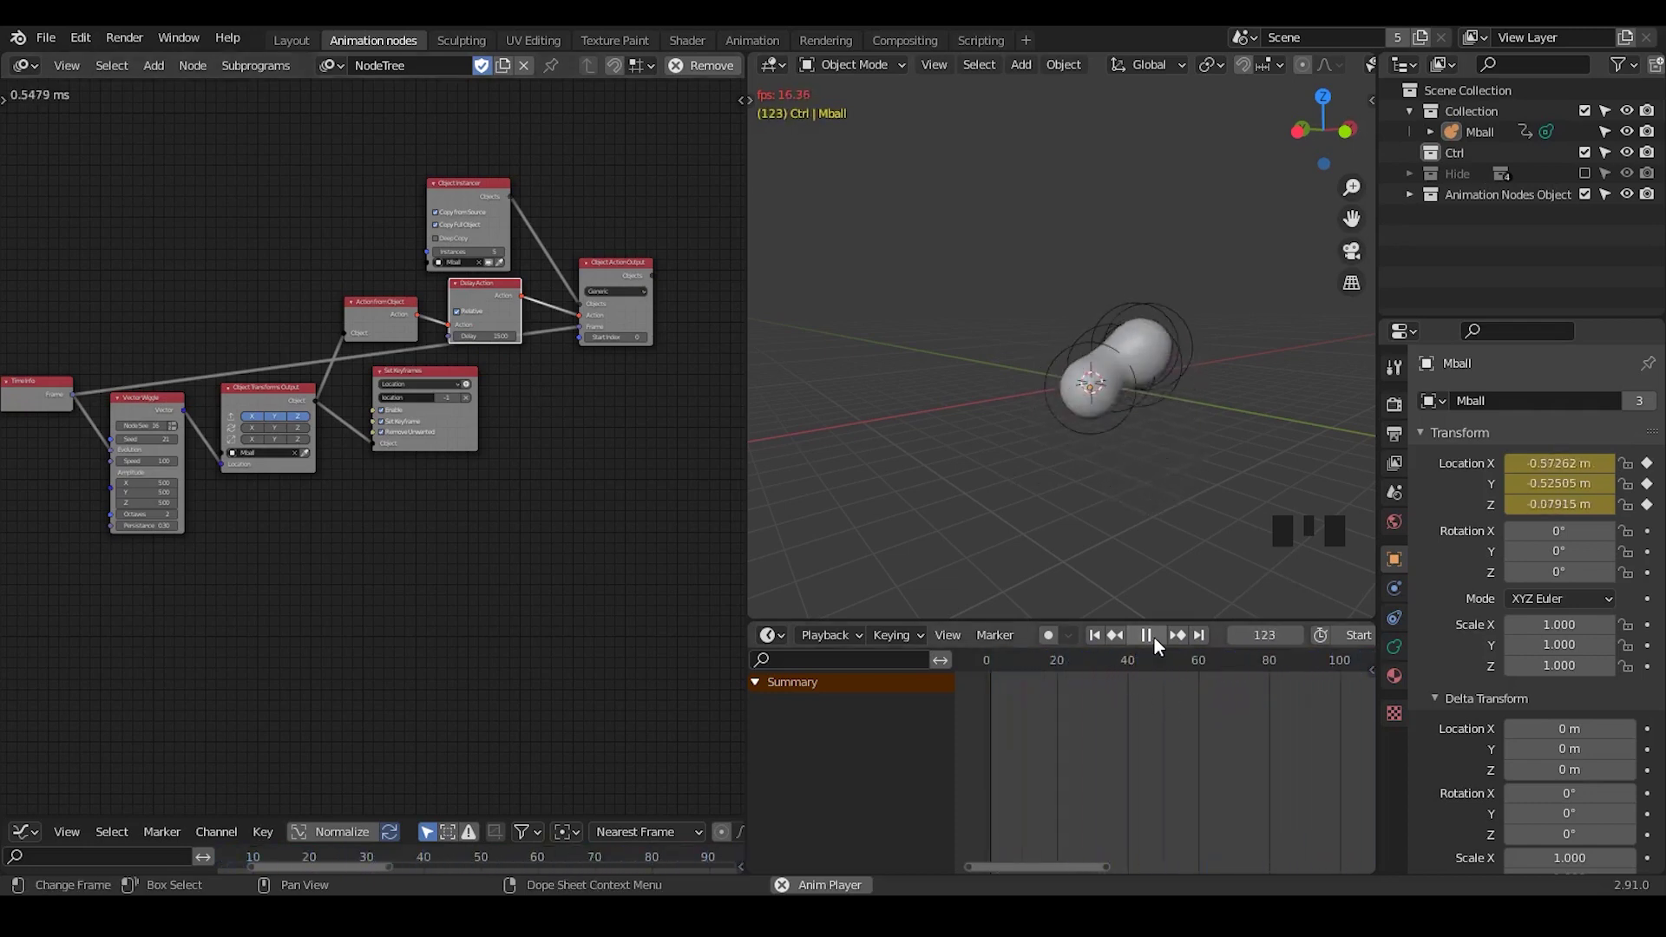
pyautogui.click(1162, 648)
pyautogui.press('s')
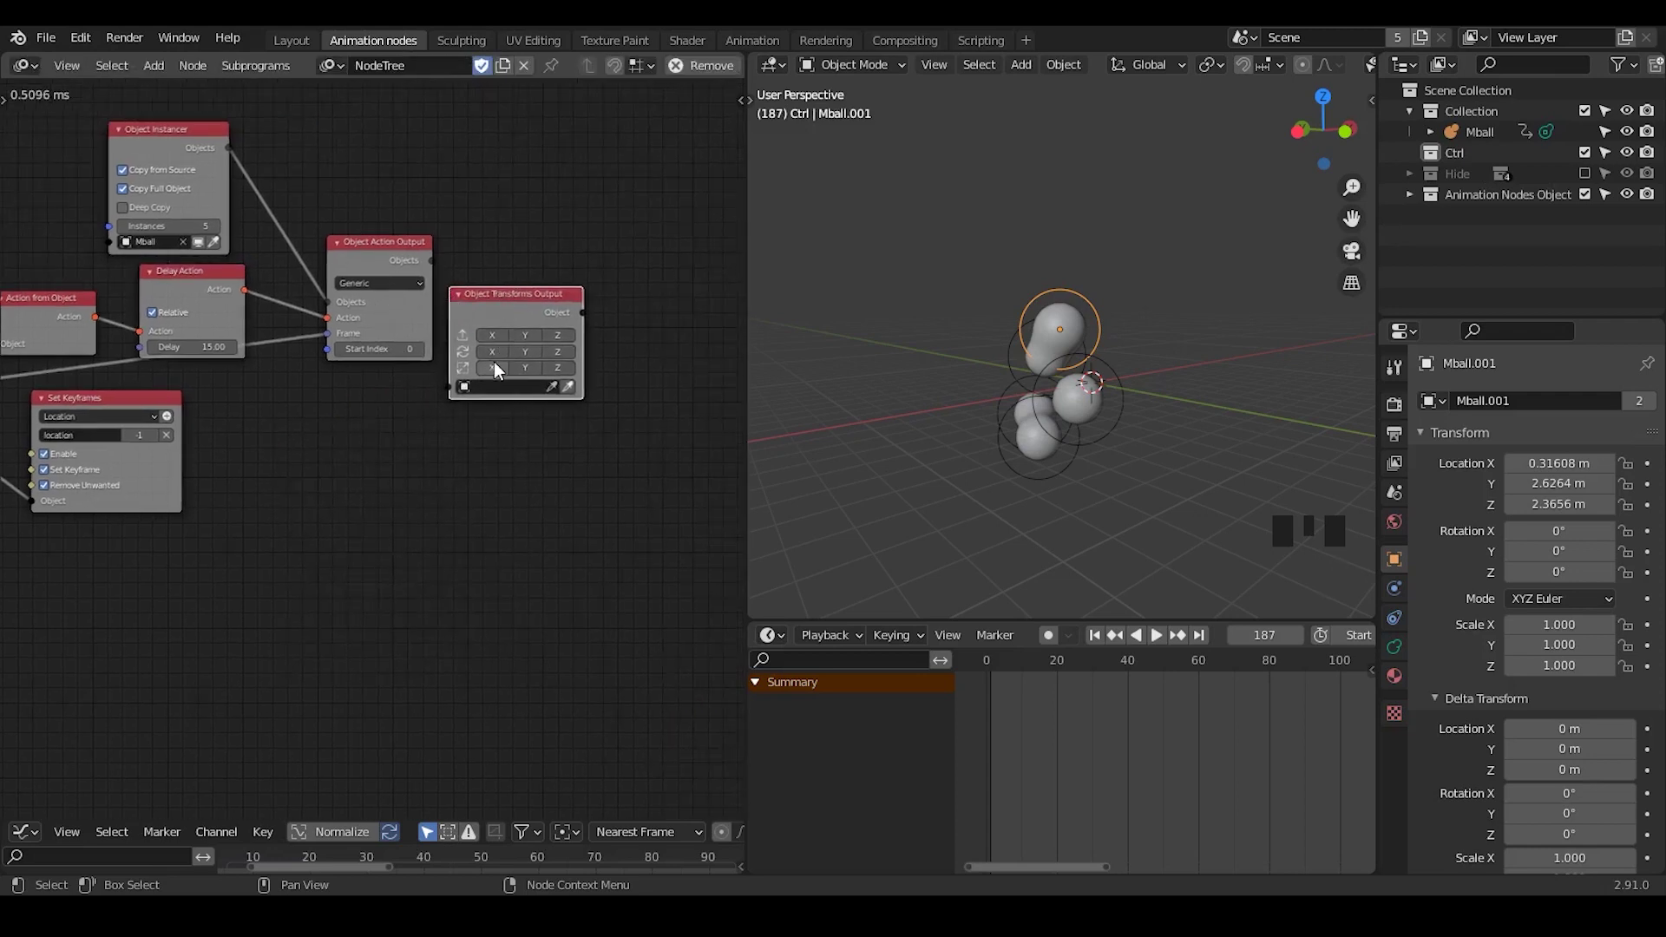
# Enable scale on the new Object Transforms Output and feed it the instancer's Objects.
pyautogui.click(537, 376)
pyautogui.click(571, 378)
pyautogui.moveTo(567, 357); pyautogui.dragTo(551, 341)
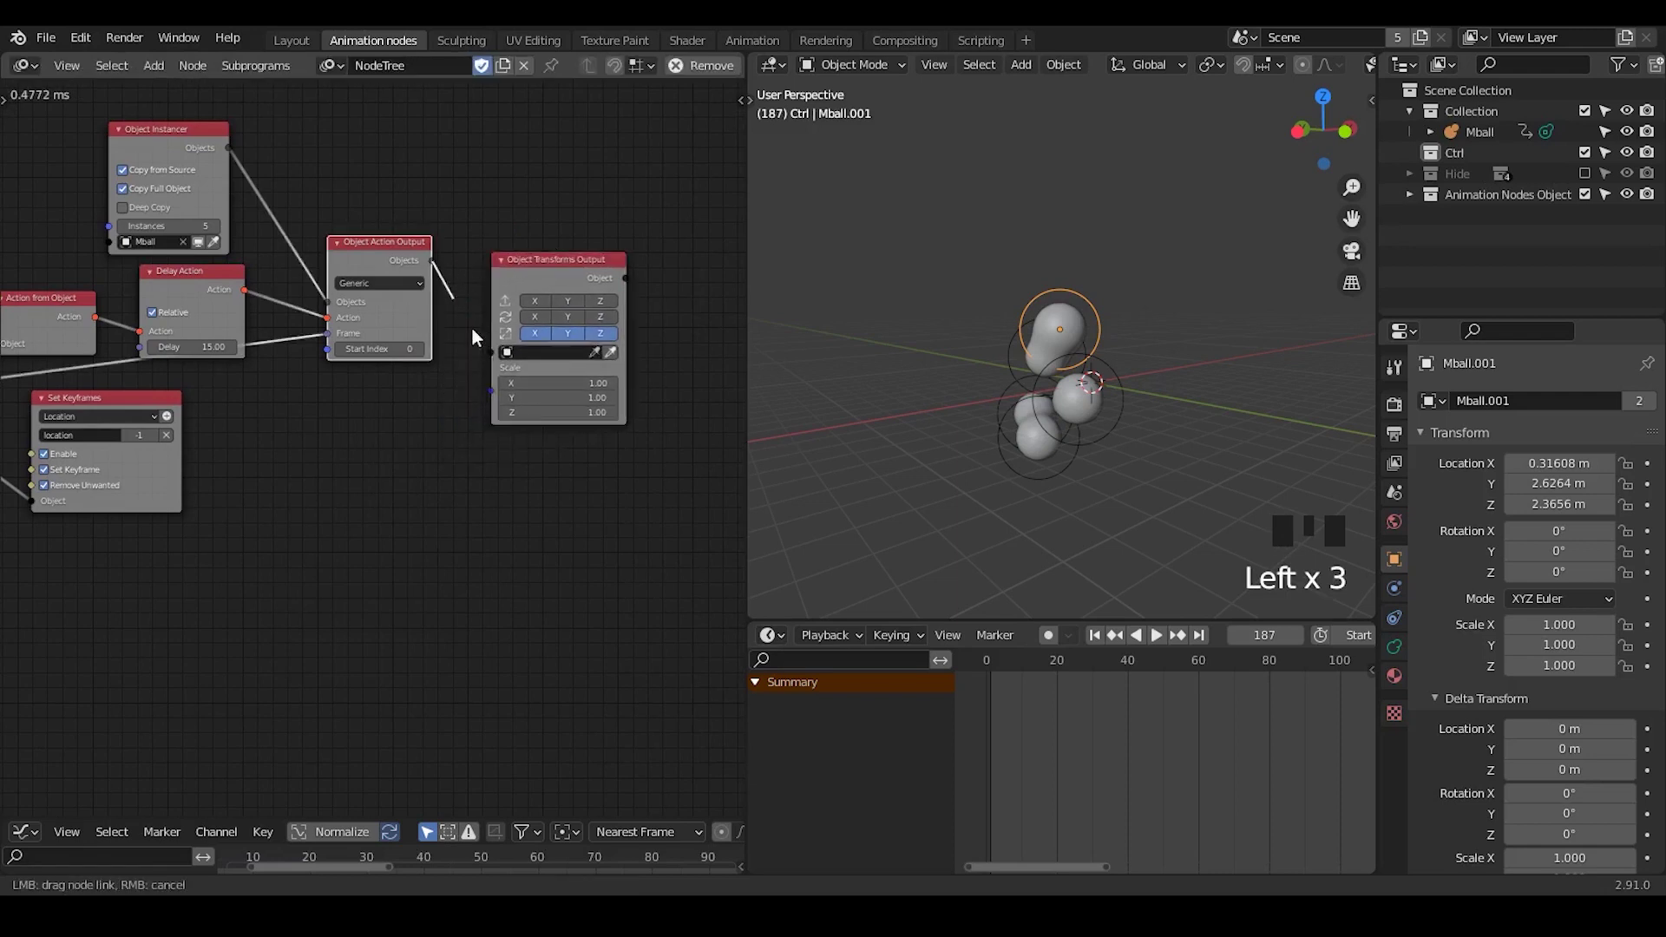
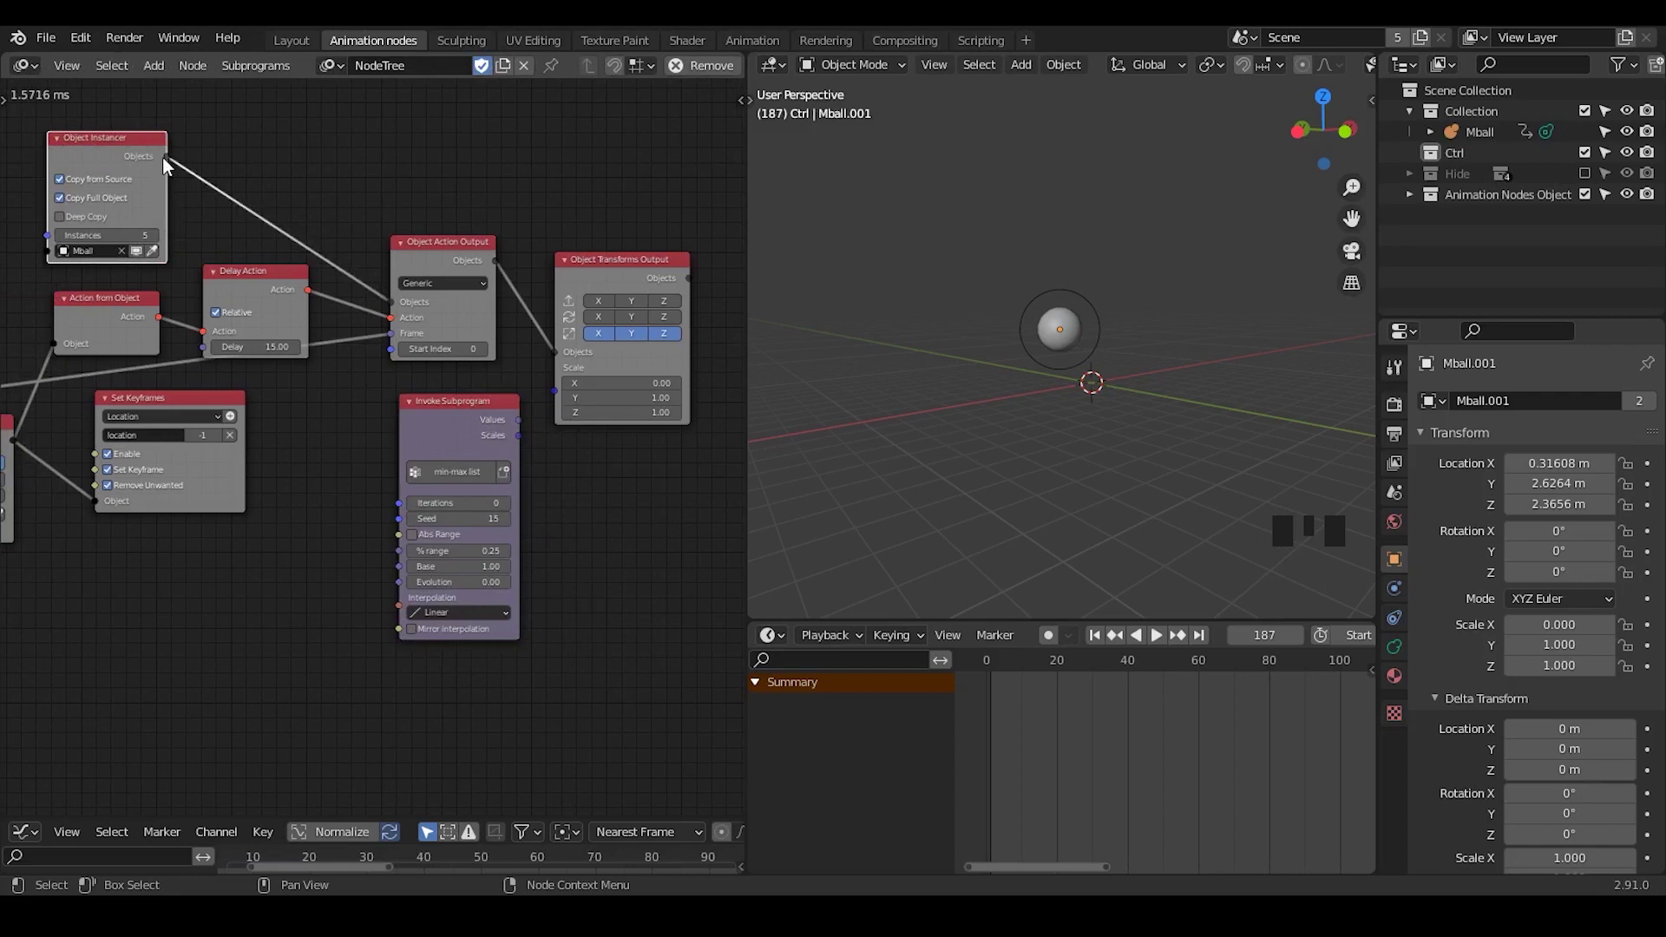
# Drive Scale from an Invoke Subprogram 'min-max list' whose Iterations come from Get Length.
pyautogui.moveTo(305, 344); pyautogui.dragTo(1152, 424)
pyautogui.moveTo(1153, 424); pyautogui.dragTo(1127, 650)
pyautogui.moveTo(1127, 650); pyautogui.dragTo(601, 533)
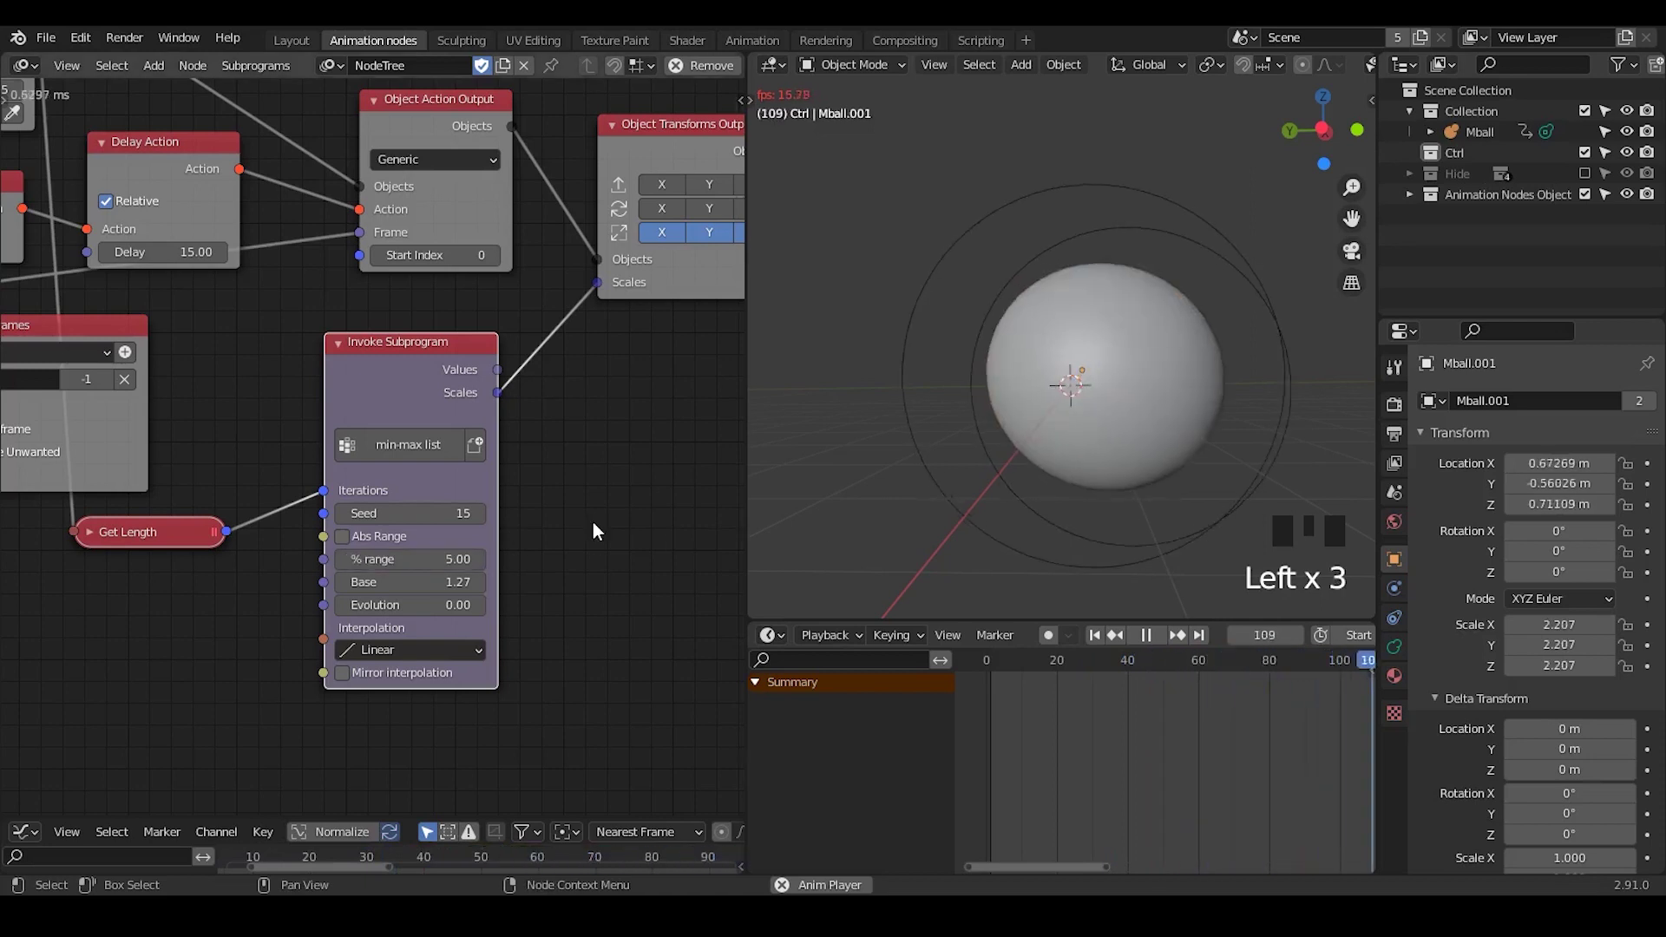
# Set min-max list % range and Base to 0.50, Instances to 15, and Delay back to 10.
pyautogui.click(1164, 646)
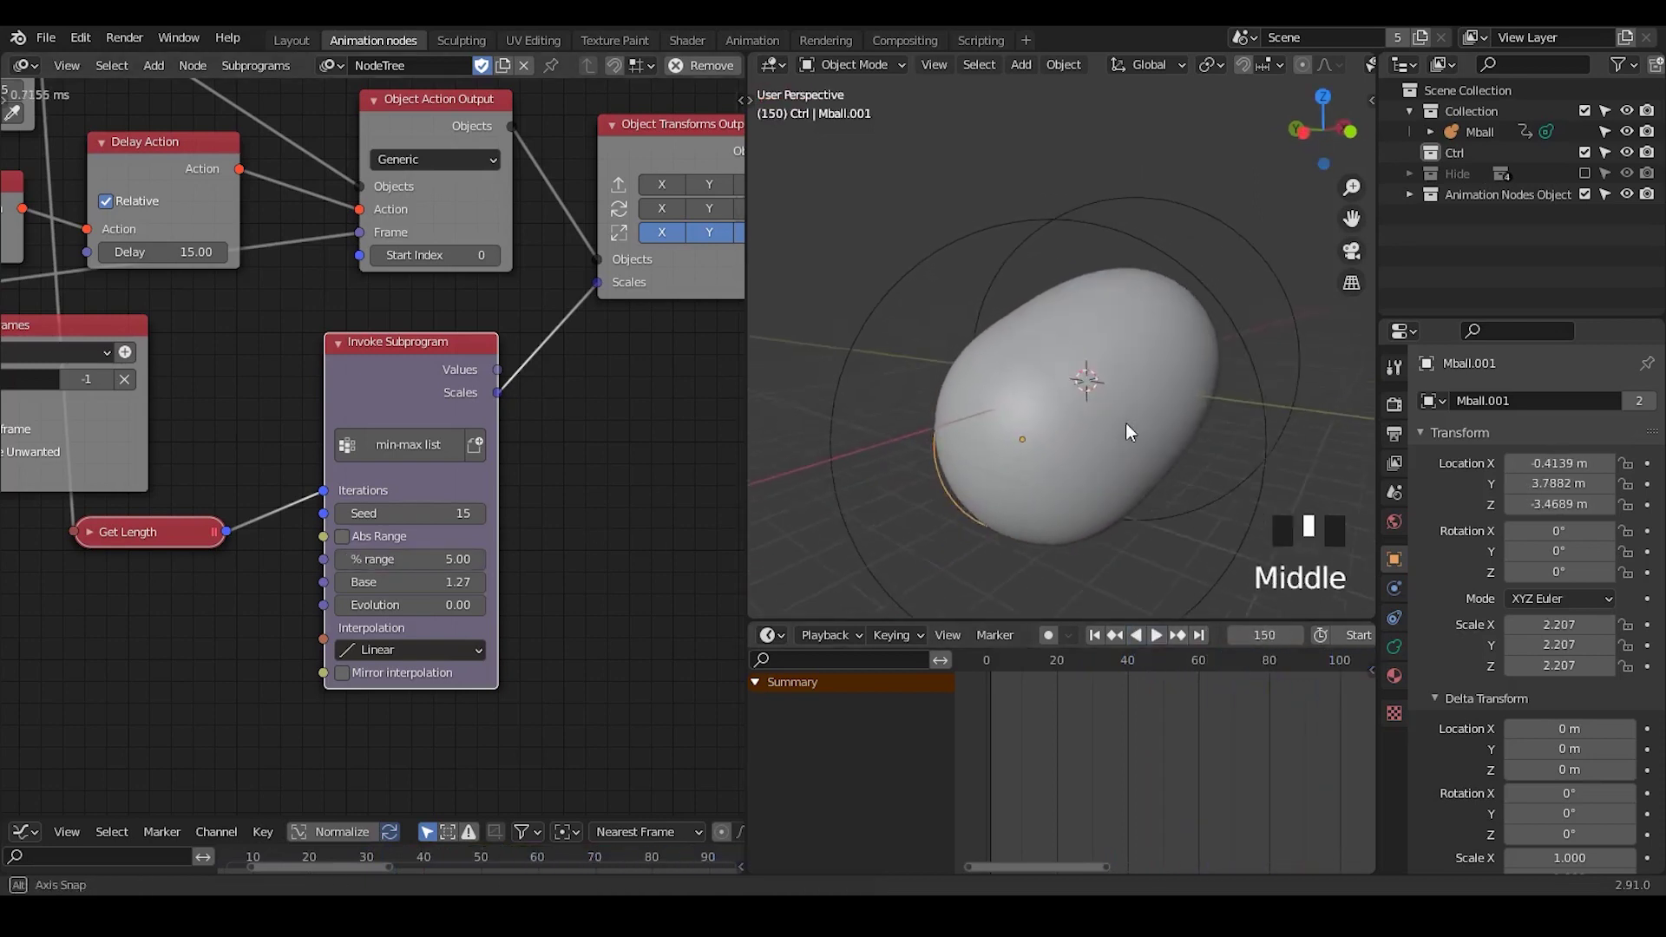
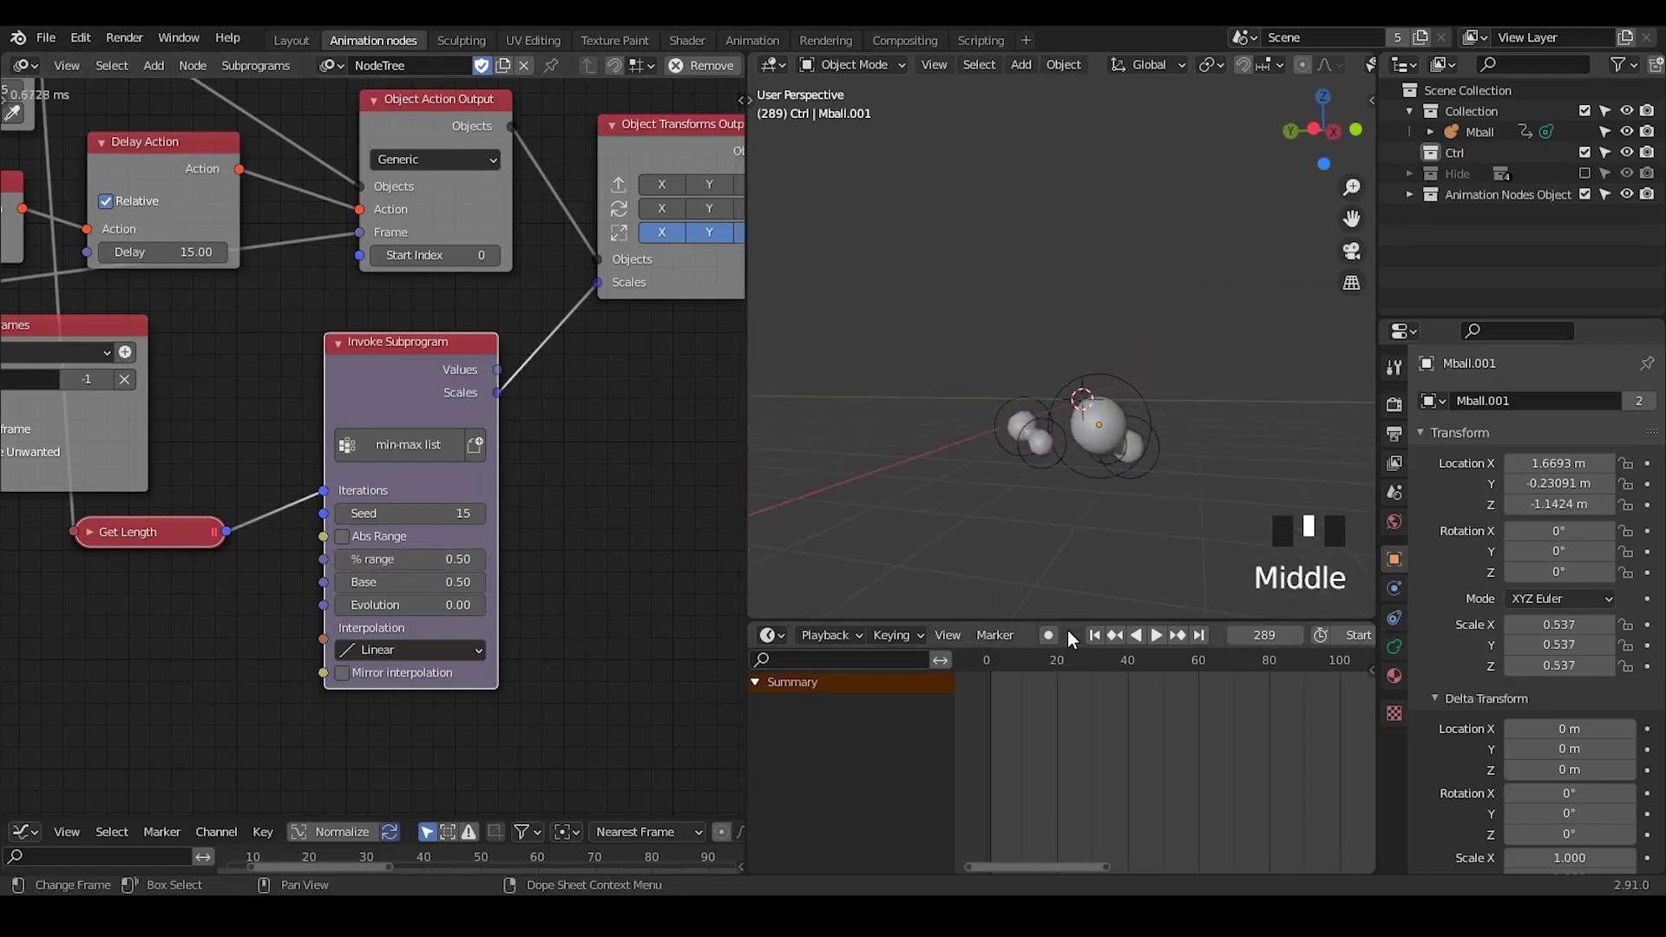
pyautogui.moveTo(1098, 638); pyautogui.dragTo(1167, 633)
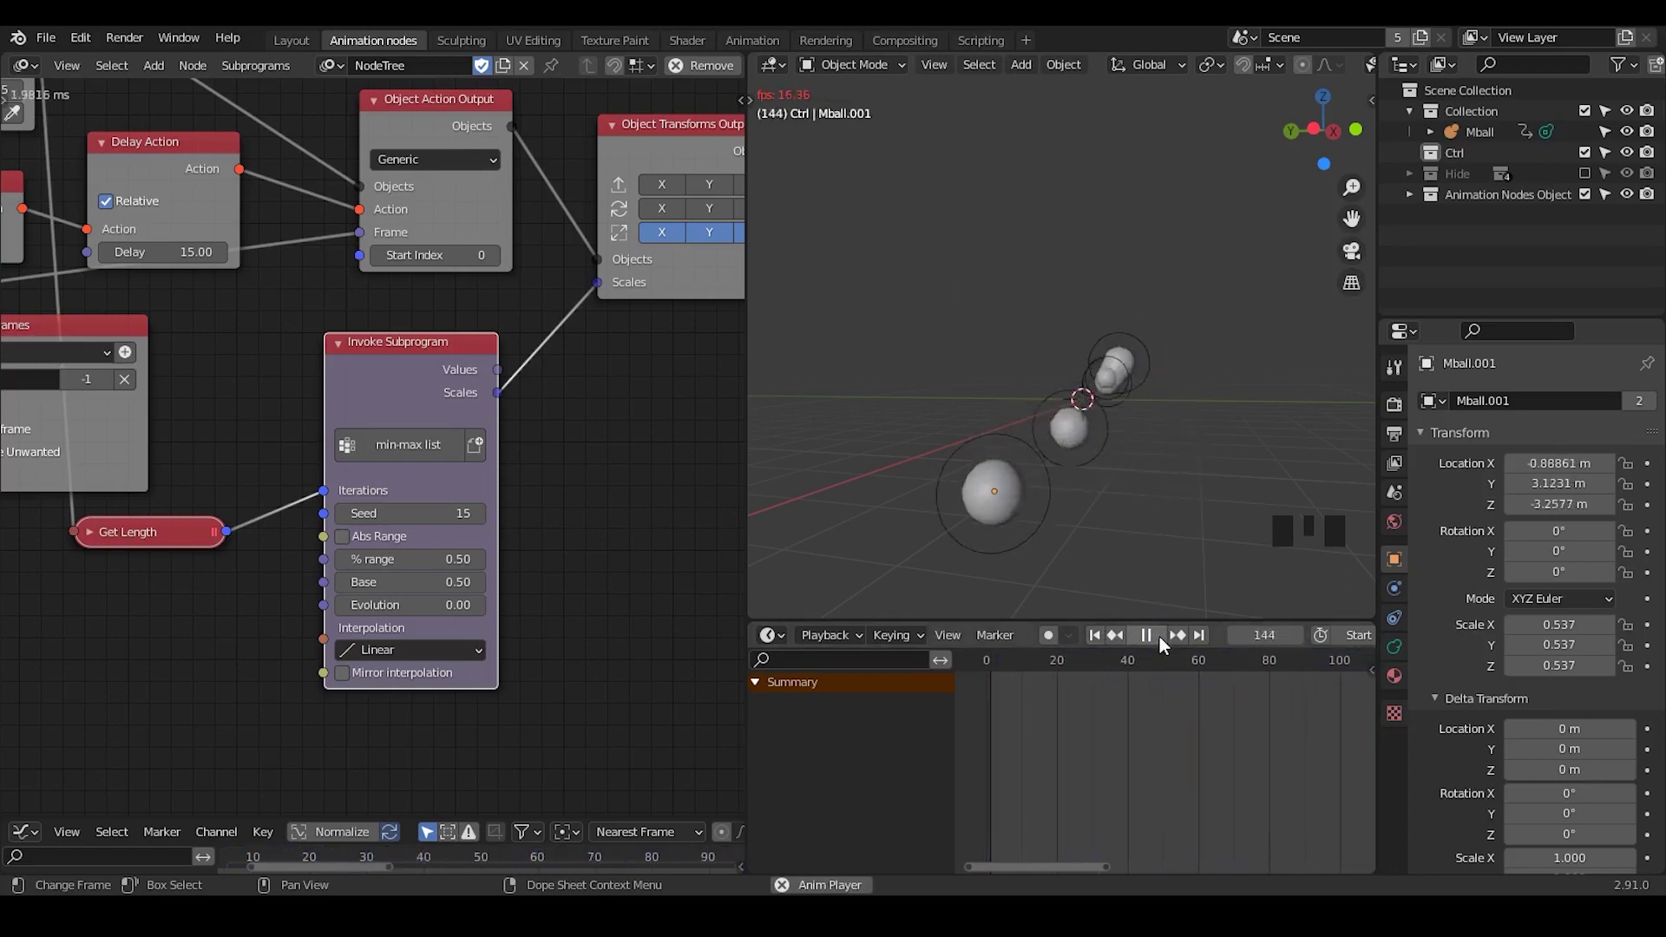
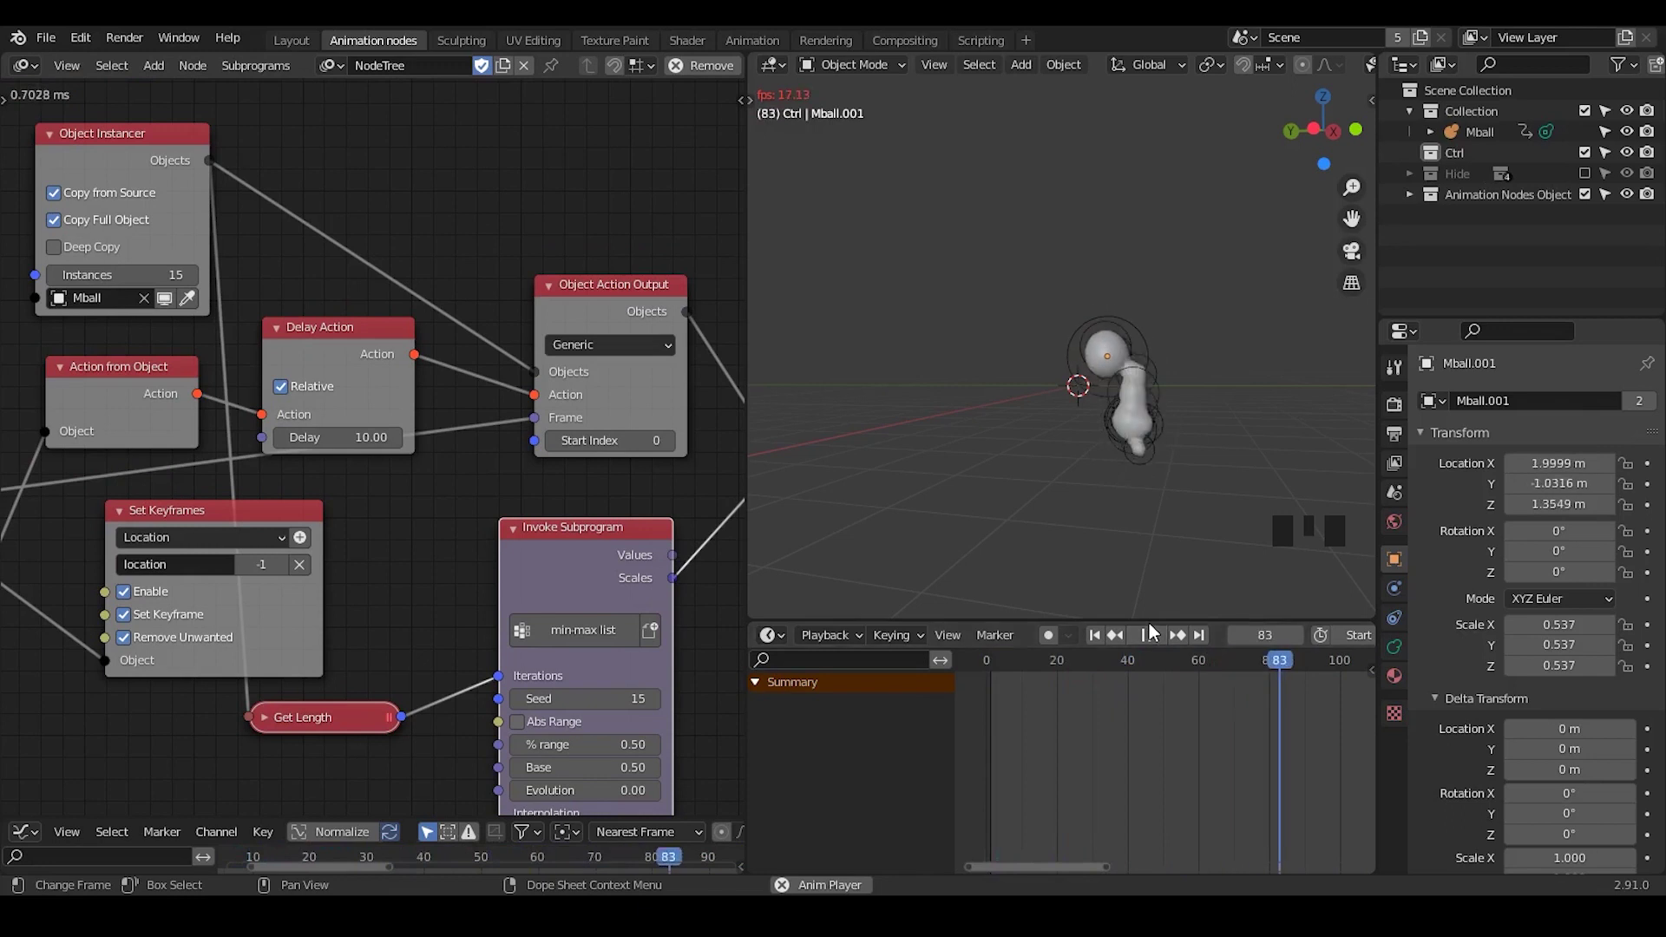
# Expand Animation Nodes Object in the Outliner and select Mball.001 through Mball.005 in turn.
pyautogui.click(1133, 426)
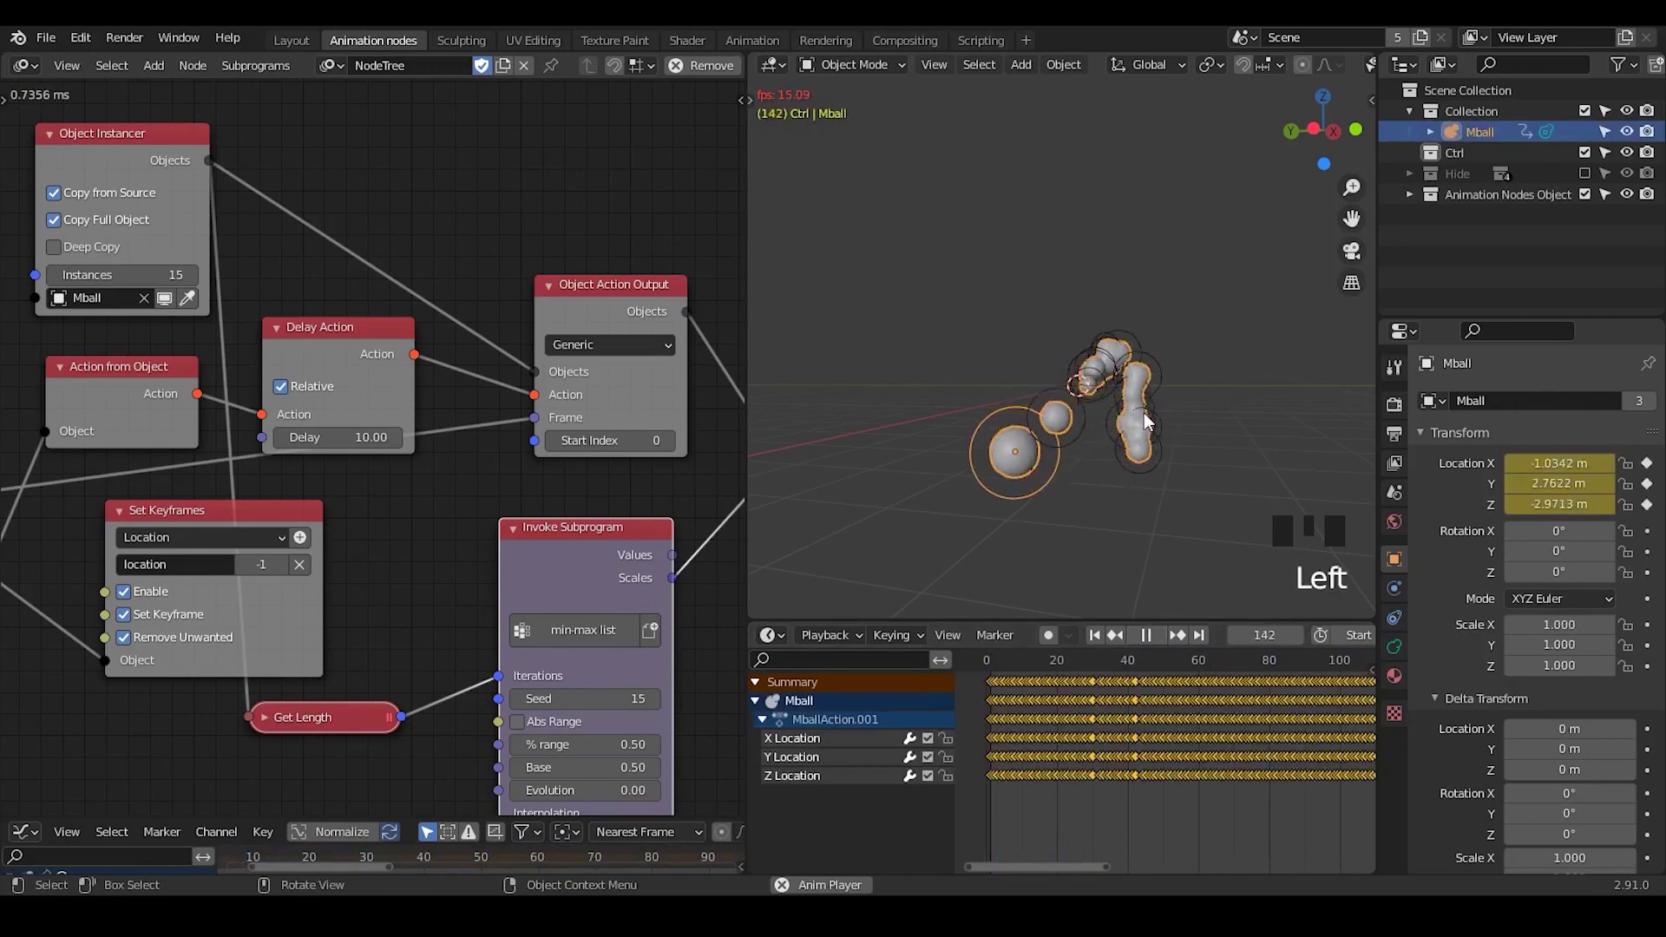
pyautogui.click(1164, 444)
pyautogui.click(1078, 414)
pyautogui.click(1028, 444)
pyautogui.click(1423, 207)
pyautogui.click(1506, 238)
pyautogui.click(1511, 279)
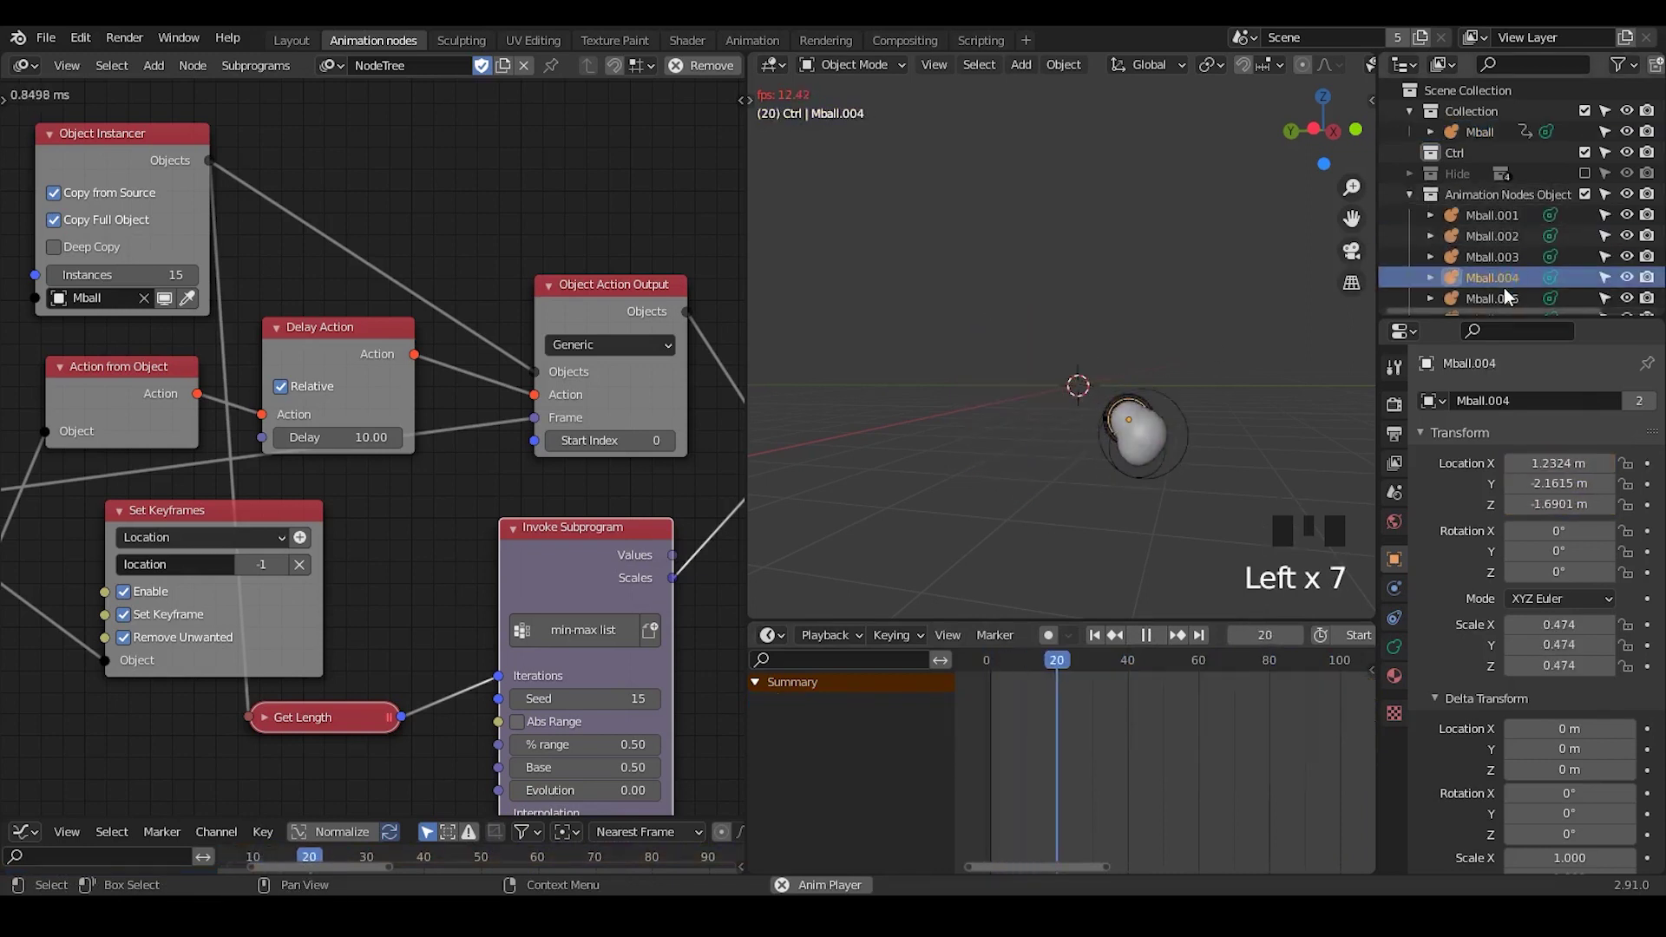
pyautogui.click(1511, 301)
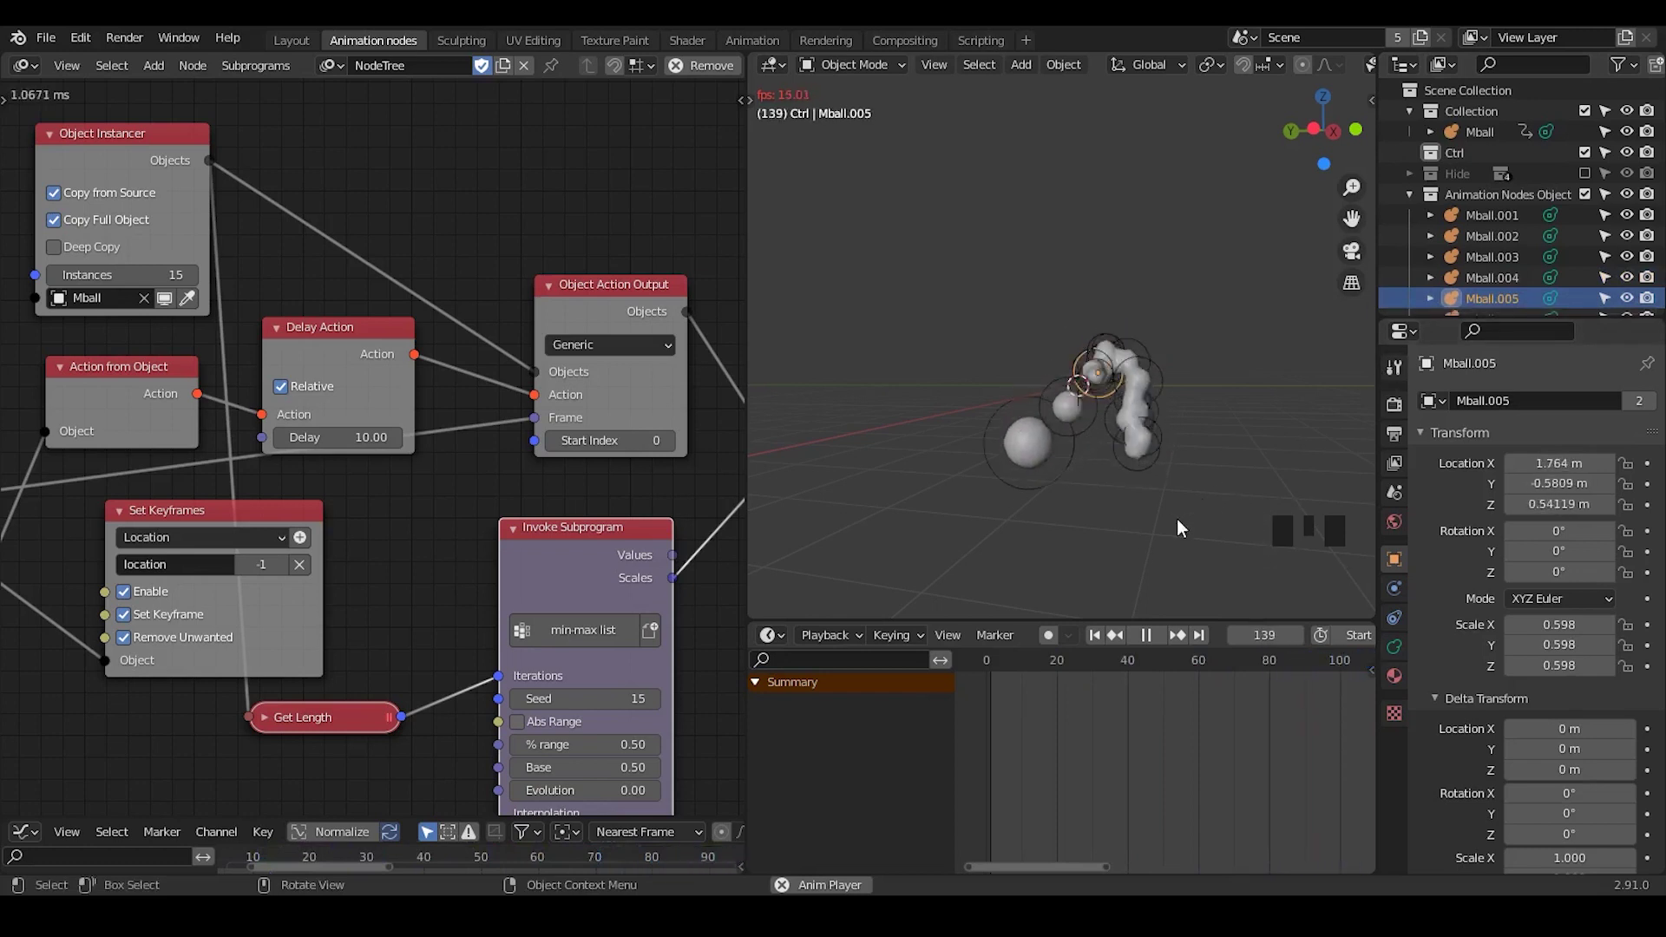
pyautogui.click(1179, 510)
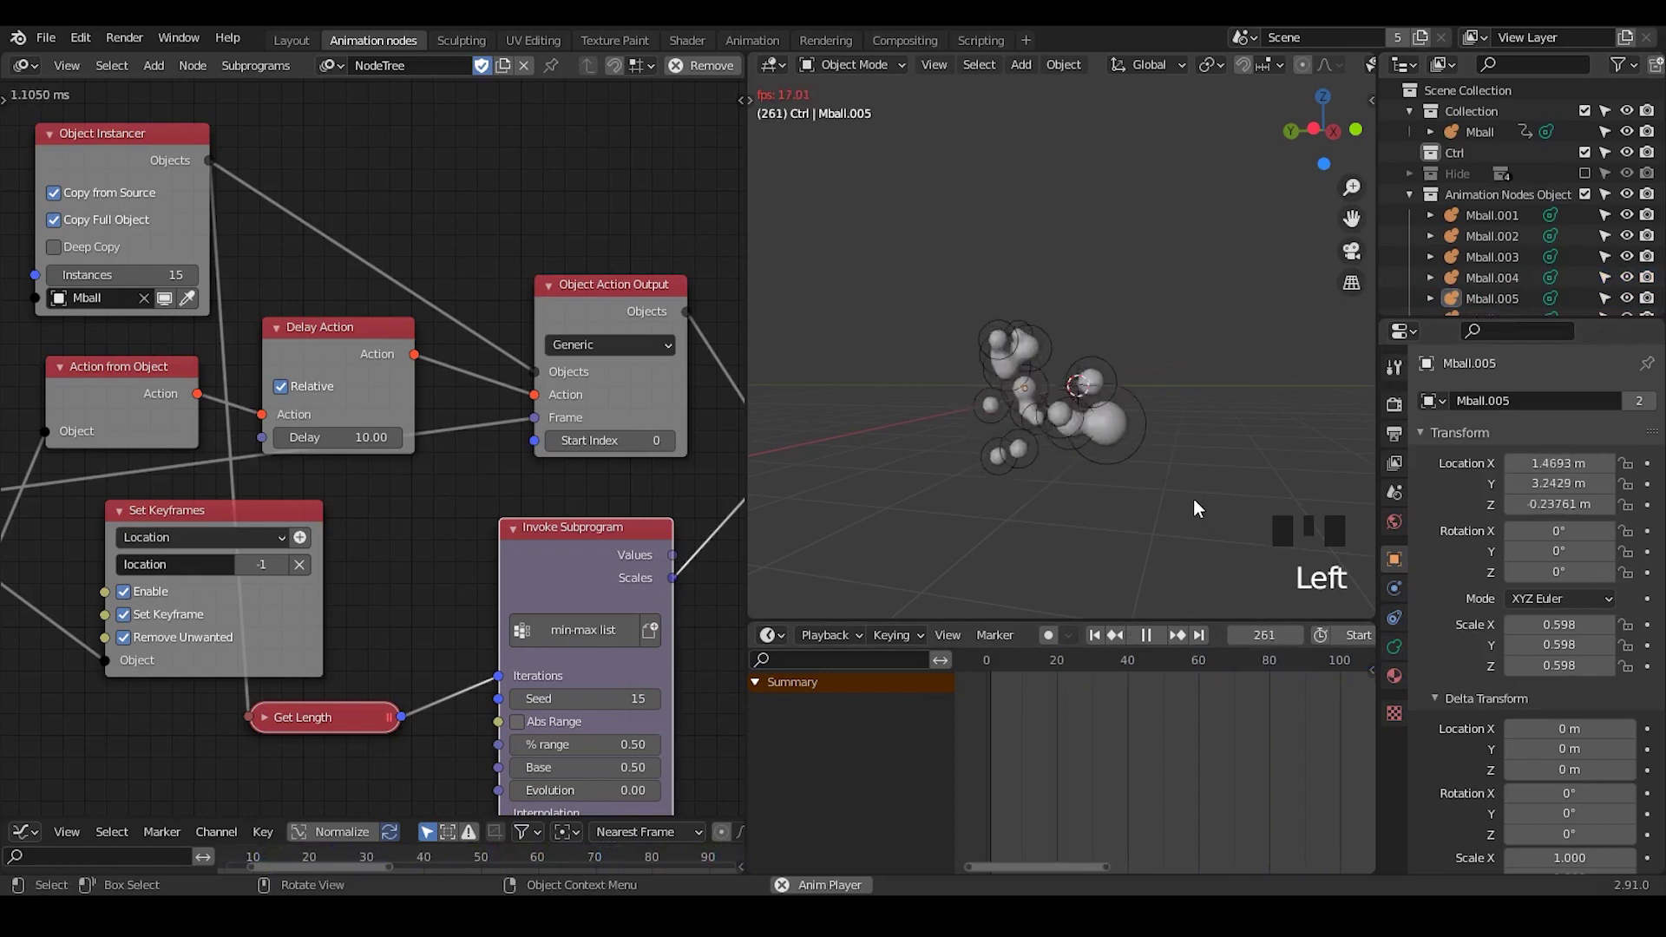
pyautogui.moveTo(1205, 488); pyautogui.dragTo(374, 467)
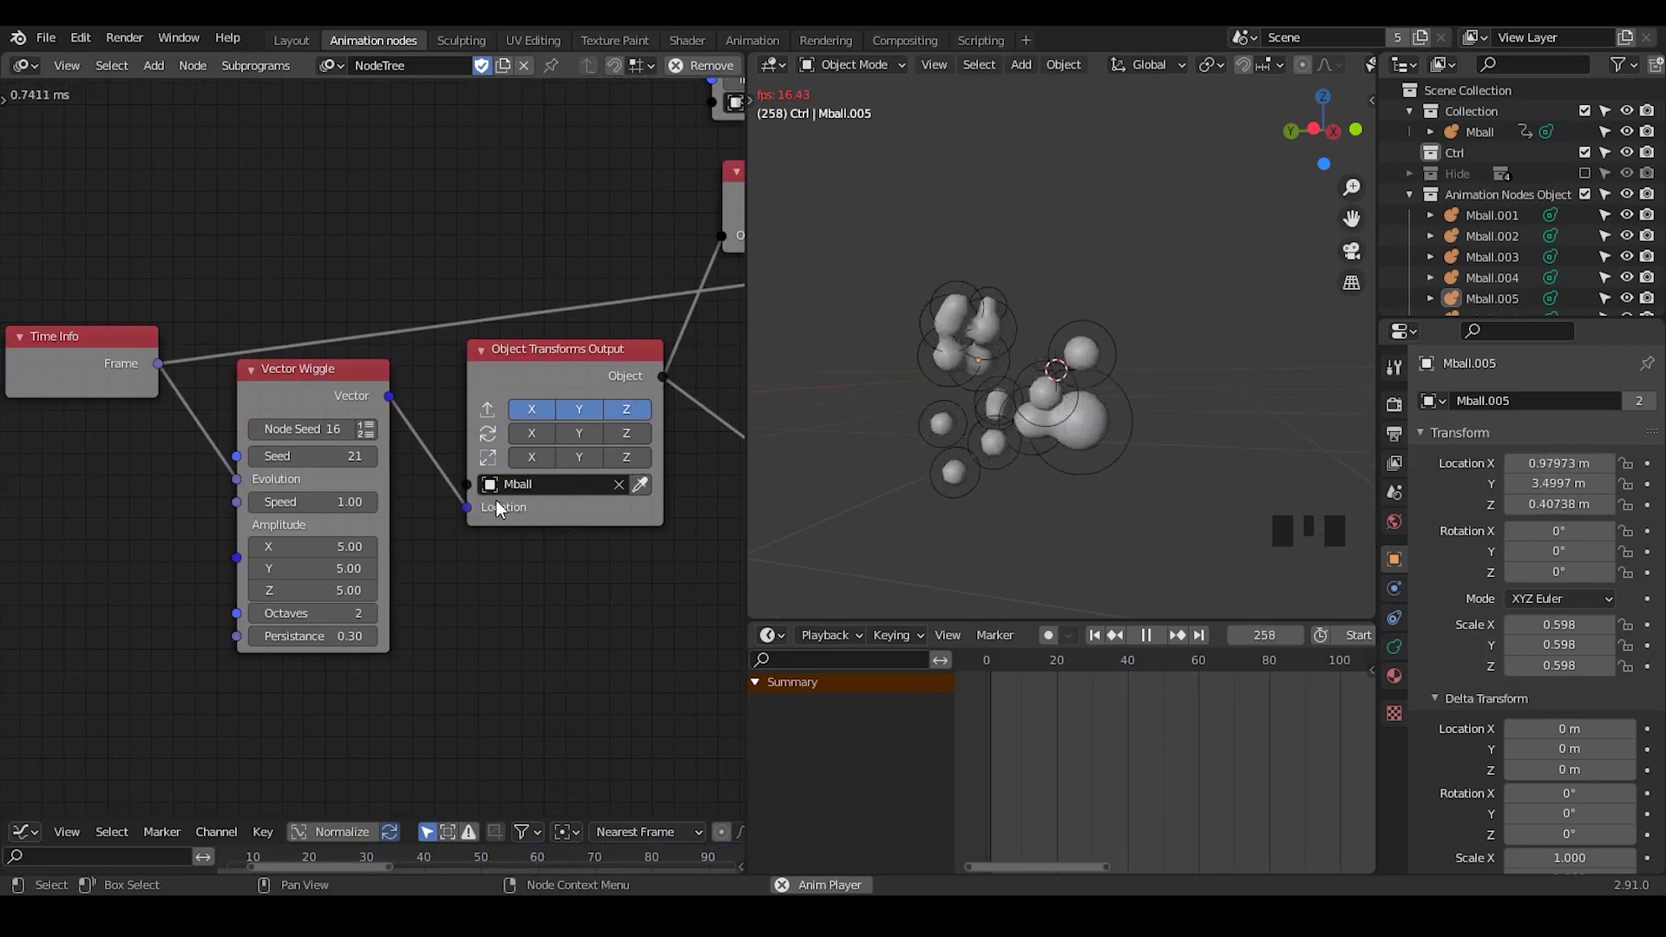